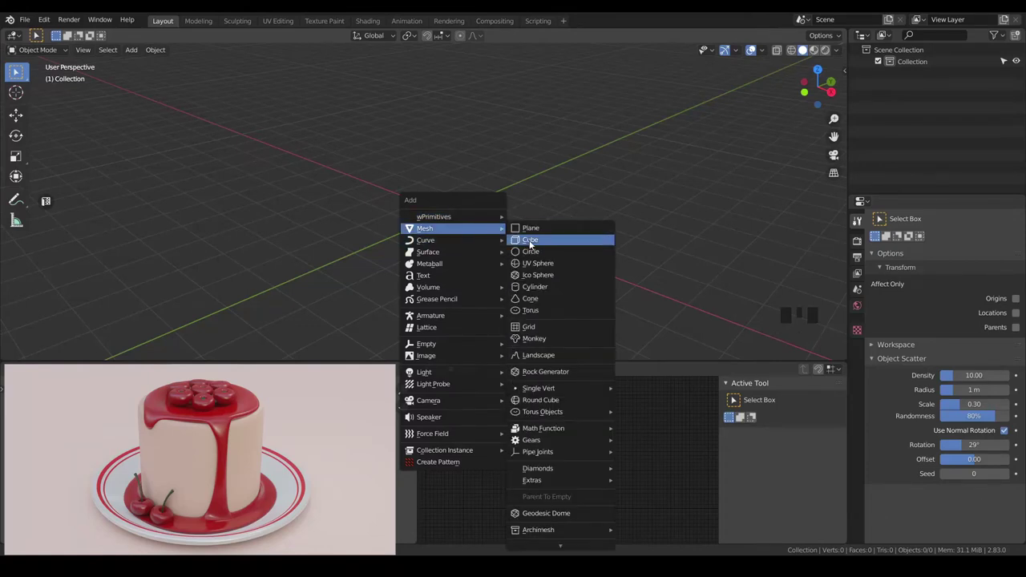
# Step: Add a cube with a Subdivision Surface modifier and tighten its corners with loop cuts
pyautogui.press('ctrl+3')
pyautogui.moveTo(462, 222); pyautogui.dragTo(859, 344)
pyautogui.click(859, 343)
pyautogui.click(975, 270)
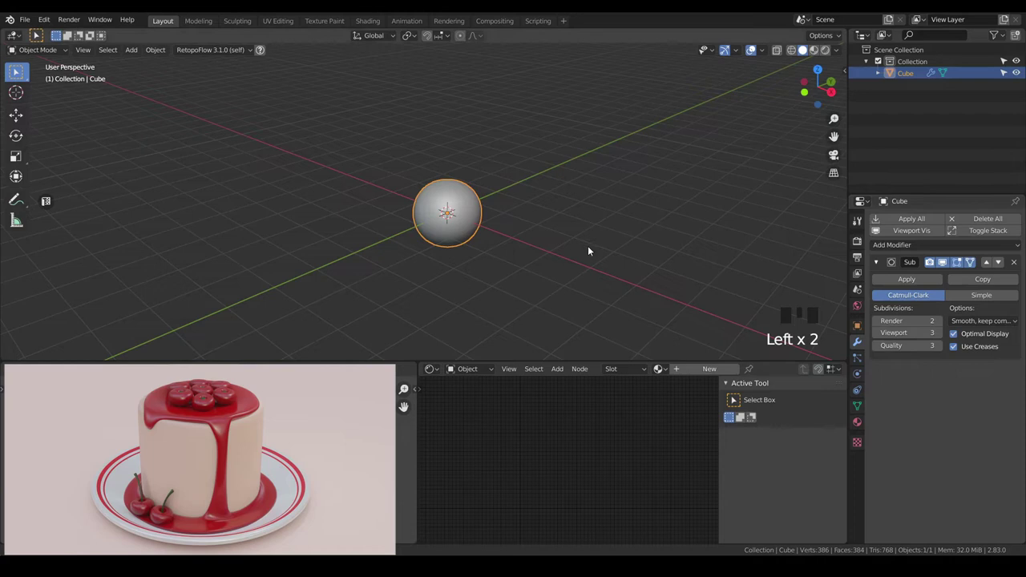
pyautogui.press('a')
pyautogui.press('a')
pyautogui.press('ctrl+r')
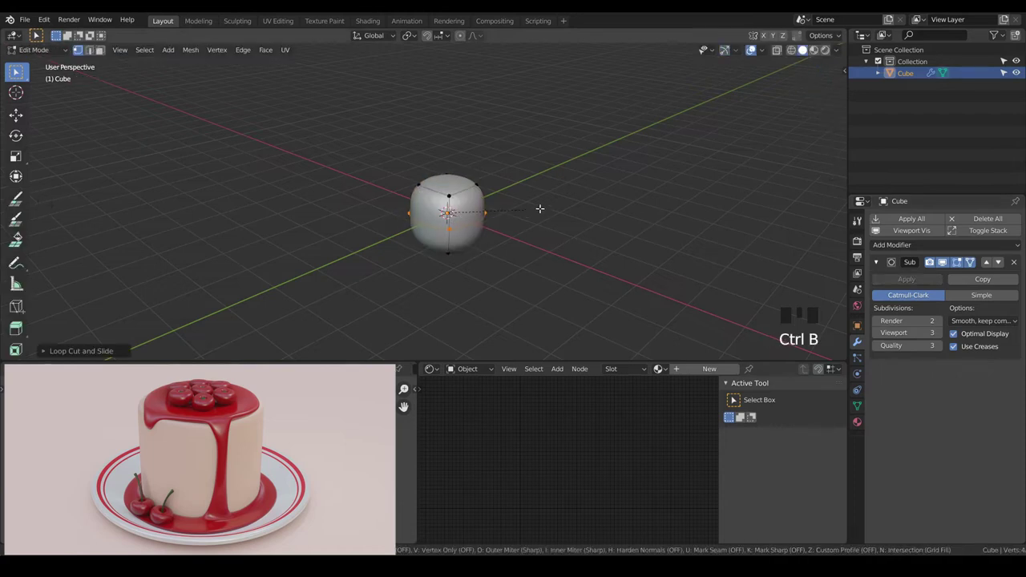
# Step: Widen the cube into a squat cylinder and inset its top face to form the cake body
pyautogui.press('a')
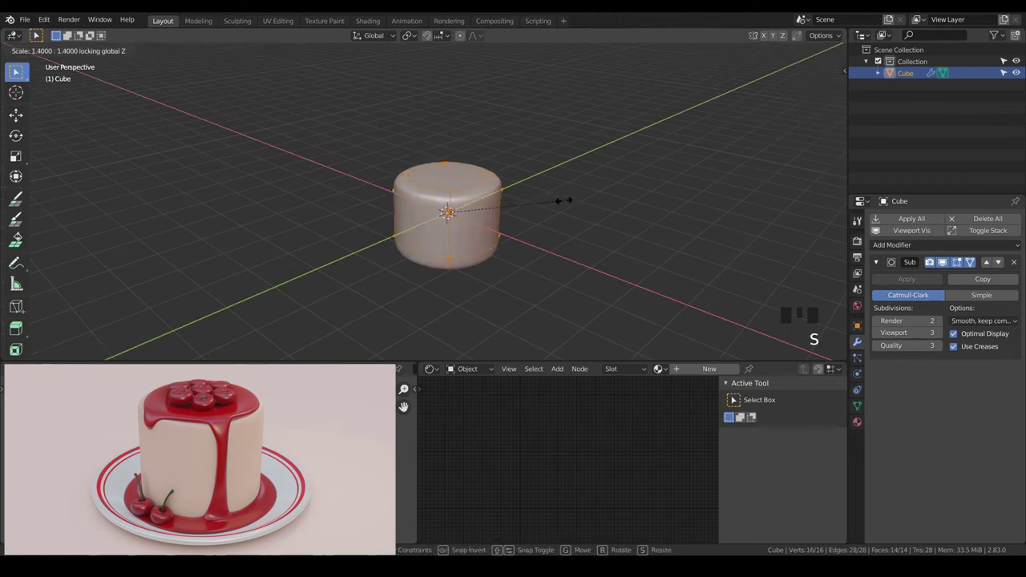
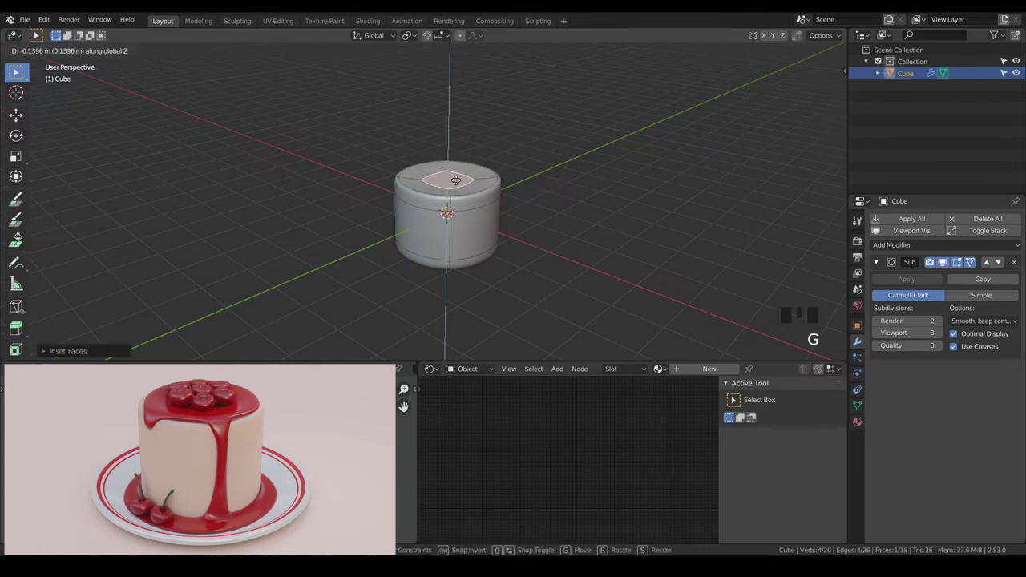
pyautogui.press('KP_1')
pyautogui.press('g')
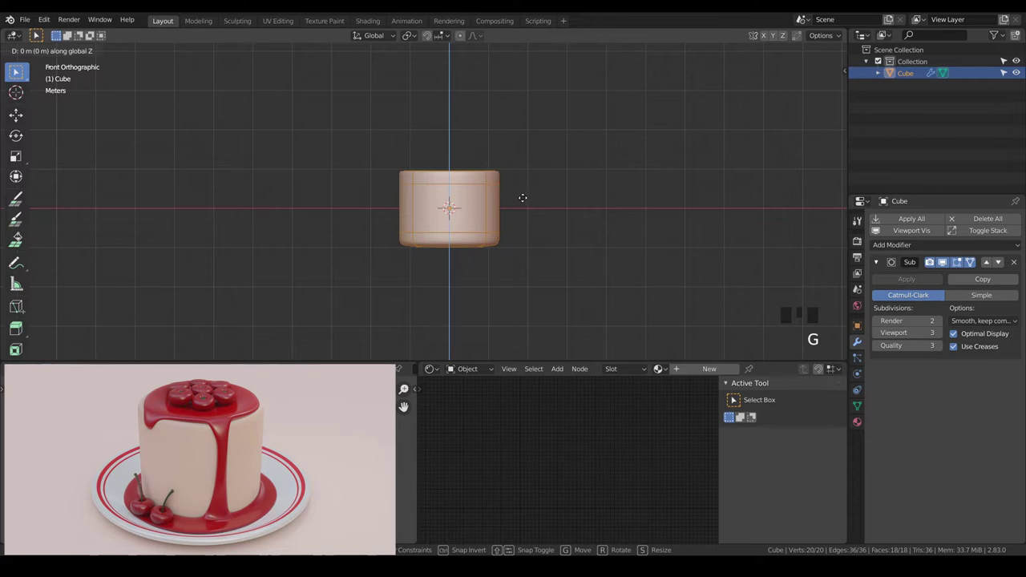
pyautogui.press('Tab')
pyautogui.moveTo(556, 184); pyautogui.dragTo(550, 210)
pyautogui.press('shift+a')
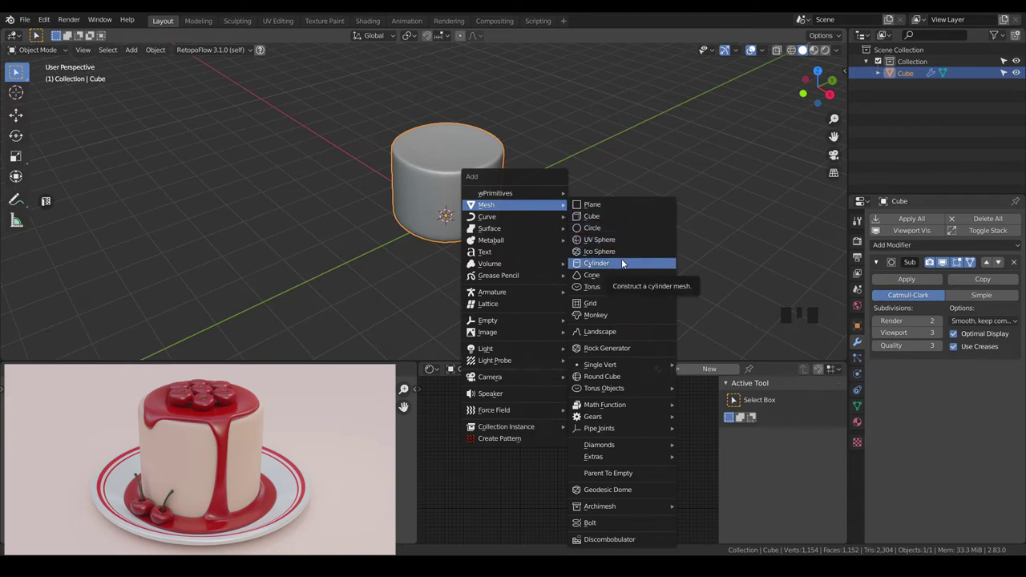
# Step: Add a cylinder, widen it beyond the cake and flatten it into a thin plate disc underneath
pyautogui.click(626, 264)
pyautogui.press('Tab')
pyautogui.press('s')
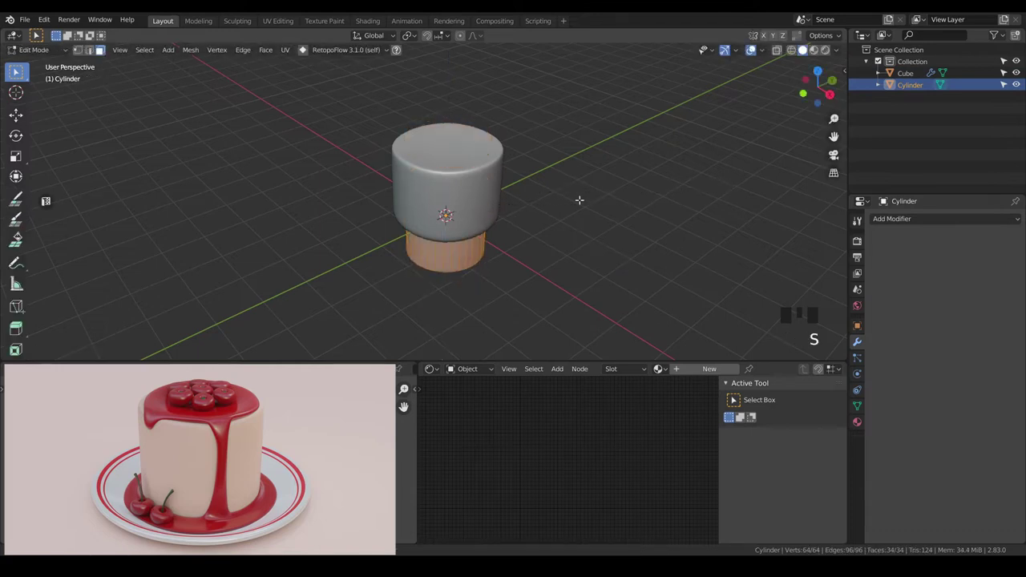
pyautogui.press('s')
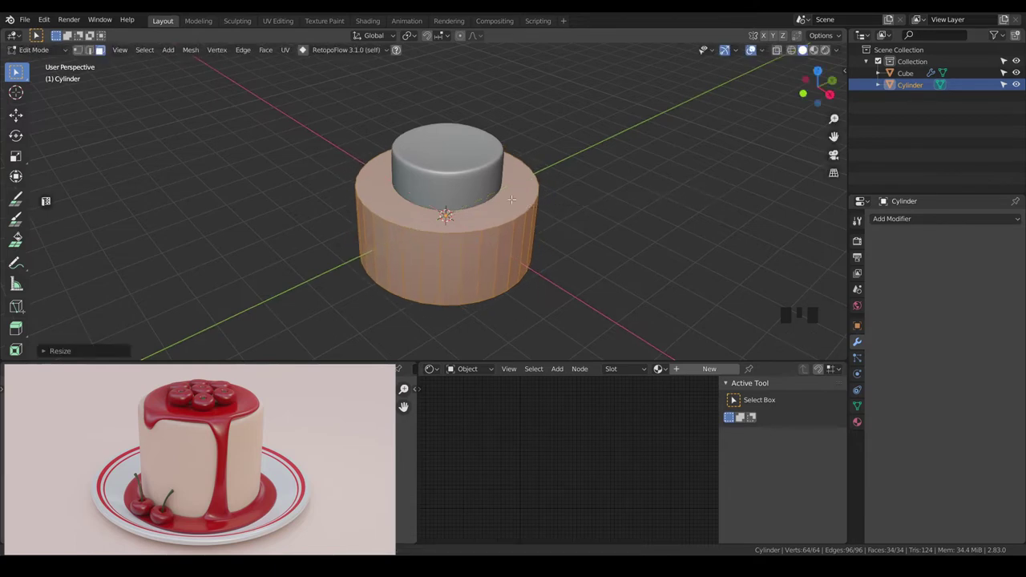
pyautogui.press('s')
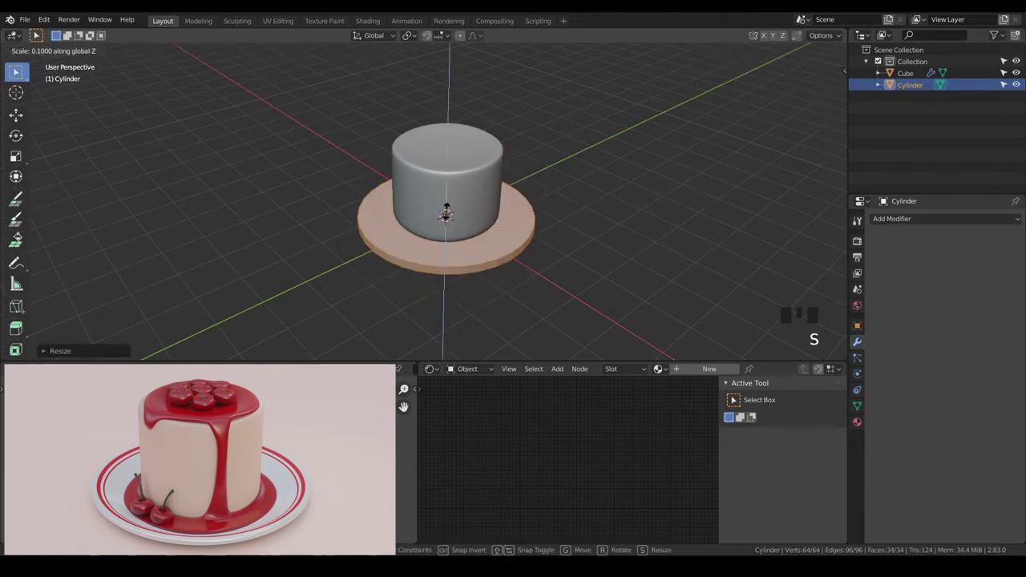
pyautogui.press('KP_1')
pyautogui.scroll(3)
pyautogui.press('g')
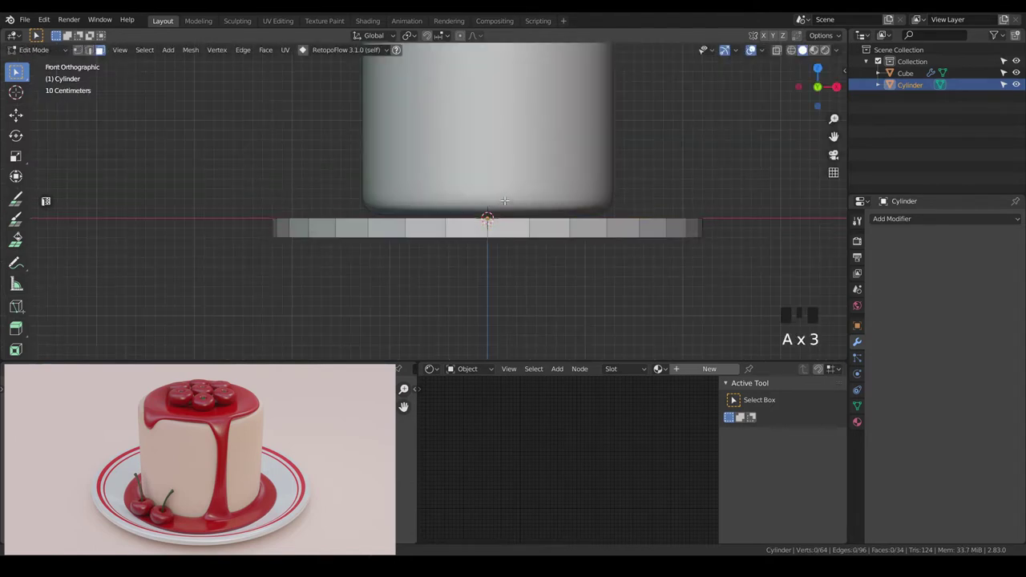
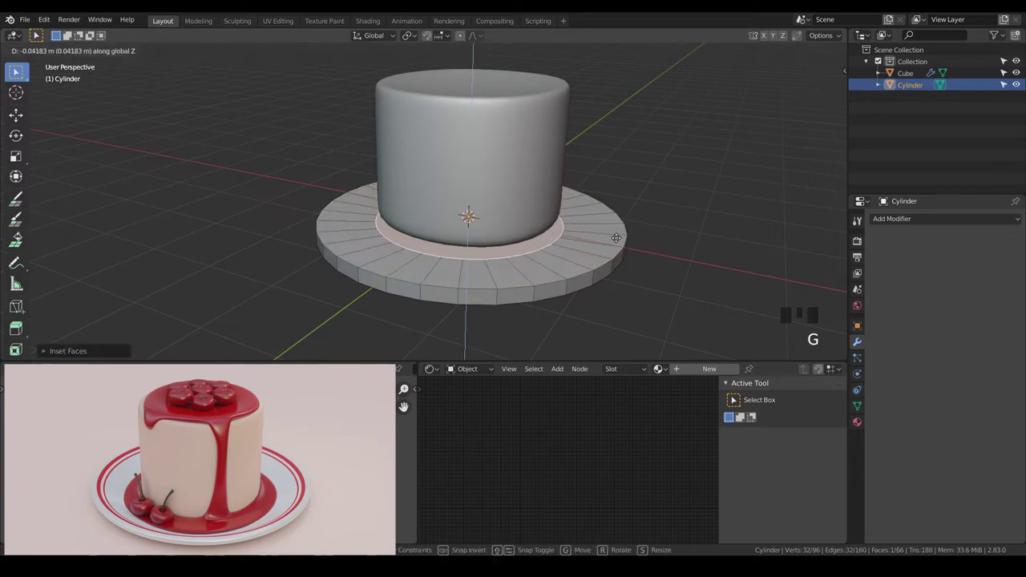
# Step: Inset the plate top, enlarge the inset ring, slide an edge loop and smooth it with subdivision
pyautogui.press('a')
pyautogui.press('2')
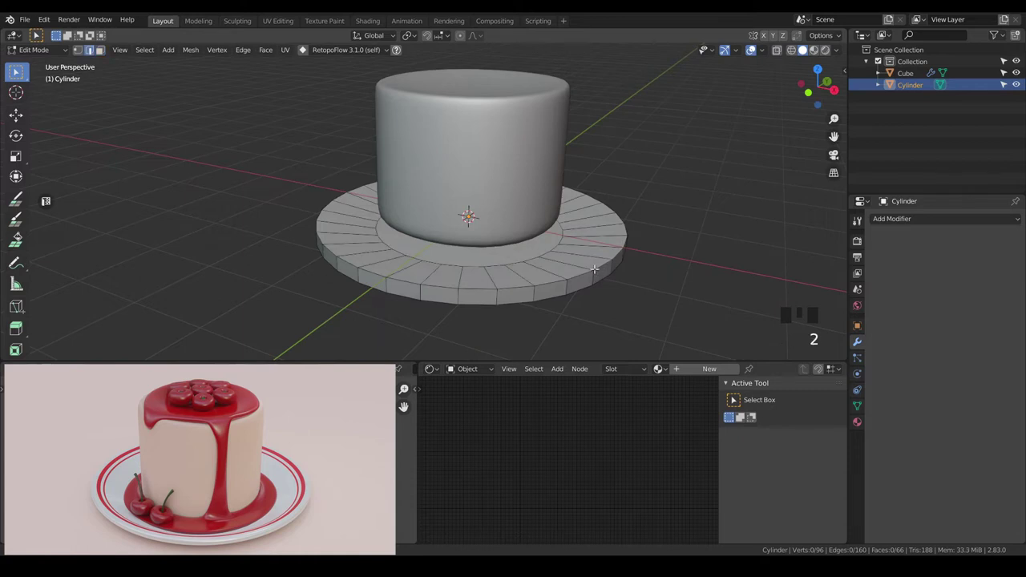
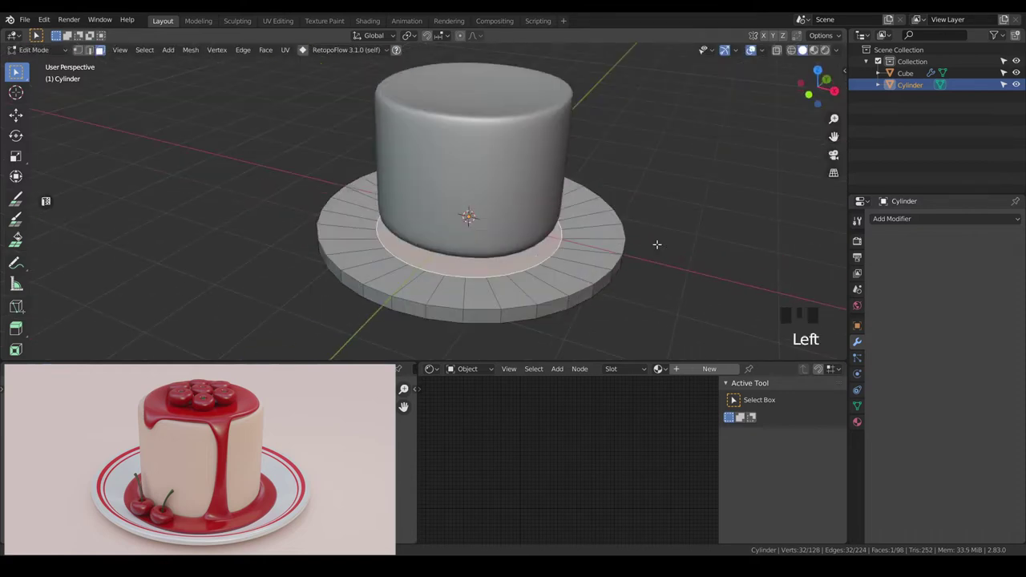
pyautogui.press('s')
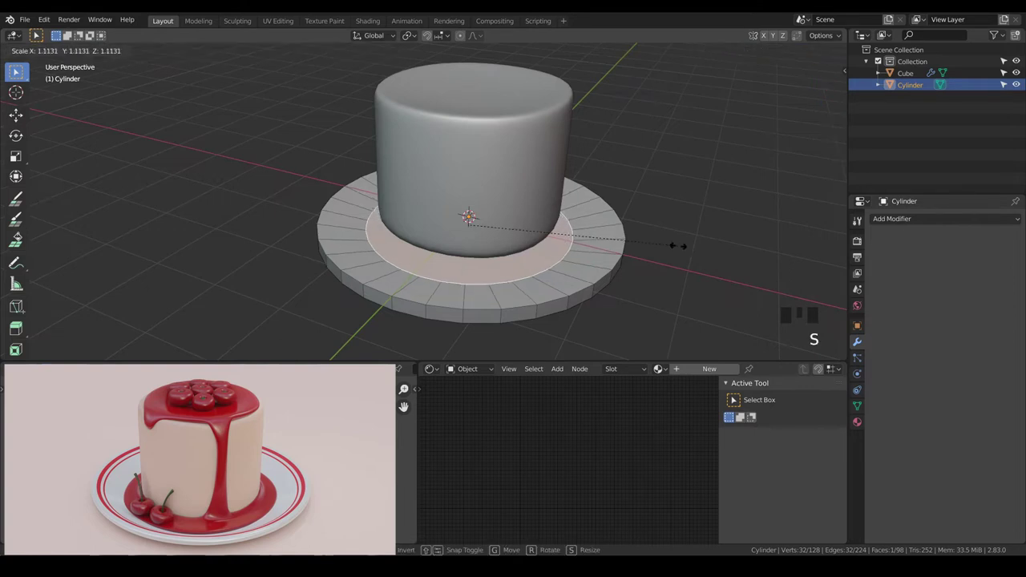
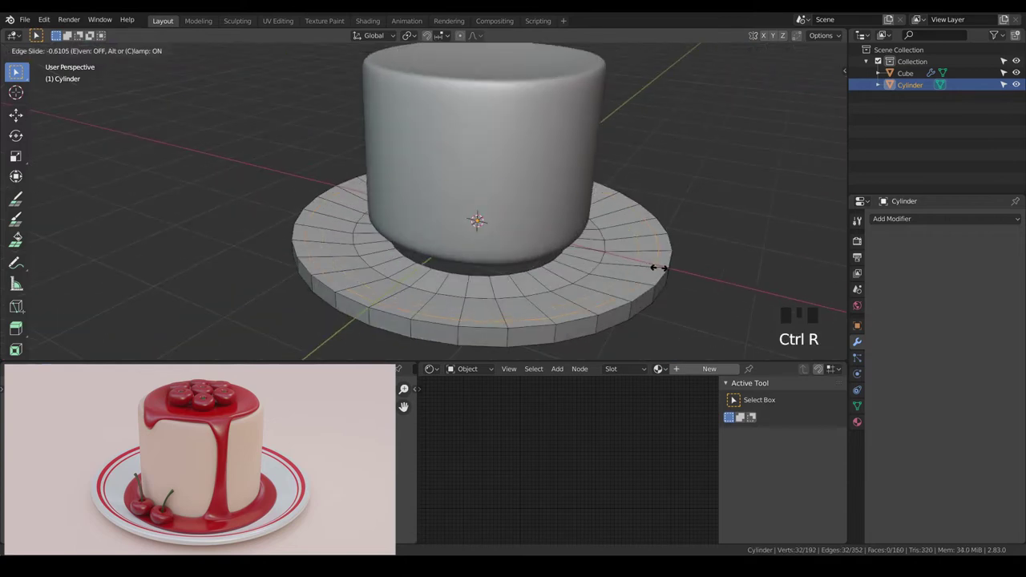
pyautogui.press('a')
pyautogui.press('a')
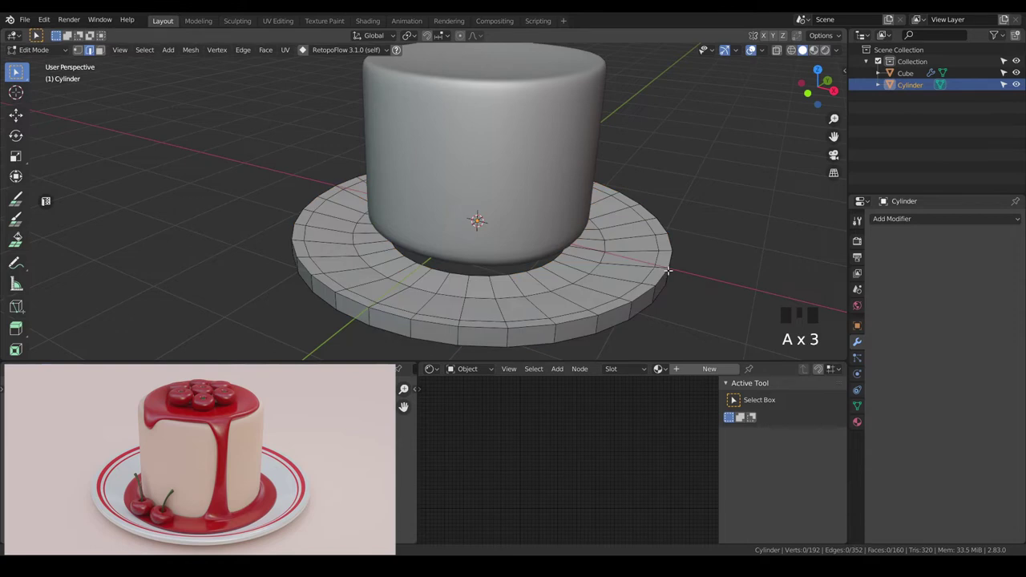
pyautogui.press('Tab')
pyautogui.press('ctrl+3')
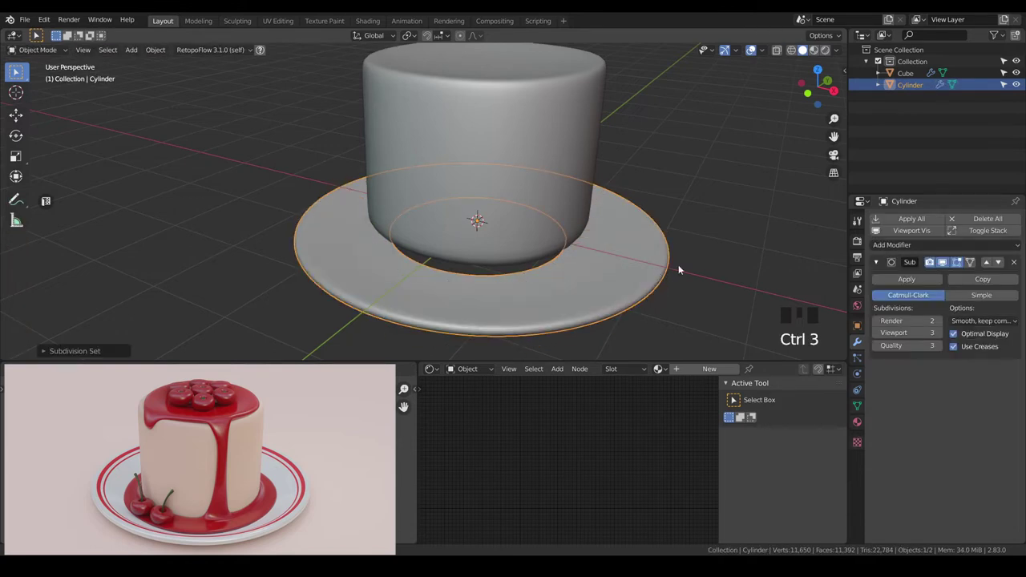
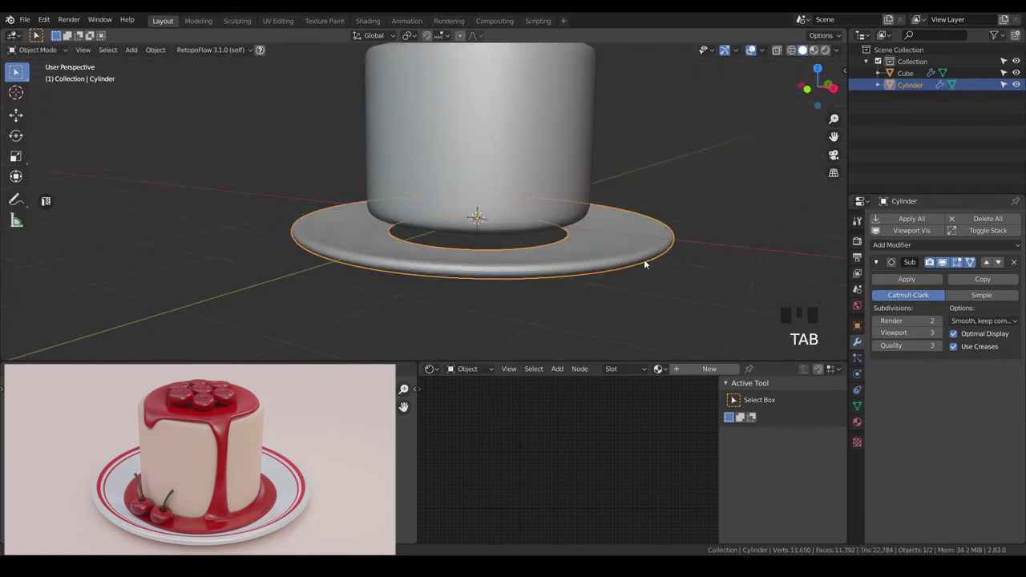
# Step: Lower the cake body onto the plate and bevel edges to firm up the dished plate shape
pyautogui.moveTo(645, 262); pyautogui.dragTo(516, 195)
pyautogui.click(516, 195)
pyautogui.press('KP_1')
pyautogui.press('g')
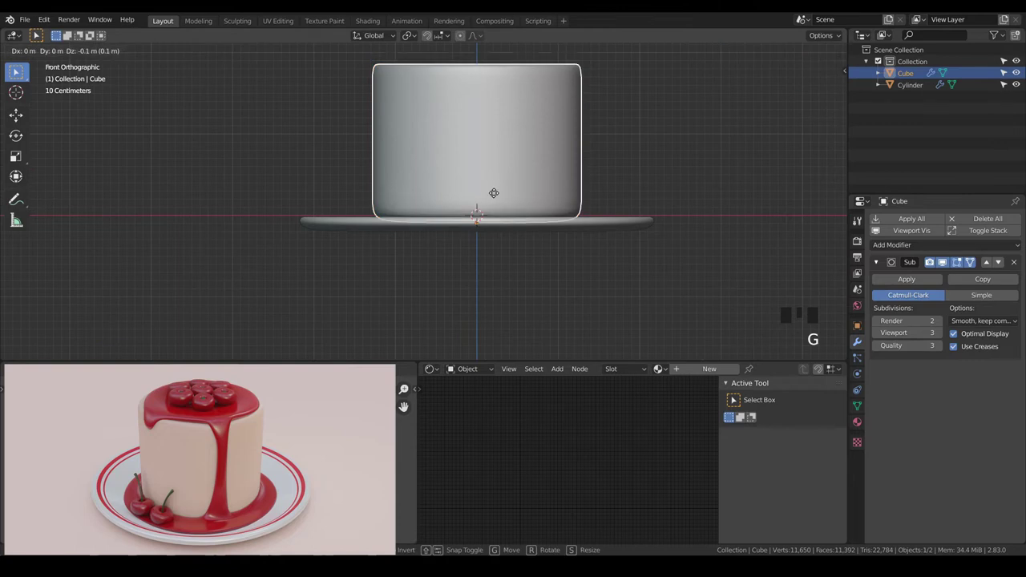
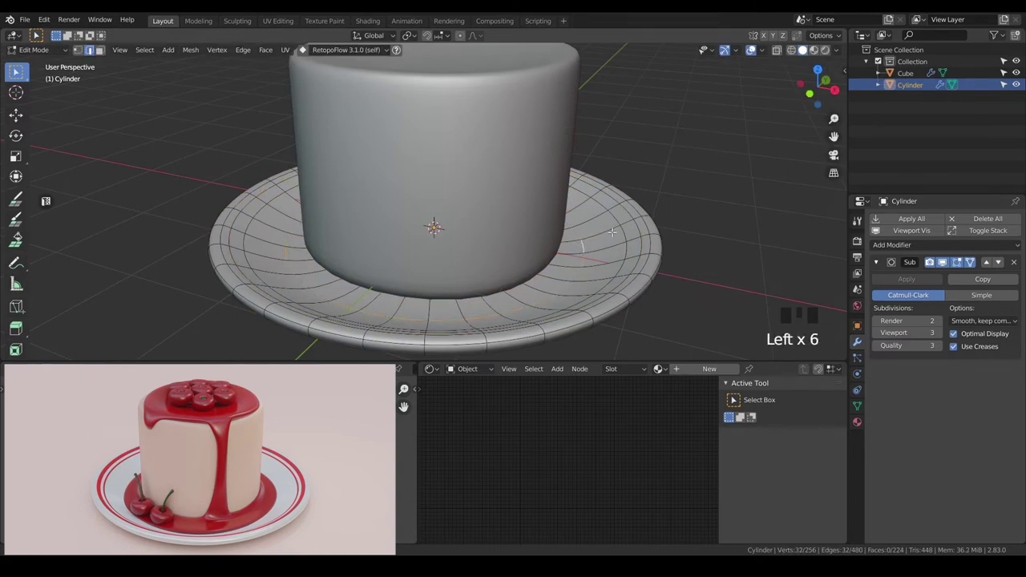
pyautogui.press('ctrl+b')
pyautogui.press('a')
pyautogui.press('a')
pyautogui.press('Tab')
pyautogui.press('a')
pyautogui.press('a')
# Step: Reduce the cake body's height slightly and duplicate it for the glaze
pyautogui.scroll(-3)
pyautogui.moveTo(613, 234); pyautogui.dragTo(500, 199)
pyautogui.click(500, 199)
pyautogui.press('a')
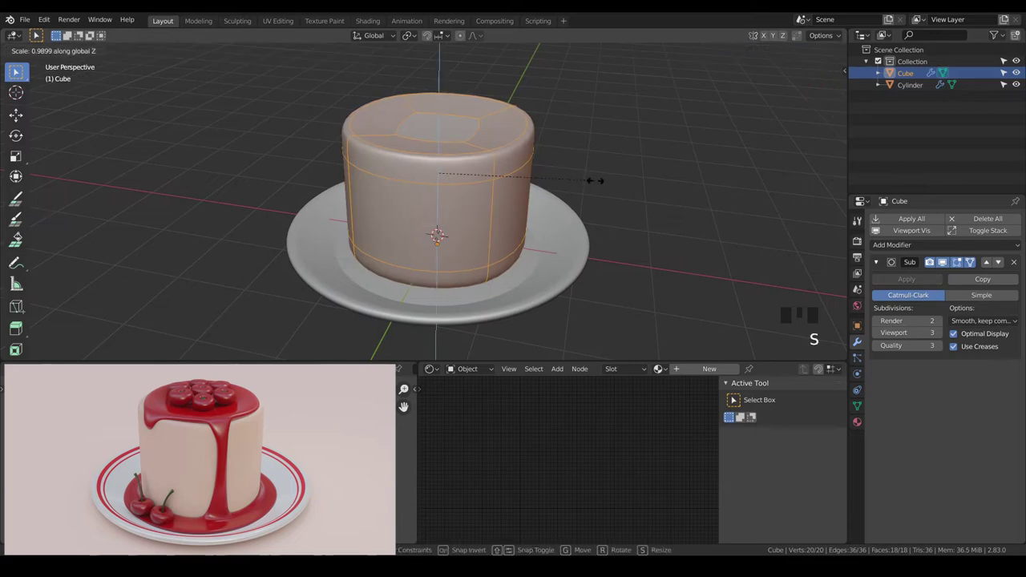
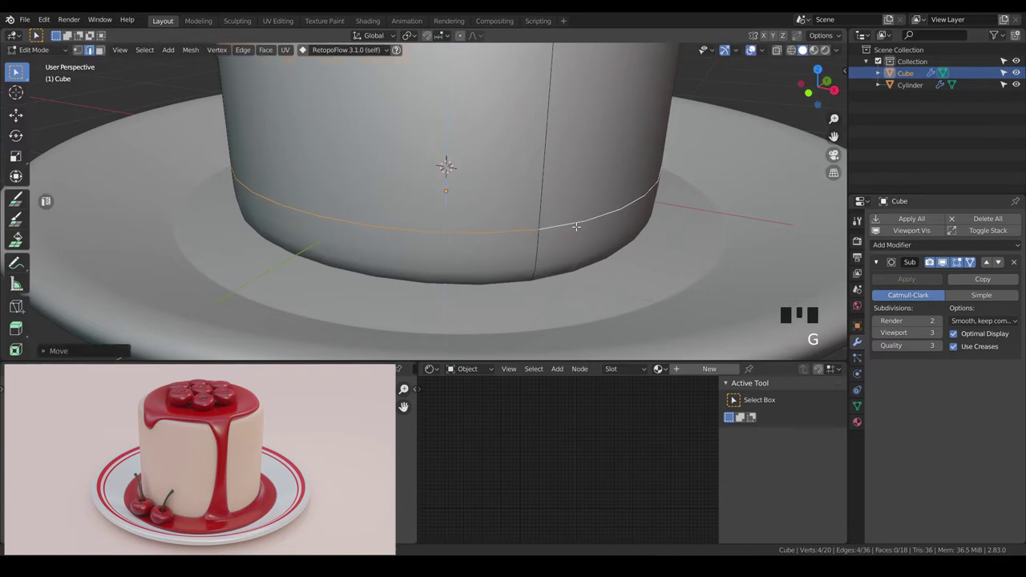
pyautogui.press('a')
pyautogui.press('Tab')
pyautogui.scroll(-3)
pyautogui.press('a')
pyautogui.press('a')
pyautogui.moveTo(575, 211); pyautogui.dragTo(524, 235)
pyautogui.click(523, 236)
pyautogui.scroll(-3)
pyautogui.press('shift+d')
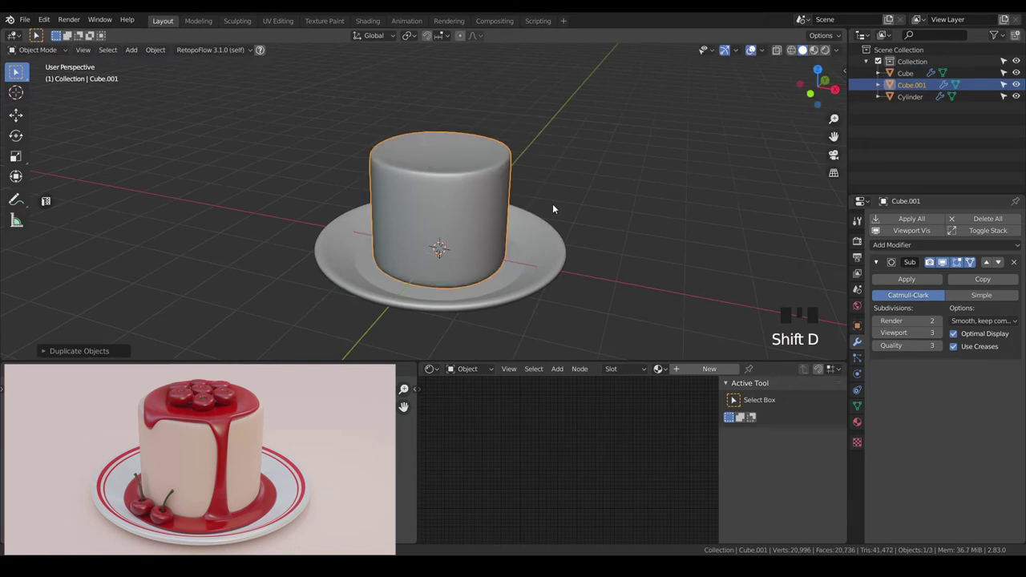
# Step: Isolate the duplicated cake body in local view, apart from the plate
pyautogui.press('KP_Divide')
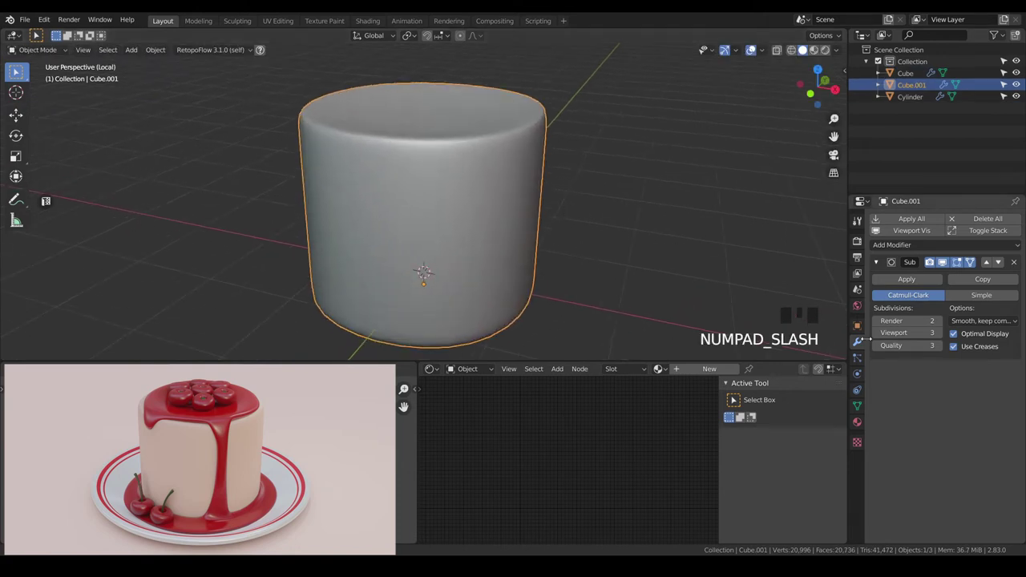
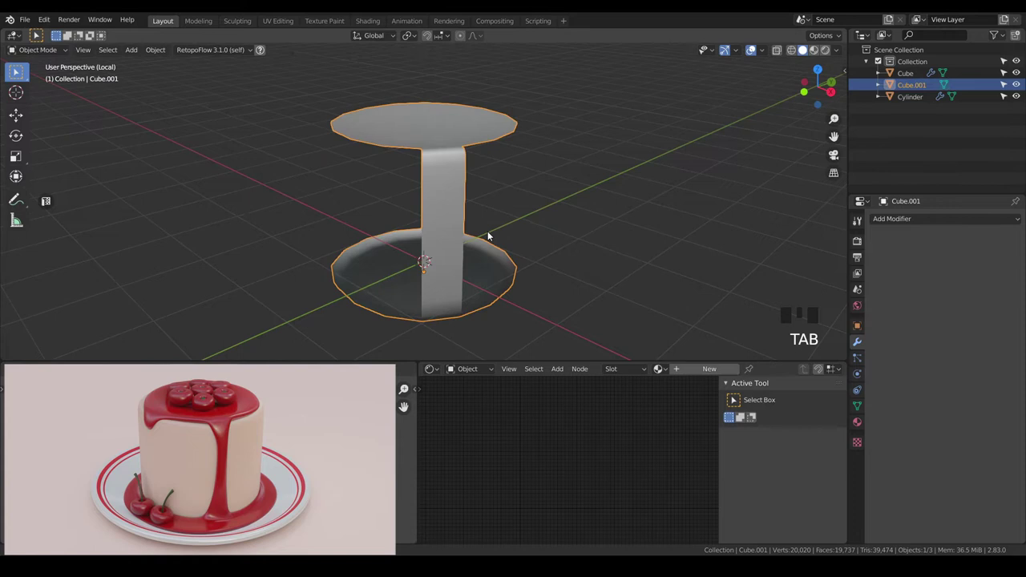
# Step: Return to the full scene, extrude the glaze's base edge and lower the rim onto the plate
pyautogui.press('KP_Divide')
pyautogui.scroll(3)
pyautogui.press('ctrl+3')
pyautogui.click(976, 263)
pyautogui.press('a')
pyautogui.press('alt+e')
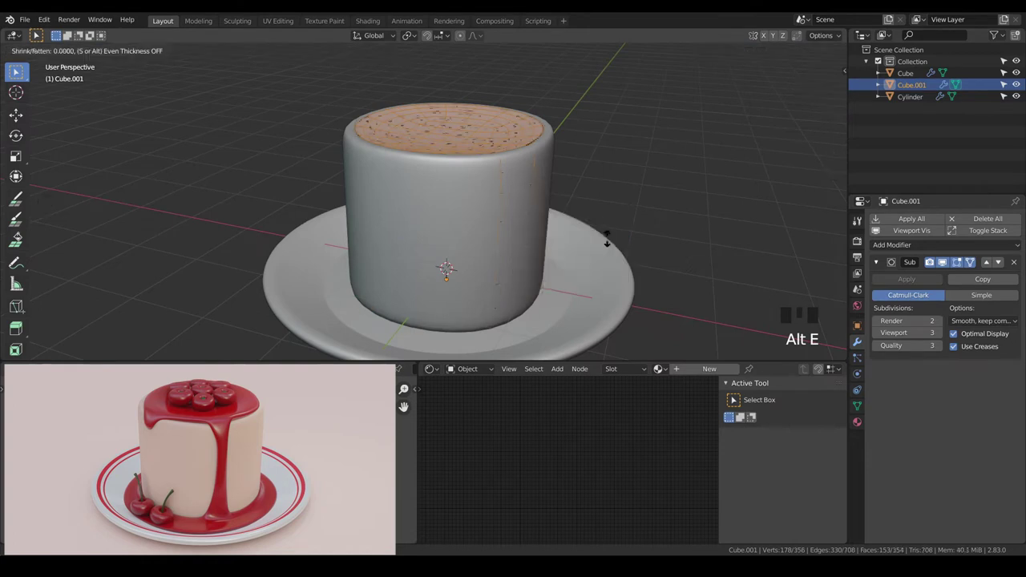
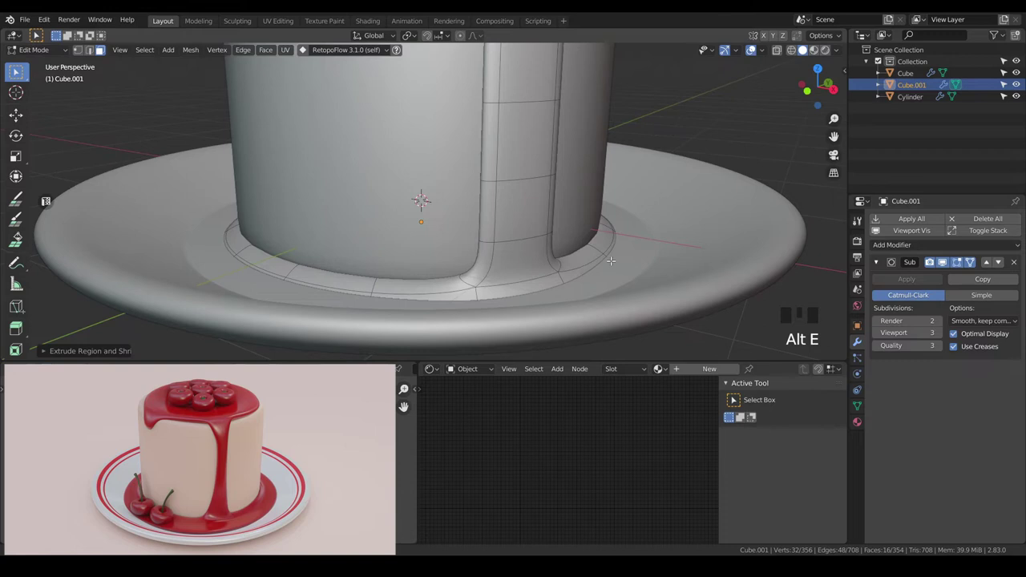
pyautogui.press('g')
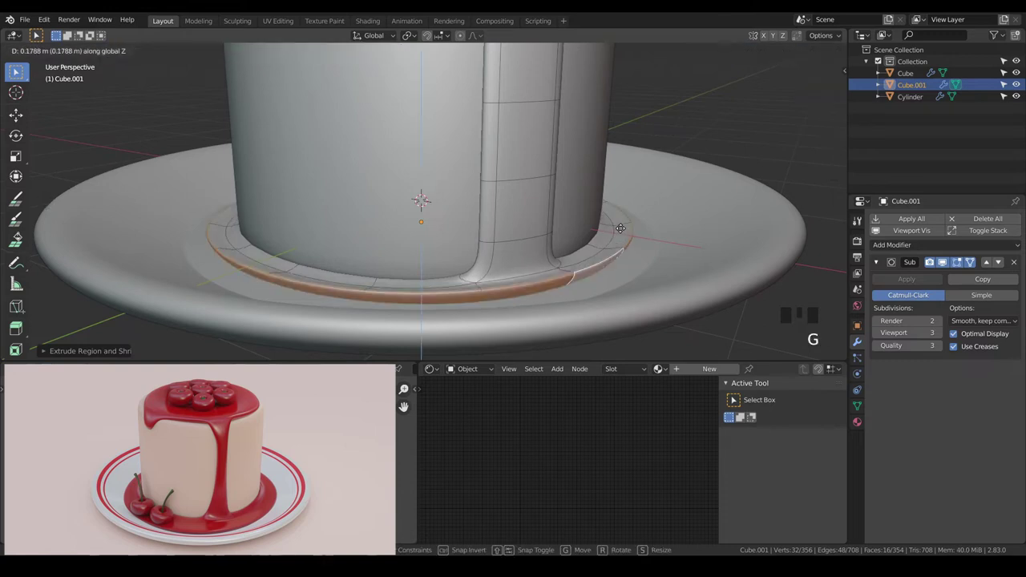
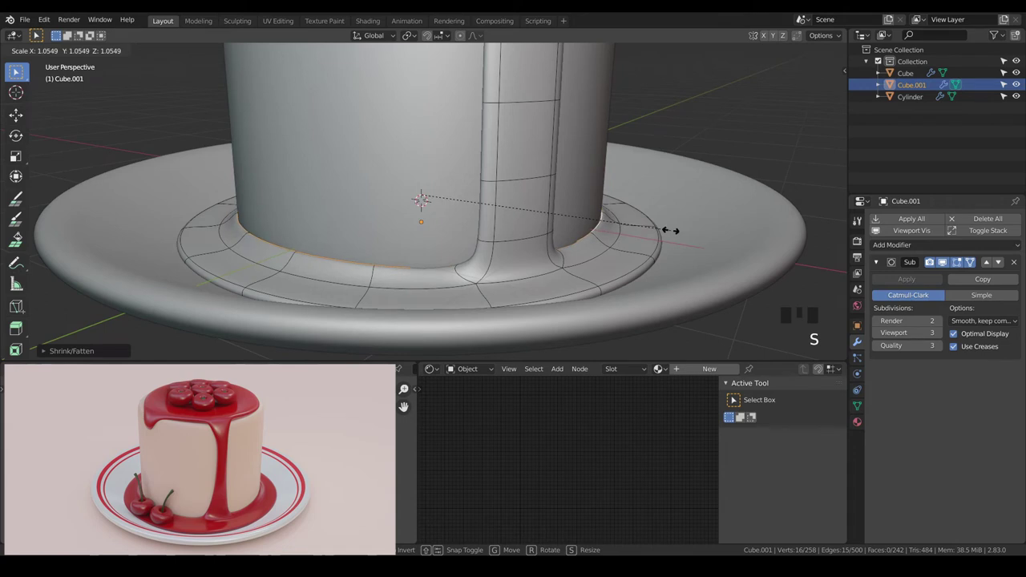
# Step: Select vertices at the drip's base and orbit around to shape its junction with the puddle
pyautogui.press('a')
pyautogui.press('Tab')
pyautogui.press('a')
pyautogui.press('a')
pyautogui.moveTo(652, 250); pyautogui.dragTo(646, 234)
pyautogui.scroll(-3)
pyautogui.moveTo(633, 236); pyautogui.dragTo(584, 257)
pyautogui.scroll(3)
pyautogui.moveTo(586, 234); pyautogui.dragTo(590, 258)
pyautogui.scroll(3)
pyautogui.click(658, 245)
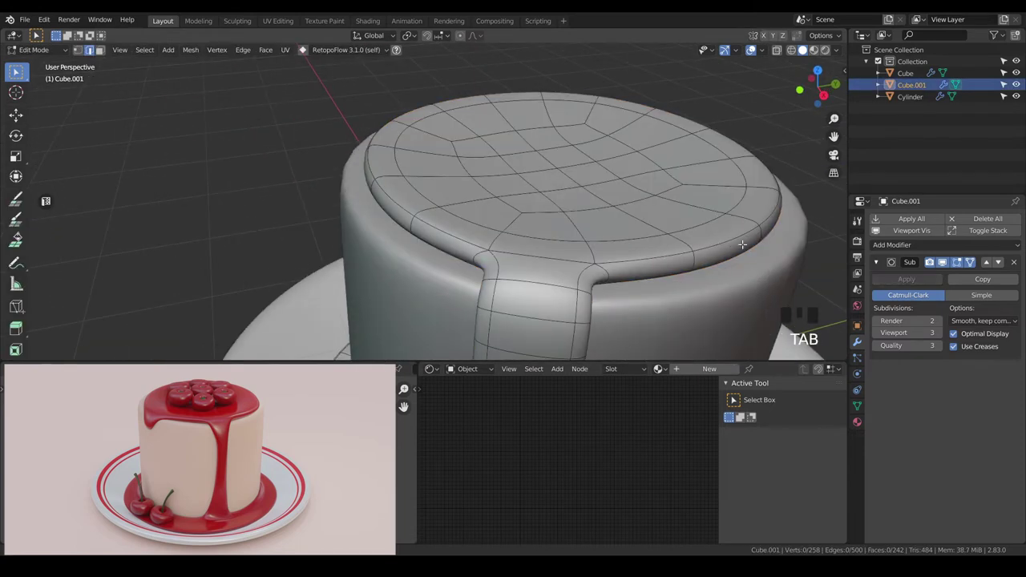
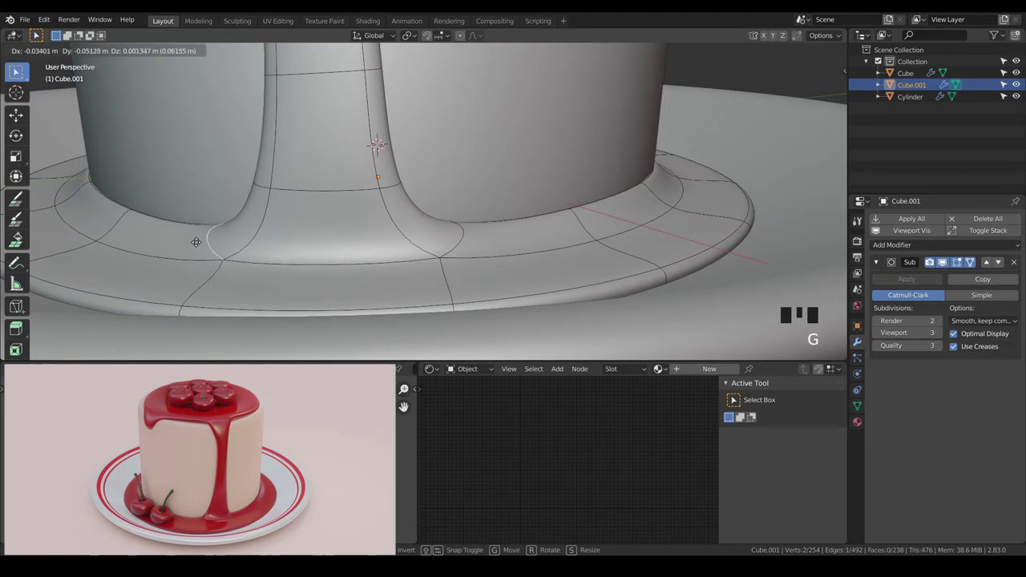
# Step: Move the drip's foot vertices so the glaze flares smoothly into the puddle
pyautogui.press('g')
pyautogui.press('a')
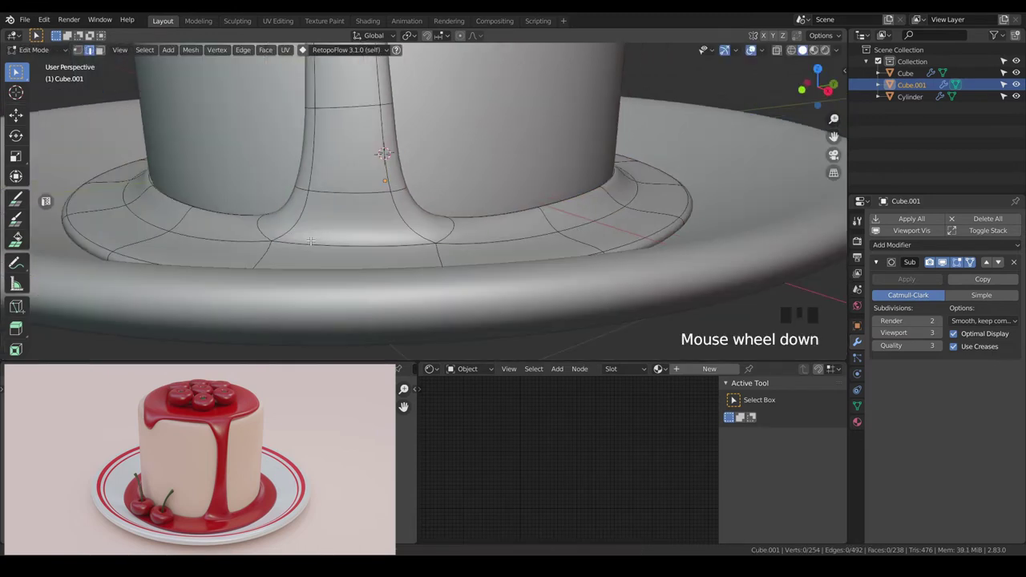
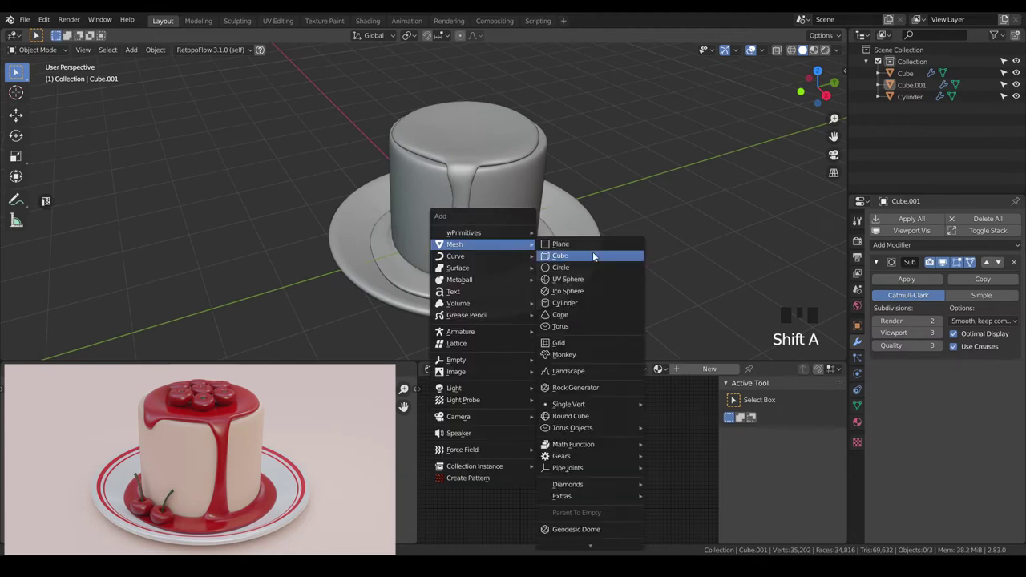
# Step: Subdivide the new cube into a sphere-like shape, raise it above the cake and start editing it
pyautogui.press('ctrl+3')
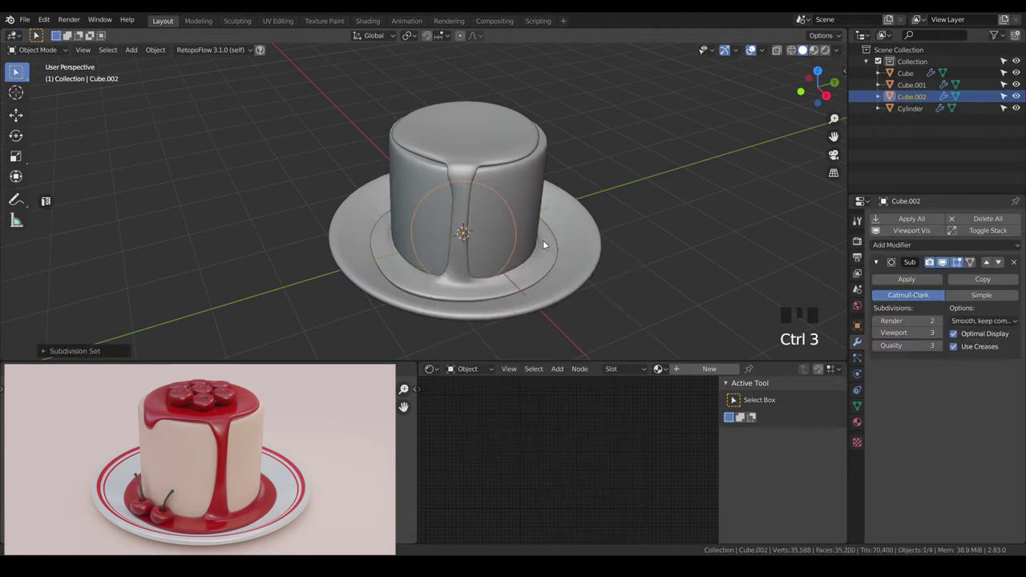
pyautogui.press('g')
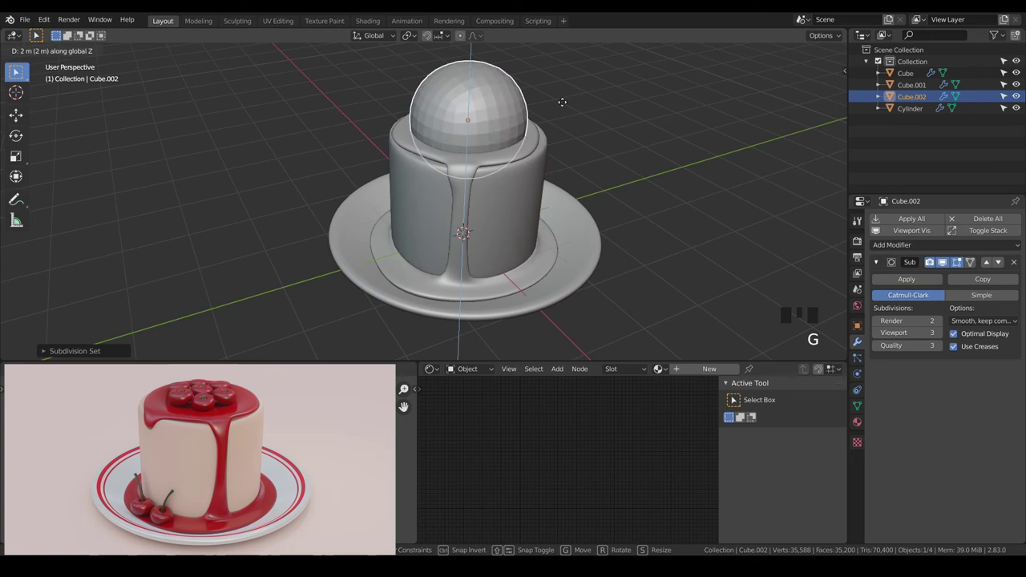
pyautogui.moveTo(576, 85); pyautogui.dragTo(493, 187)
pyautogui.rightClick(493, 188)
pyautogui.press('Tab')
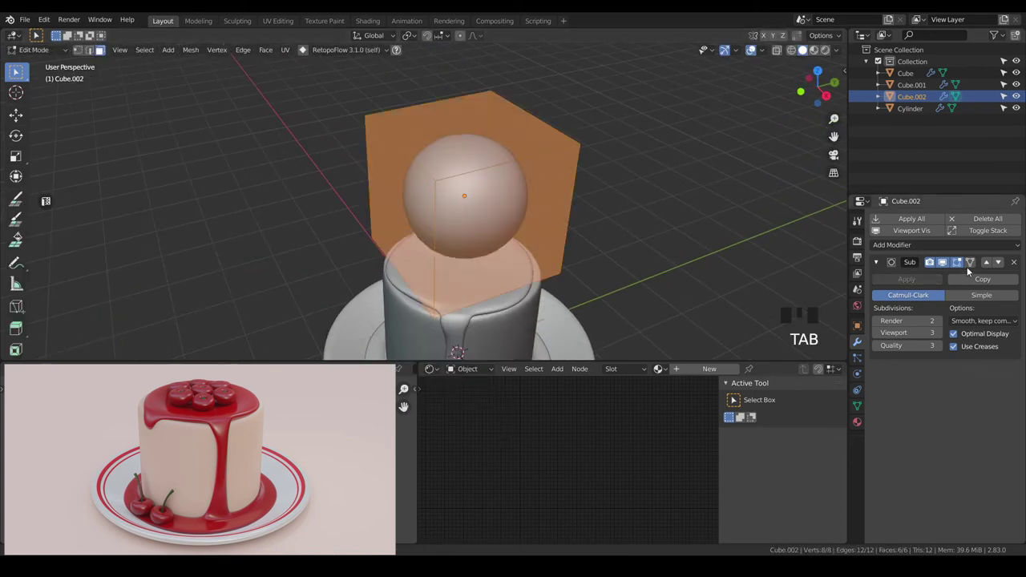
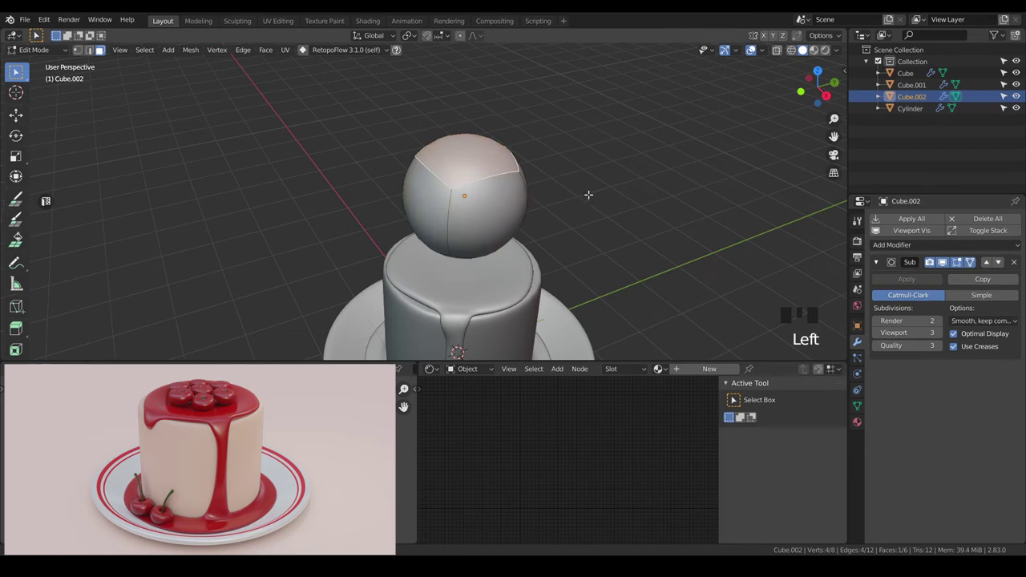
# Step: Inset the top face, push it inward into a dimple and flatten the cherry vertically
pyautogui.press('i')
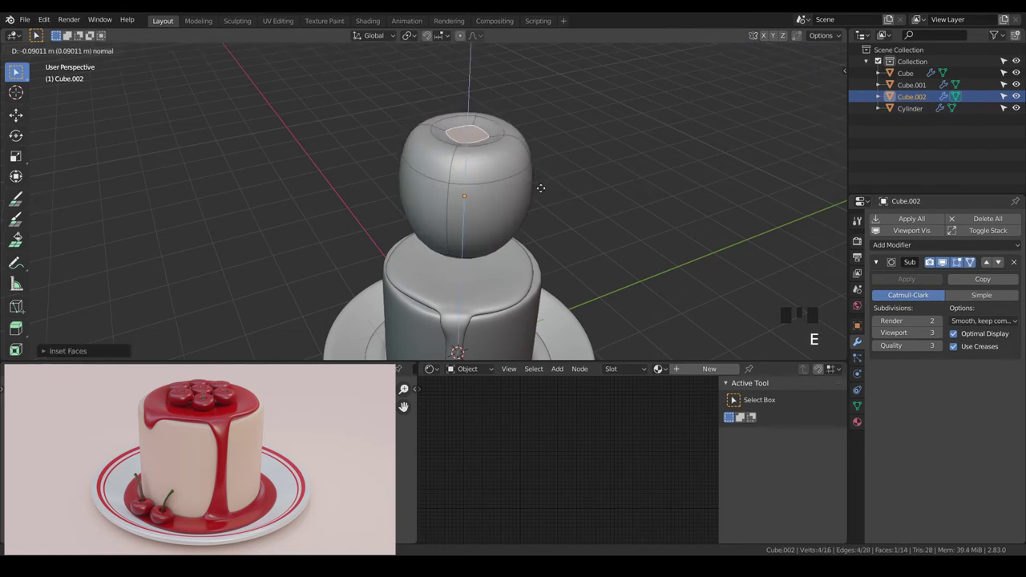
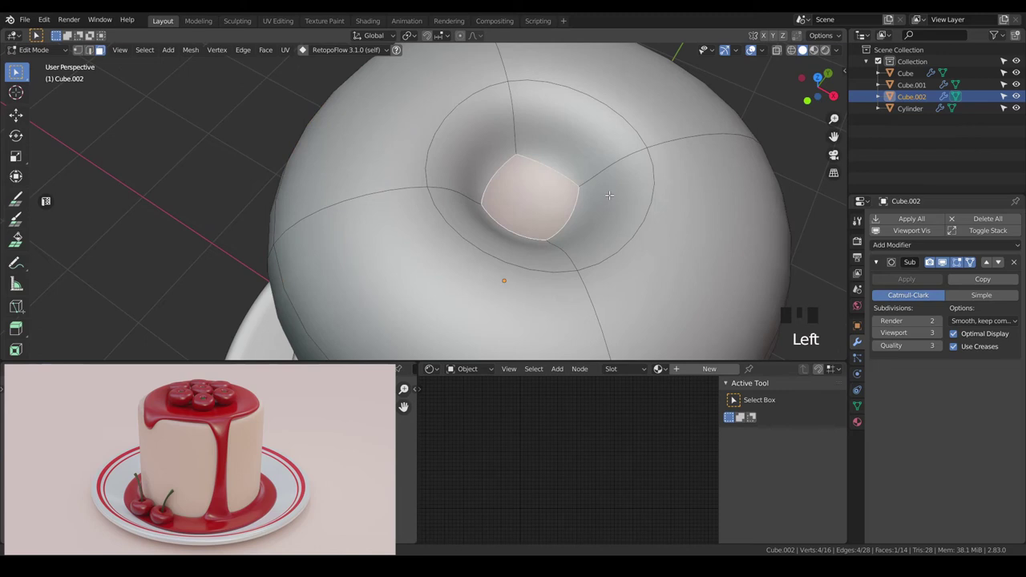
pyautogui.press('shift+d')
pyautogui.press('e')
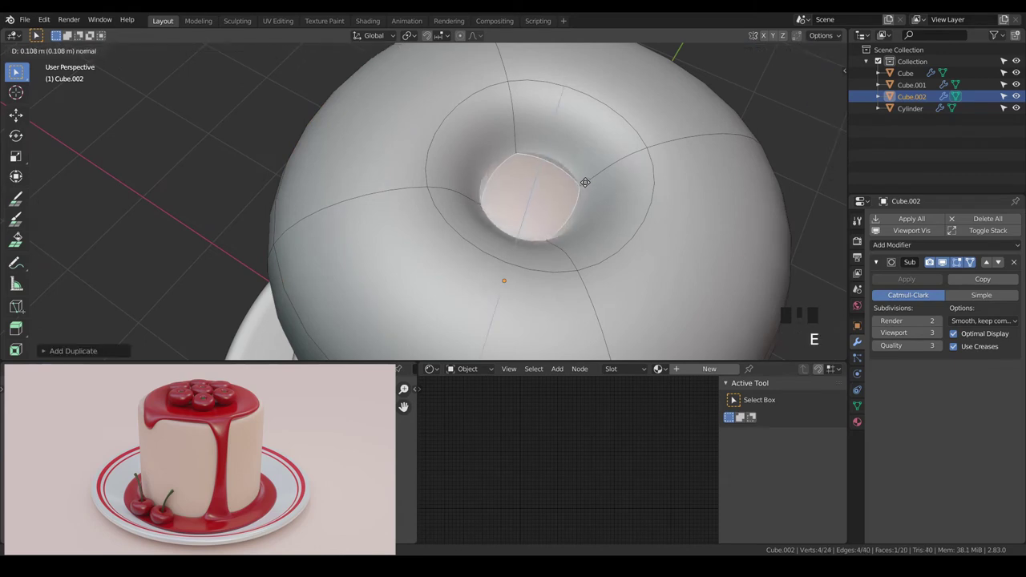
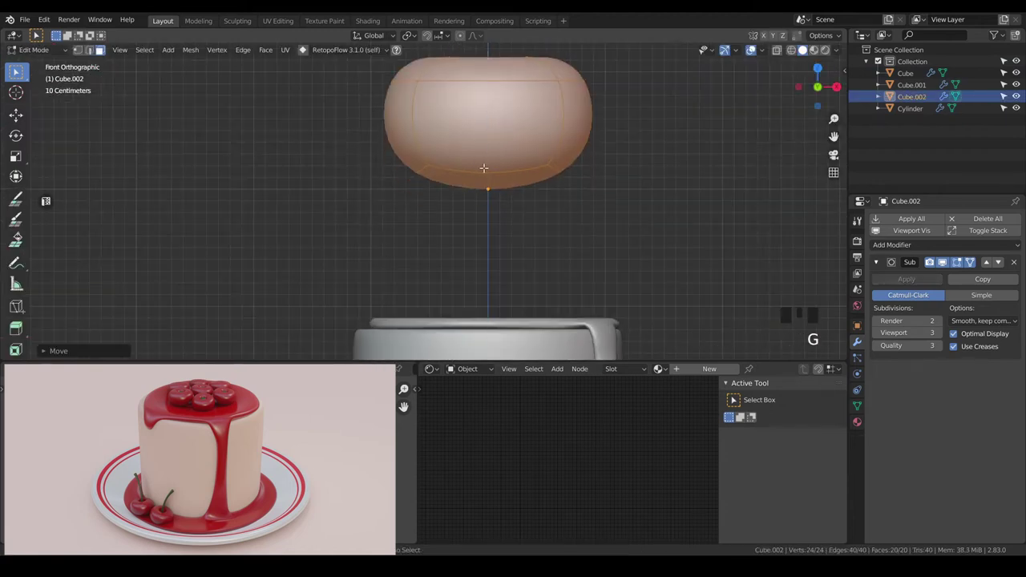
pyautogui.press('Tab')
pyautogui.scroll(-3)
pyautogui.press('a')
pyautogui.press('a')
pyautogui.moveTo(497, 178); pyautogui.dragTo(460, 205)
pyautogui.click(460, 205)
# Step: Shrink the cherry to a small size and lower it onto the cake top
pyautogui.press('KP_7')
pyautogui.scroll(3)
pyautogui.scroll(3)
pyautogui.press('s')
pyautogui.press('KP_1')
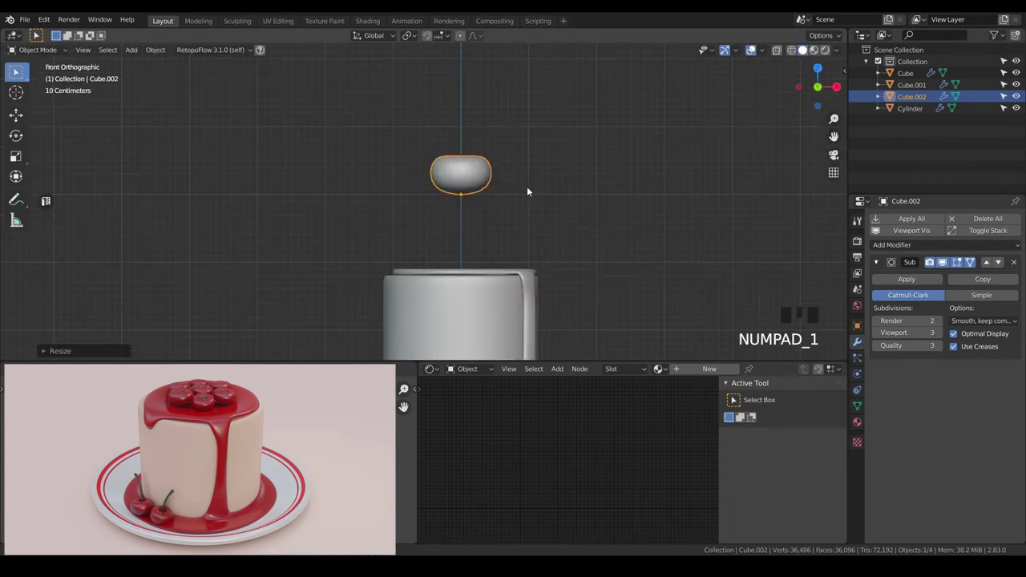
pyautogui.press('g')
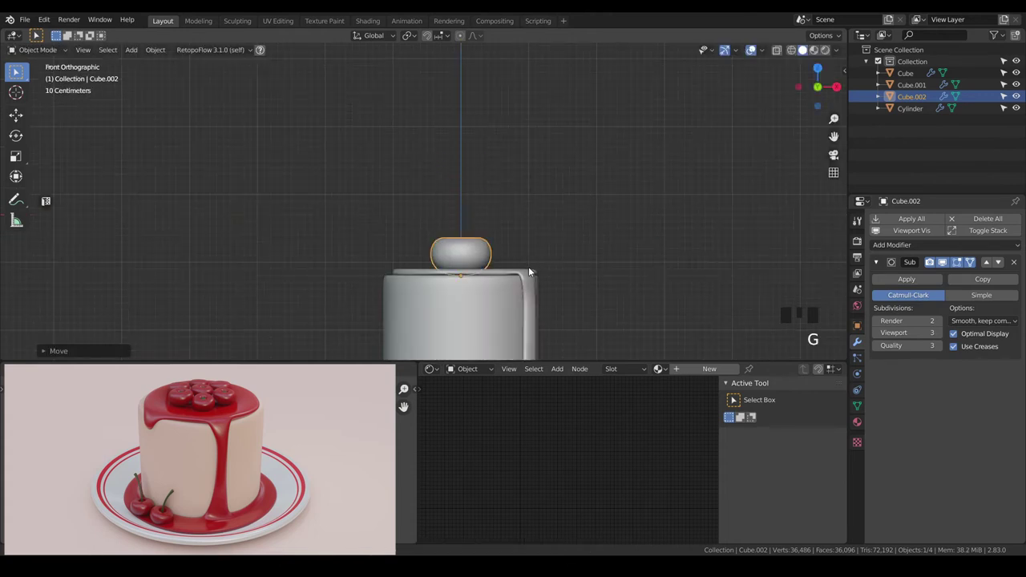
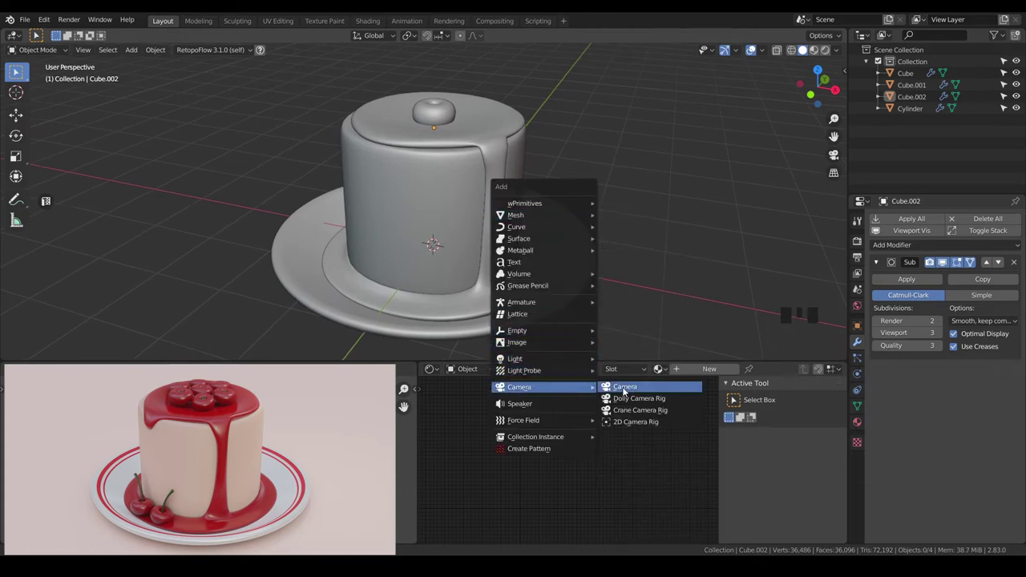
# Step: Add a camera and align it to the current view framing the cake and plate
pyautogui.press('KP_0')
pyautogui.press('`')
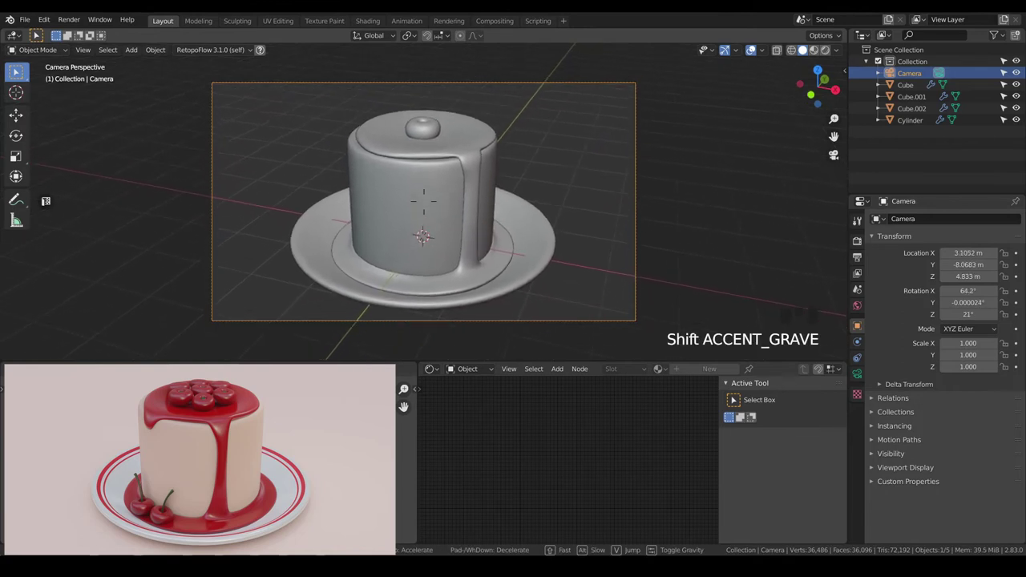
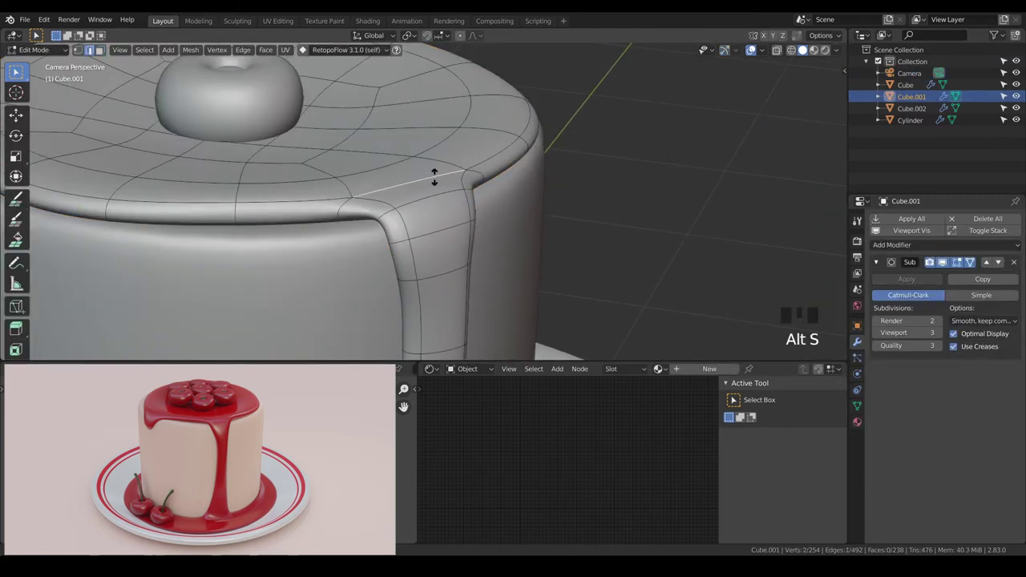
# Step: Reshape the top edge of the glaze drip in the glaze mesh
pyautogui.press('a')
pyautogui.press('a')
pyautogui.press('Tab')
pyautogui.moveTo(387, 198); pyautogui.dragTo(421, 185)
pyautogui.press('Tab')
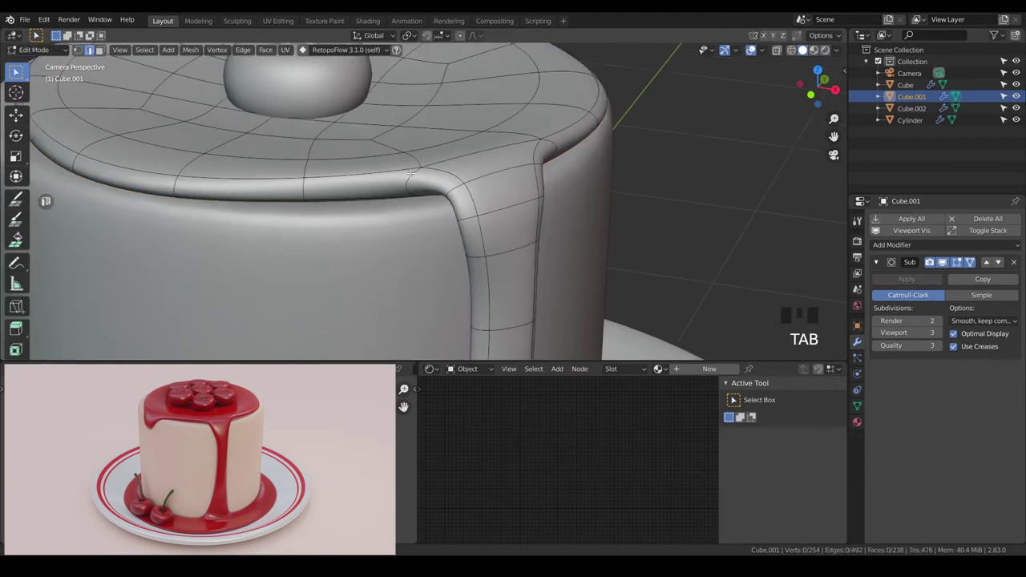
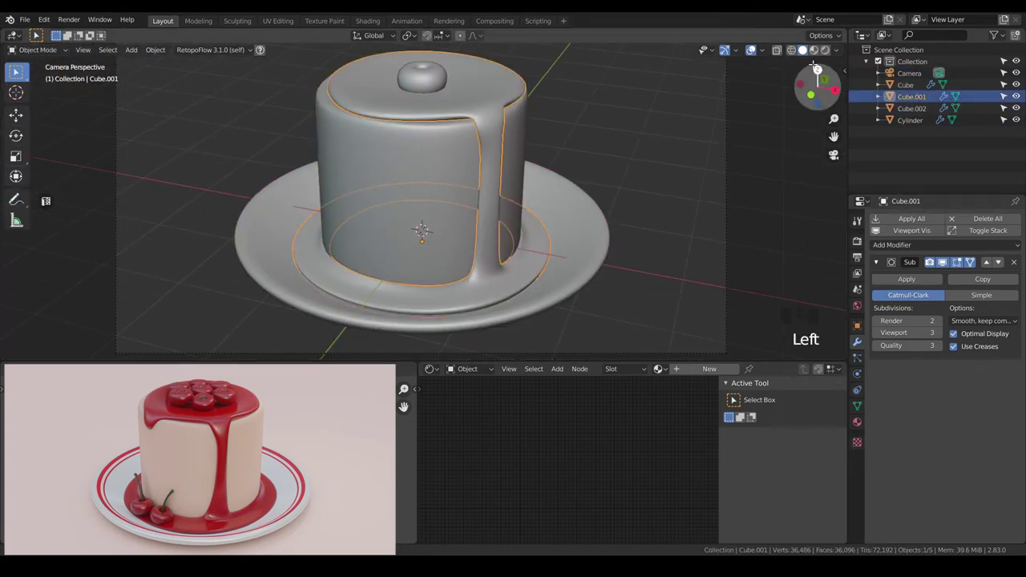
# Step: Switch to Material Preview and enable Screen Space Reflections in the render settings
pyautogui.click(844, 155)
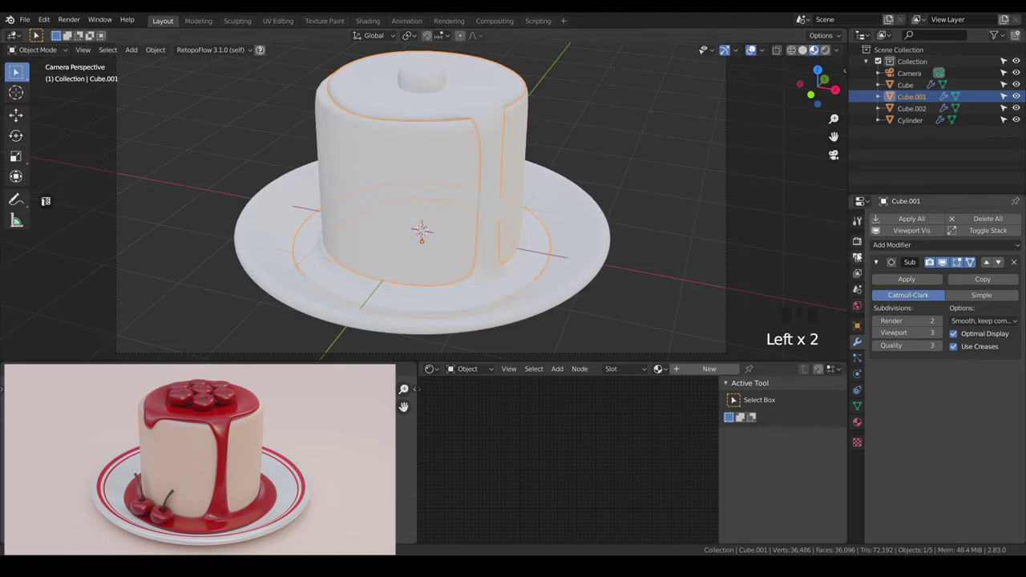
pyautogui.click(859, 248)
pyautogui.click(885, 303)
pyautogui.click(887, 318)
pyautogui.click(889, 354)
pyautogui.click(684, 256)
pyautogui.moveTo(879, 301); pyautogui.dragTo(804, 233)
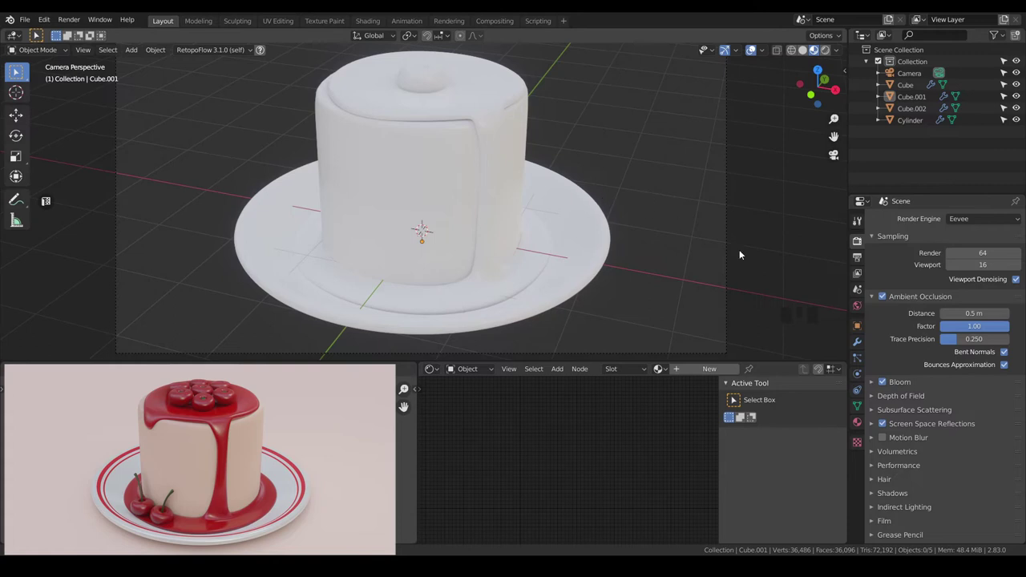
# Step: Give the glaze a new red material and set the cake body's base colour to cream
pyautogui.press('a')
pyautogui.click(539, 260)
pyautogui.moveTo(706, 370); pyautogui.dragTo(613, 463)
pyautogui.scroll(3)
pyautogui.click(552, 497)
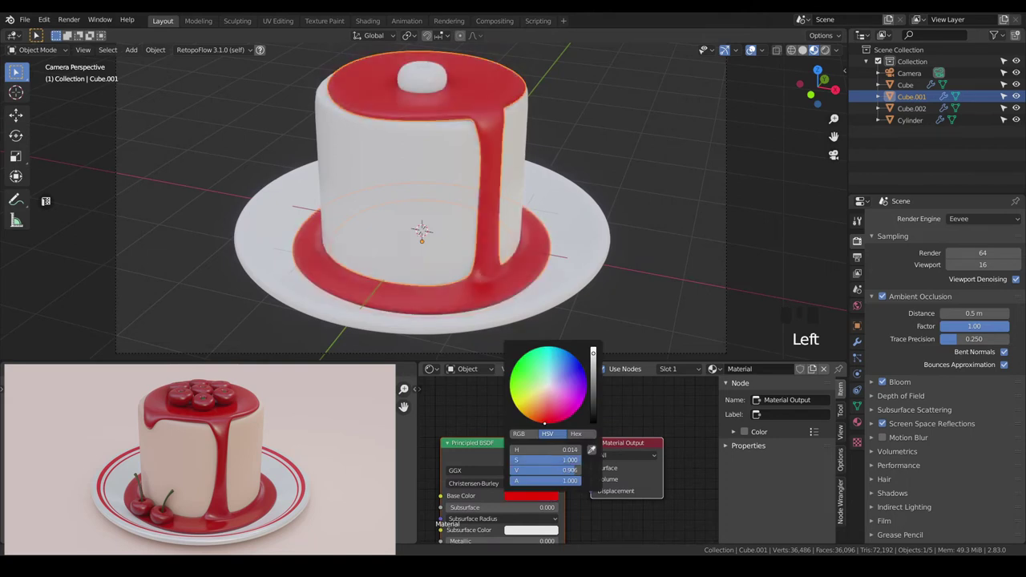
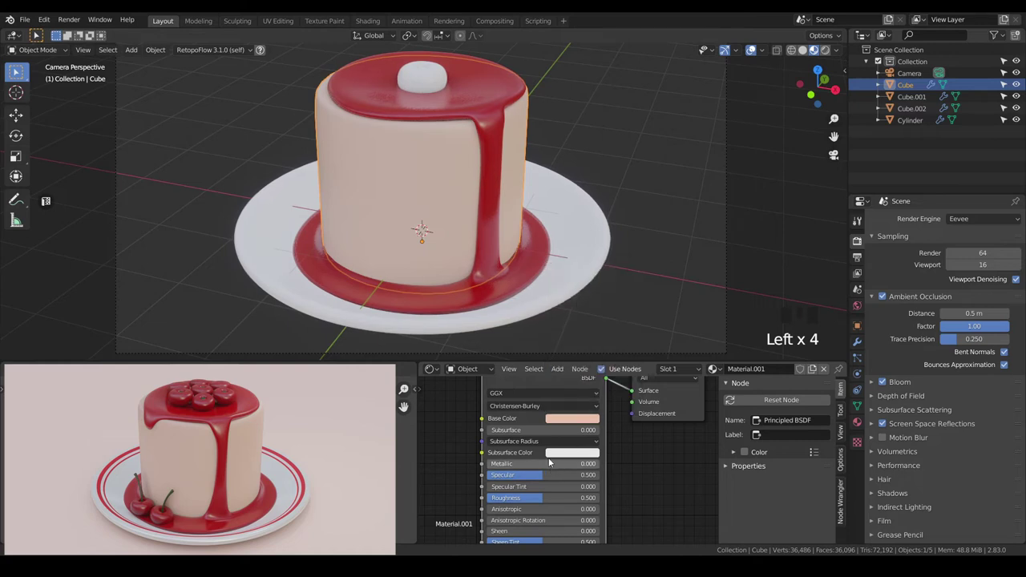
pyautogui.moveTo(571, 431); pyautogui.dragTo(592, 452)
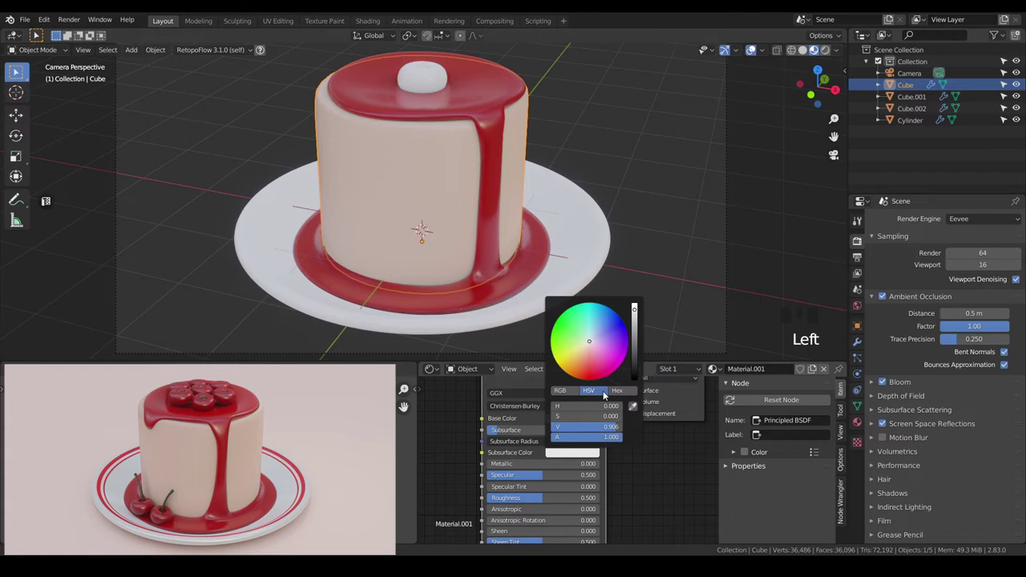
# Step: Set the cherry's material to a glossy deep red base colour
pyautogui.press('a')
pyautogui.press('a')
pyautogui.click(435, 86)
pyautogui.moveTo(708, 373); pyautogui.dragTo(578, 416)
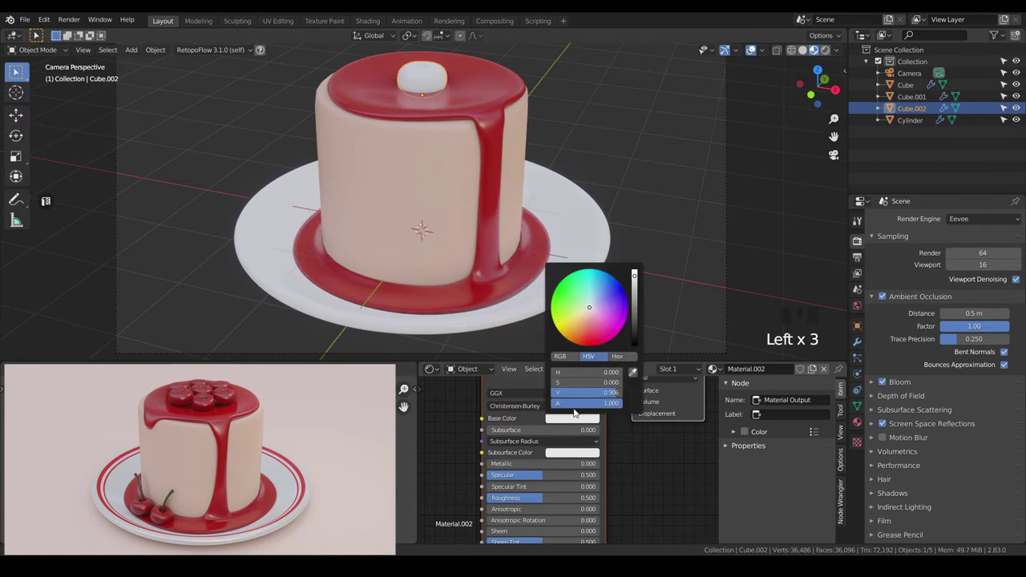
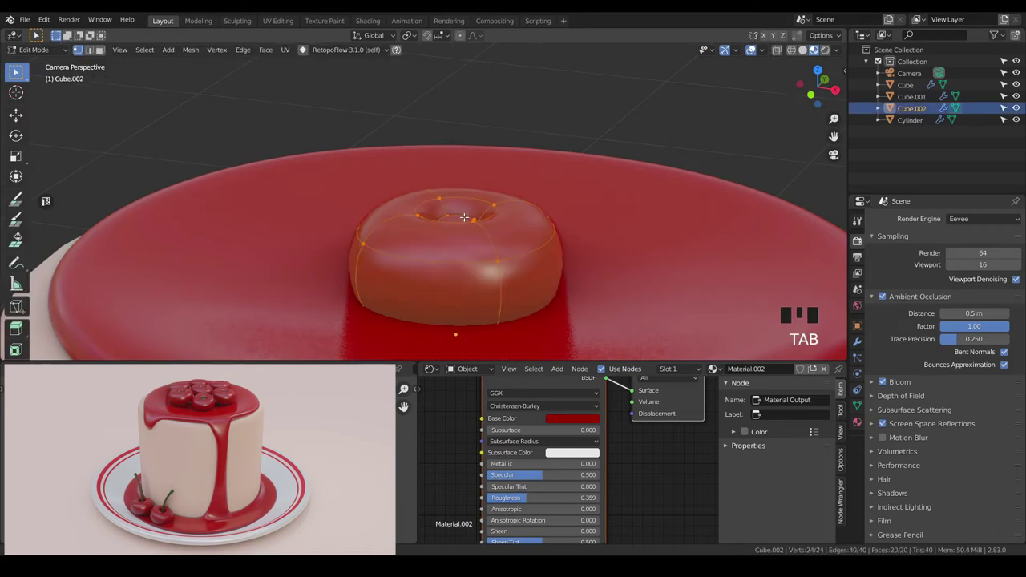
# Step: Select the cherry's dimple face and add a second material slot with a new green material
pyautogui.press('l')
pyautogui.press('l')
pyautogui.press('a')
pyautogui.press('a')
pyautogui.press('l')
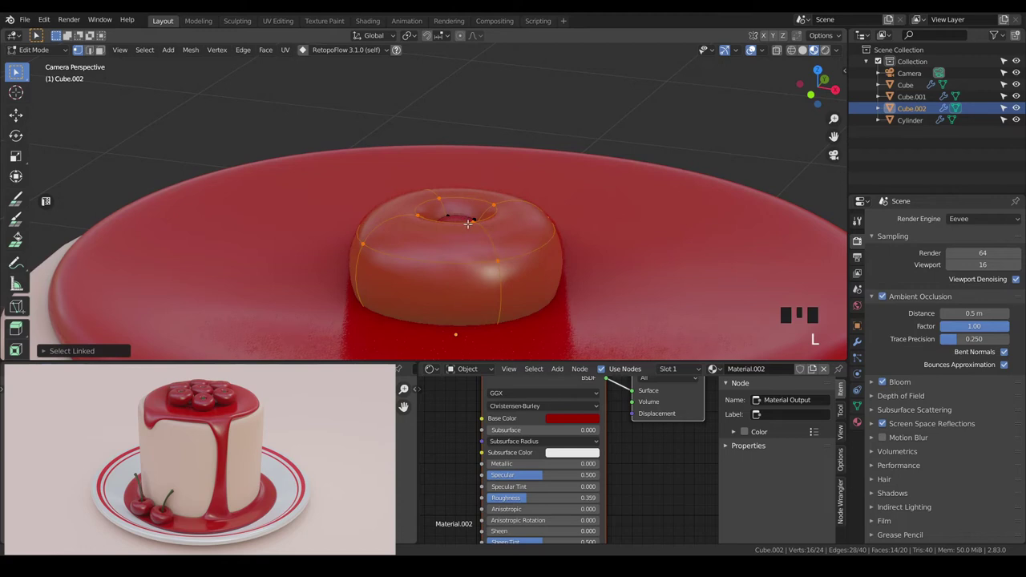
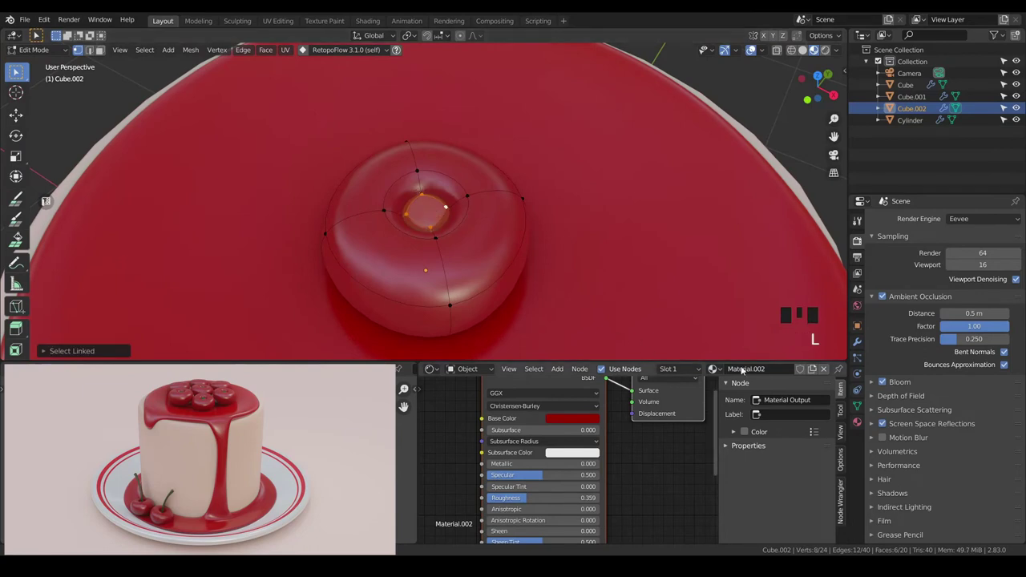
pyautogui.click(863, 406)
pyautogui.click(860, 428)
pyautogui.moveTo(1021, 221); pyautogui.dragTo(967, 427)
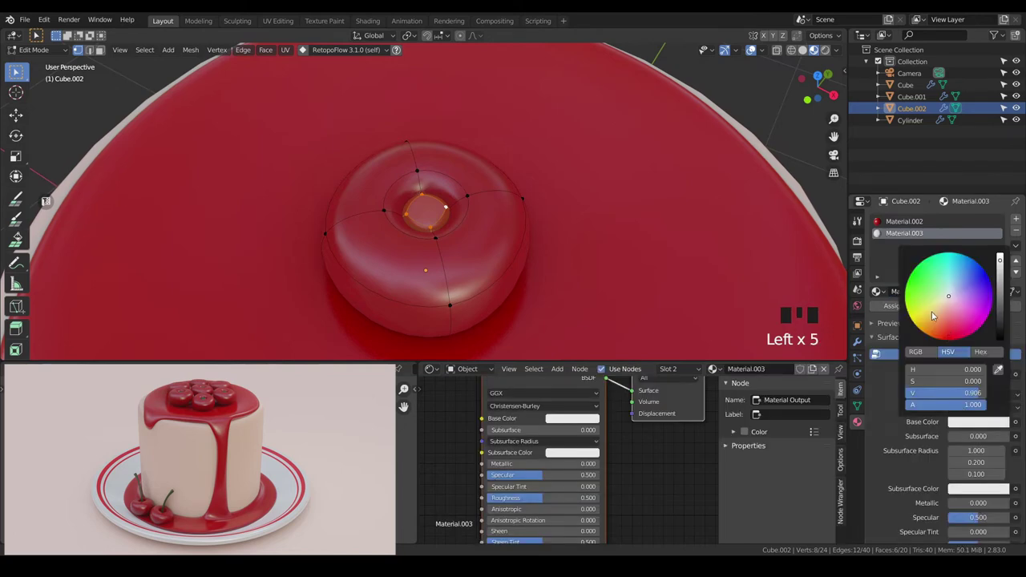
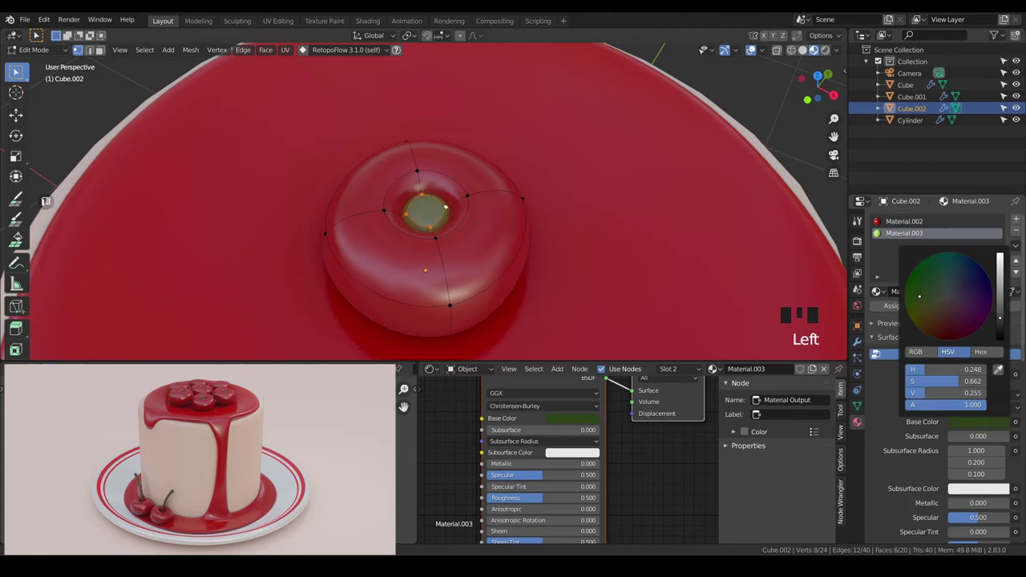
# Step: Assign the green material to the dimple faces and return to Object Mode
pyautogui.scroll(-3)
pyautogui.press('Tab')
pyautogui.press('a')
pyautogui.press('a')
pyautogui.moveTo(529, 278); pyautogui.dragTo(542, 238)
pyautogui.press('KP_0')
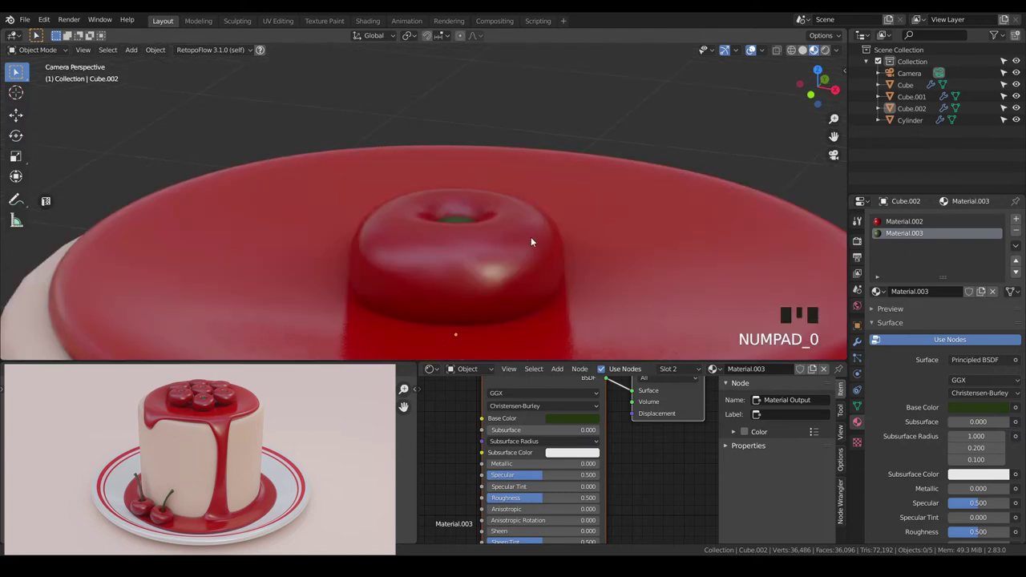
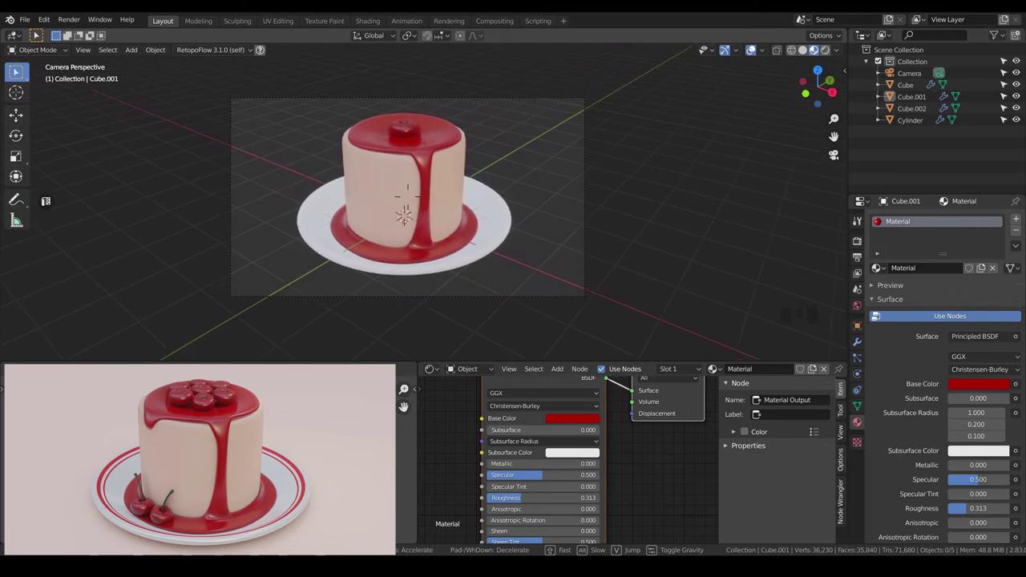
# Step: Reposition the view around the cake after assigning the dark green centre material
pyautogui.press('`')
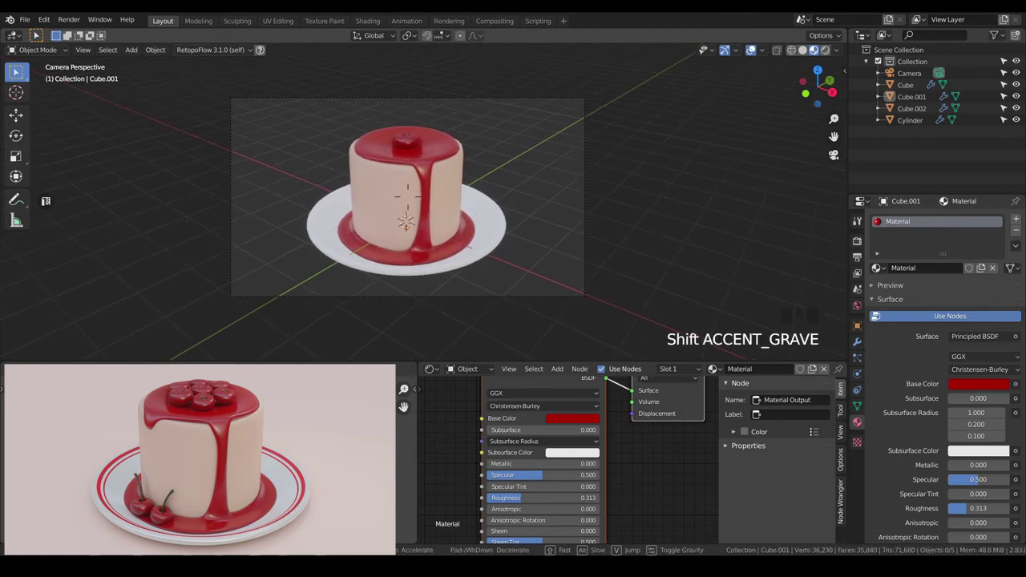
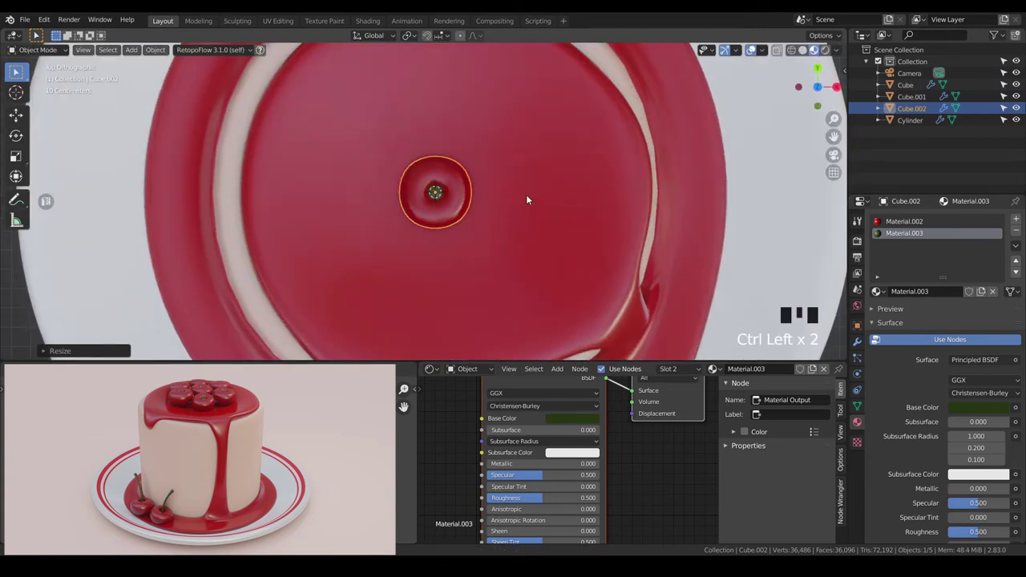
# Step: Shrink the cherry and duplicate it into a first few copies on the cake top
pyautogui.press('shift+d')
pyautogui.press('g')
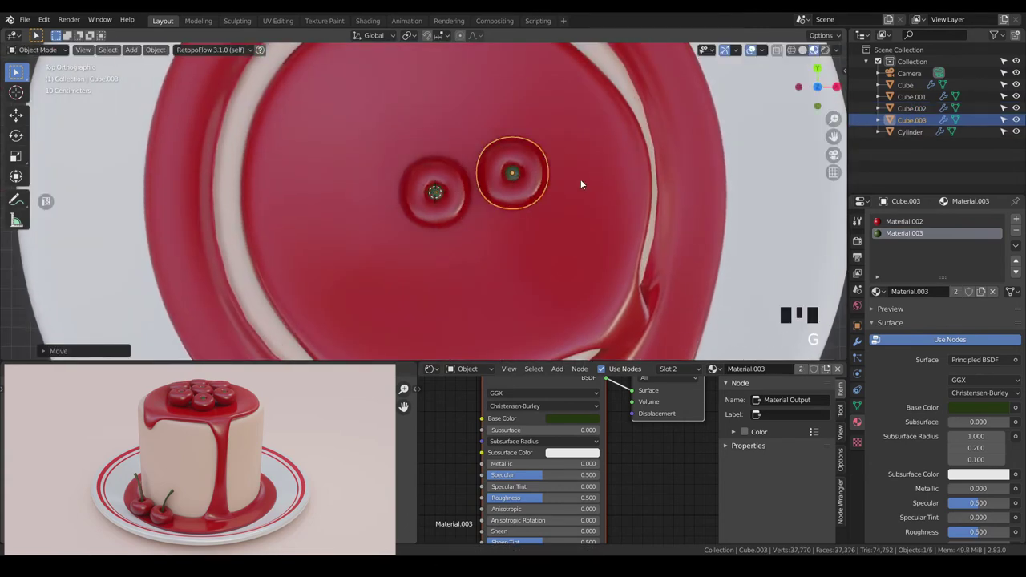
pyautogui.press('shift+d')
pyautogui.press('g')
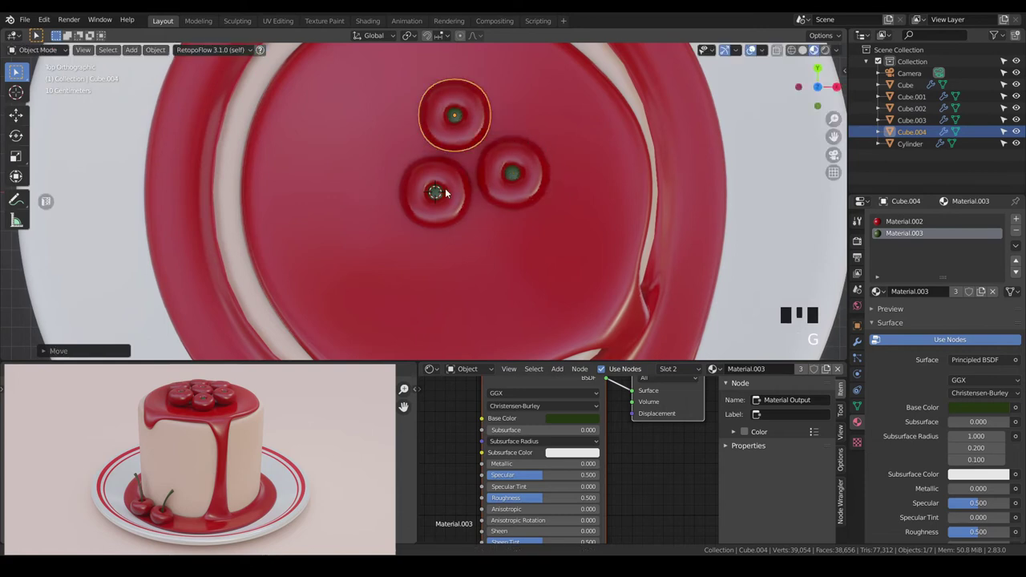
pyautogui.click(456, 189)
pyautogui.click(514, 180)
# Step: Duplicate a selected pair of cherries and move the copies lower into the ring
pyautogui.click(520, 183)
pyautogui.click(441, 206)
pyautogui.click(532, 179)
pyautogui.press('shift+d')
pyautogui.press('g')
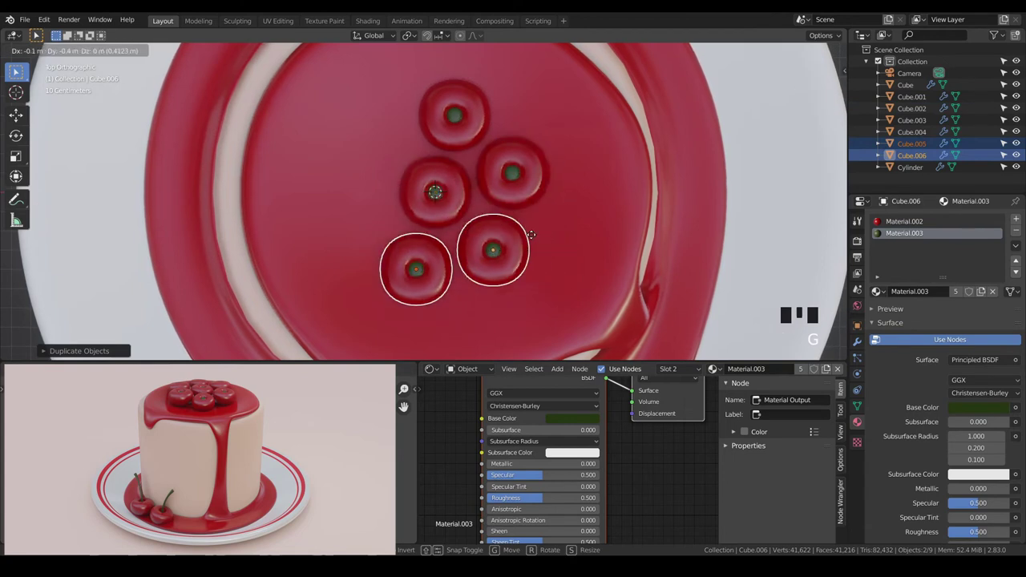
pyautogui.scroll(-3)
pyautogui.moveTo(517, 247); pyautogui.dragTo(484, 156)
pyautogui.press('KP_0')
# Step: Duplicate another cherry into the remaining gap to close the ring
pyautogui.click(377, 248)
pyautogui.click(410, 232)
pyautogui.click(422, 259)
pyautogui.scroll(3)
pyautogui.press('g')
pyautogui.press('a')
pyautogui.scroll(-3)
pyautogui.moveTo(419, 237); pyautogui.dragTo(407, 267)
pyautogui.scroll(3)
pyautogui.moveTo(445, 209); pyautogui.dragTo(458, 299)
# Step: Add a seventh cherry from top view to complete the flower-like cluster
pyautogui.press('KP_7')
pyautogui.scroll(3)
pyautogui.click(484, 267)
pyautogui.click(502, 182)
pyautogui.press('shift+d')
pyautogui.press('g')
pyautogui.press('a')
pyautogui.scroll(-3)
pyautogui.moveTo(436, 257); pyautogui.dragTo(436, 171)
pyautogui.scroll(3)
pyautogui.moveTo(419, 173); pyautogui.dragTo(399, 185)
pyautogui.press('KP_0')
# Step: Select the front cherry and tilt it slightly
pyautogui.scroll(3)
pyautogui.moveTo(392, 271); pyautogui.dragTo(434, 242)
pyautogui.scroll(3)
pyautogui.click(430, 248)
pyautogui.press('r')
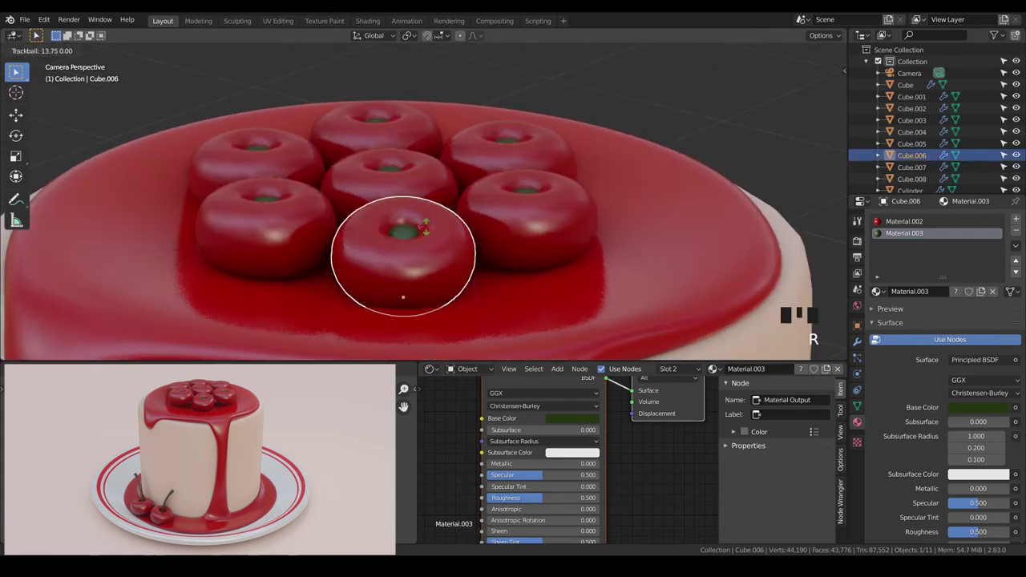
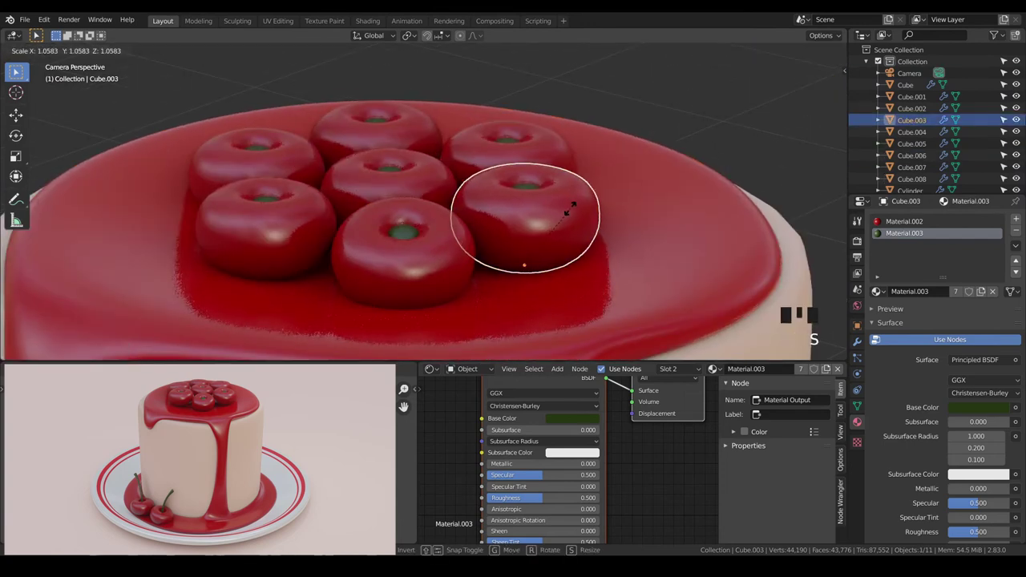
# Step: Enlarge the right-hand cherry, tilt the back-right cherry and enlarge the centre one
pyautogui.press('a')
pyautogui.click(548, 162)
pyautogui.press('r')
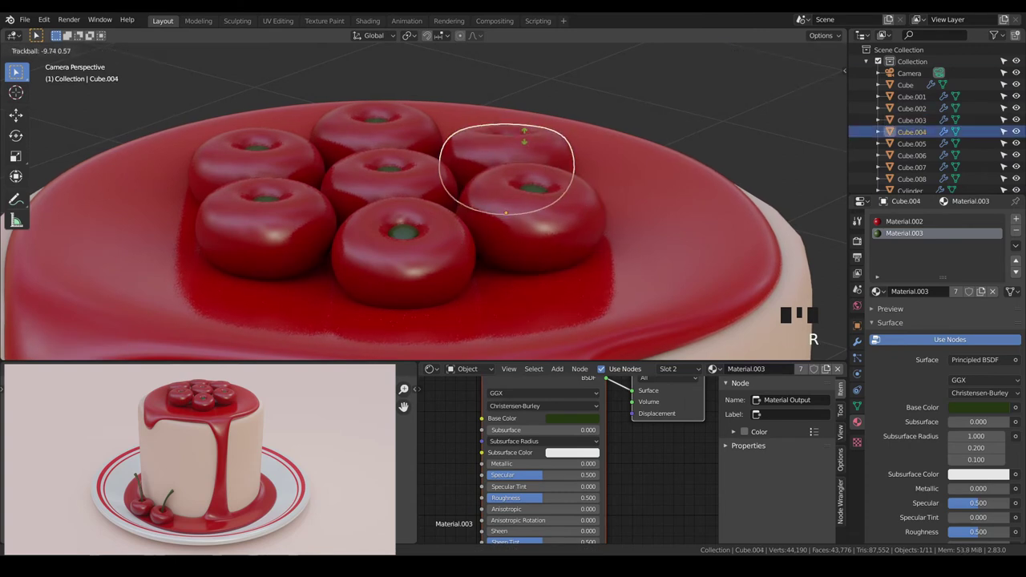
pyautogui.press('a')
pyautogui.click(432, 171)
pyautogui.press('r')
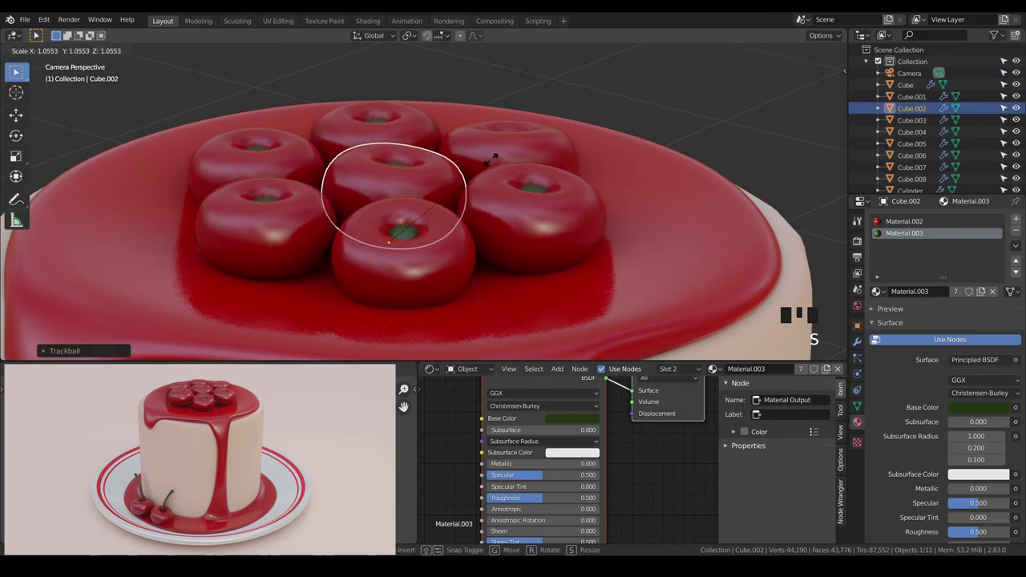
# Step: Tilt and resize the back-middle, back-left and front-left cherries individually
pyautogui.click(429, 134)
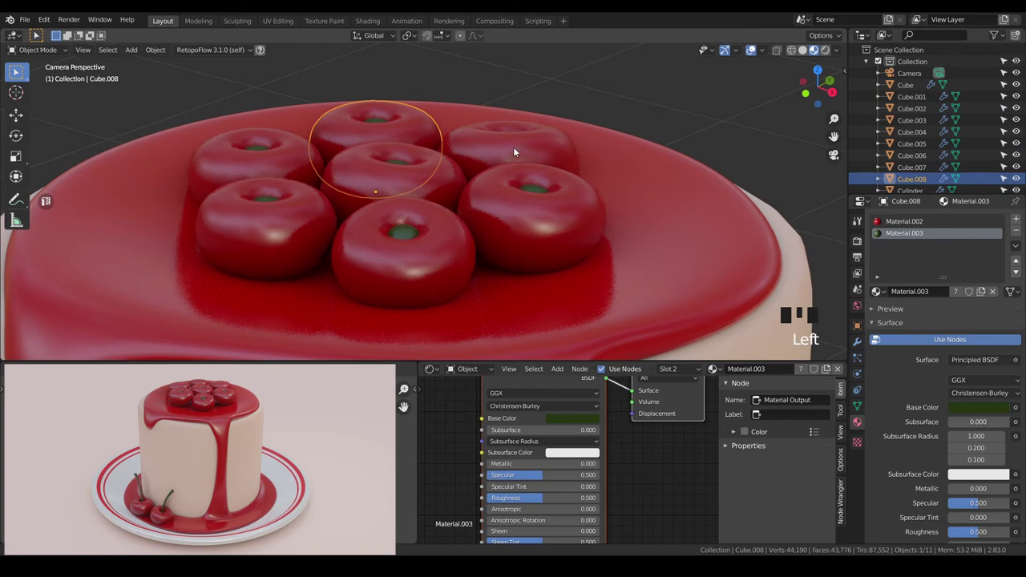
pyautogui.press('s')
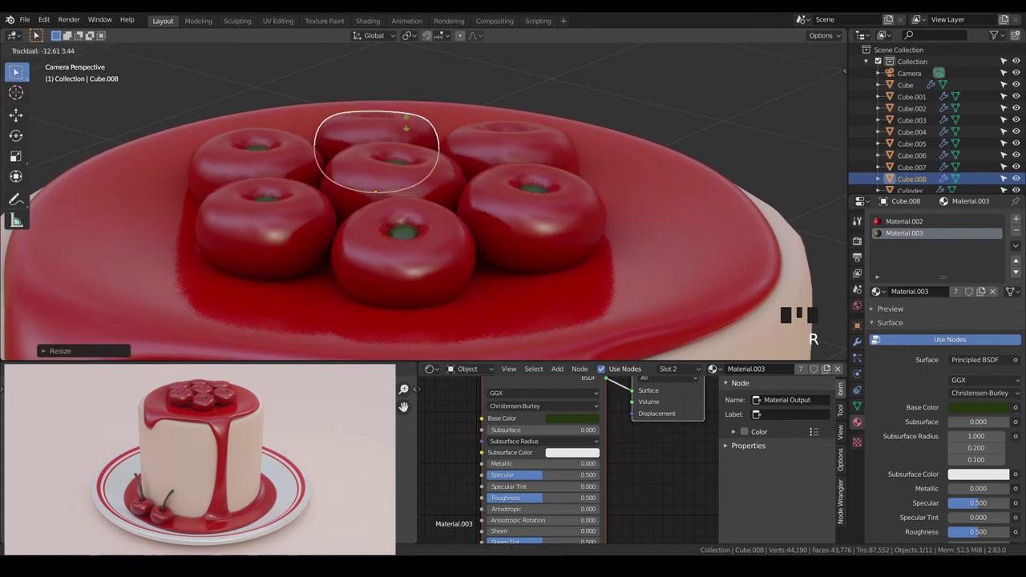
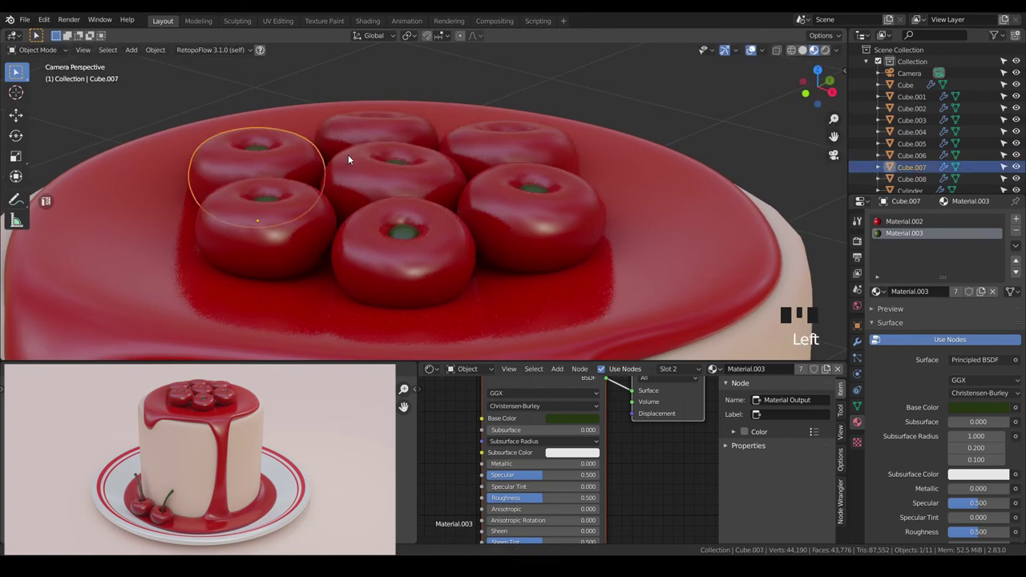
pyautogui.press('r')
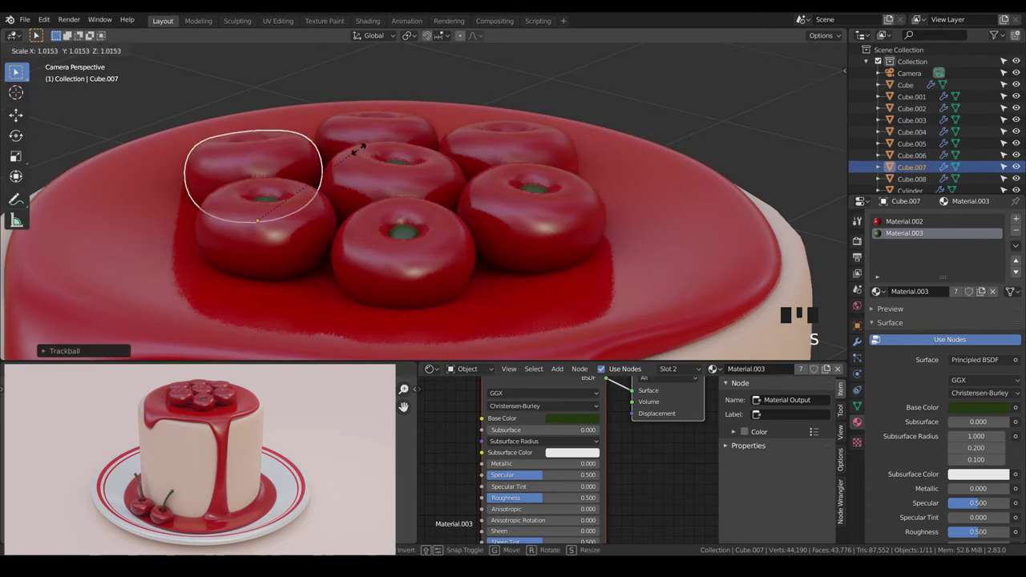
pyautogui.press('a')
pyautogui.click(307, 209)
pyautogui.press('s')
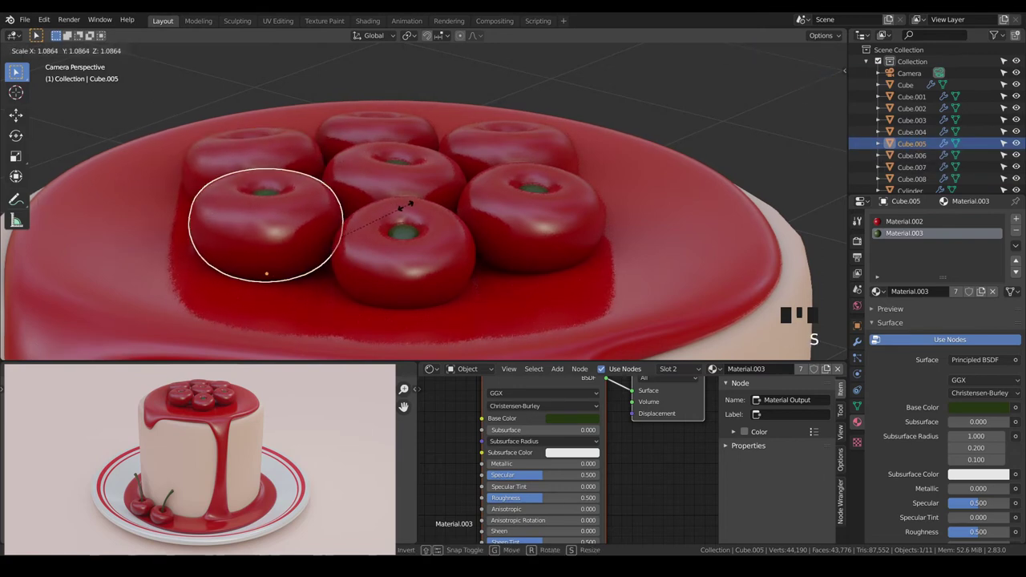
pyautogui.press('a')
# Step: Select all seven cherries of the cluster together
pyautogui.scroll(-3)
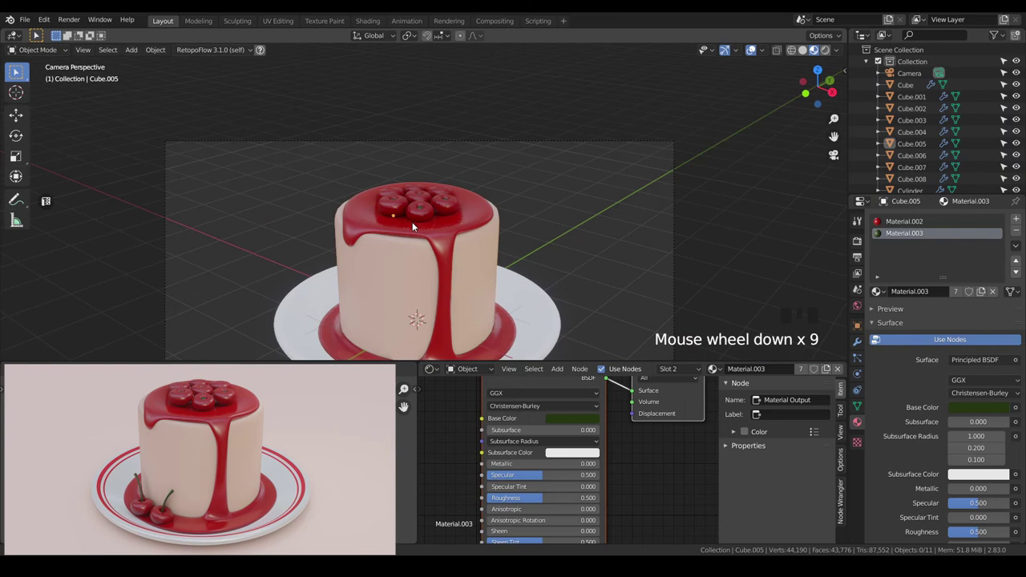
pyautogui.scroll(-3)
pyautogui.moveTo(419, 259); pyautogui.dragTo(416, 237)
pyautogui.scroll(3)
pyautogui.moveTo(455, 184); pyautogui.dragTo(414, 262)
pyautogui.scroll(3)
pyautogui.click(386, 233)
pyautogui.click(428, 216)
pyautogui.click(435, 175)
pyautogui.click(374, 166)
pyautogui.click(374, 185)
pyautogui.click(303, 210)
pyautogui.click(302, 183)
# Step: Scale the whole cherry cluster up slightly and orbit out to check the cake
pyautogui.press('s')
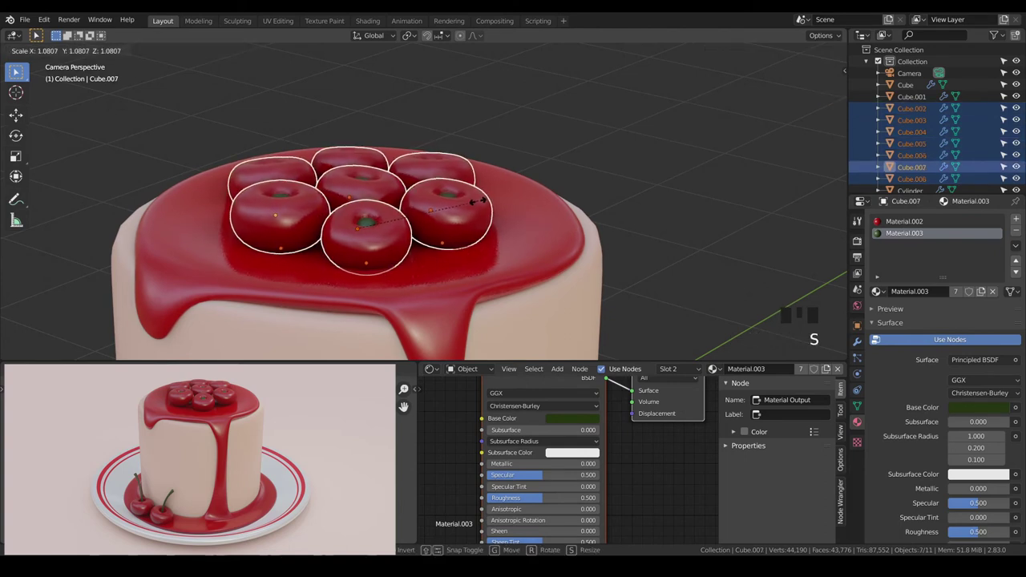
pyautogui.press('g')
pyautogui.press('a')
pyautogui.scroll(3)
pyautogui.moveTo(384, 248); pyautogui.dragTo(484, 227)
pyautogui.scroll(-3)
pyautogui.scroll(-3)
pyautogui.moveTo(482, 242); pyautogui.dragTo(463, 196)
pyautogui.scroll(3)
pyautogui.moveTo(483, 192); pyautogui.dragTo(442, 214)
pyautogui.scroll(3)
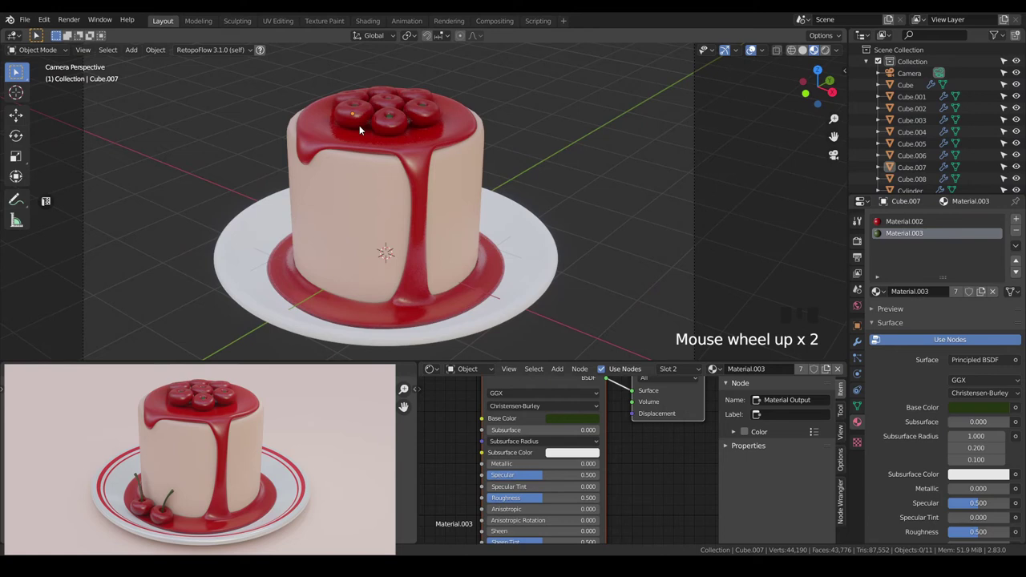
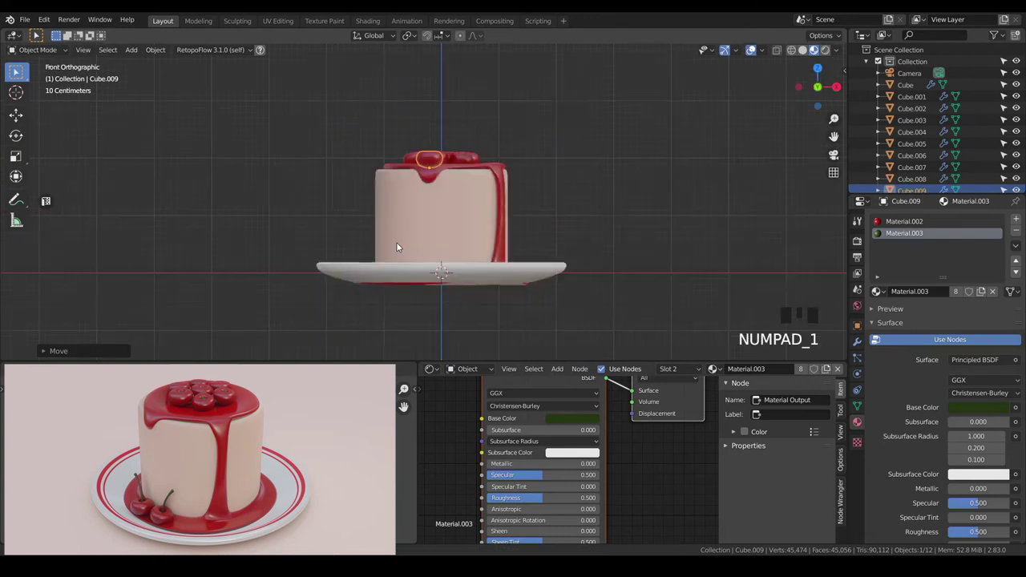
# Step: Lower a cherry copy from the cake top onto the glaze pool on the plate
pyautogui.scroll(3)
pyautogui.press('g')
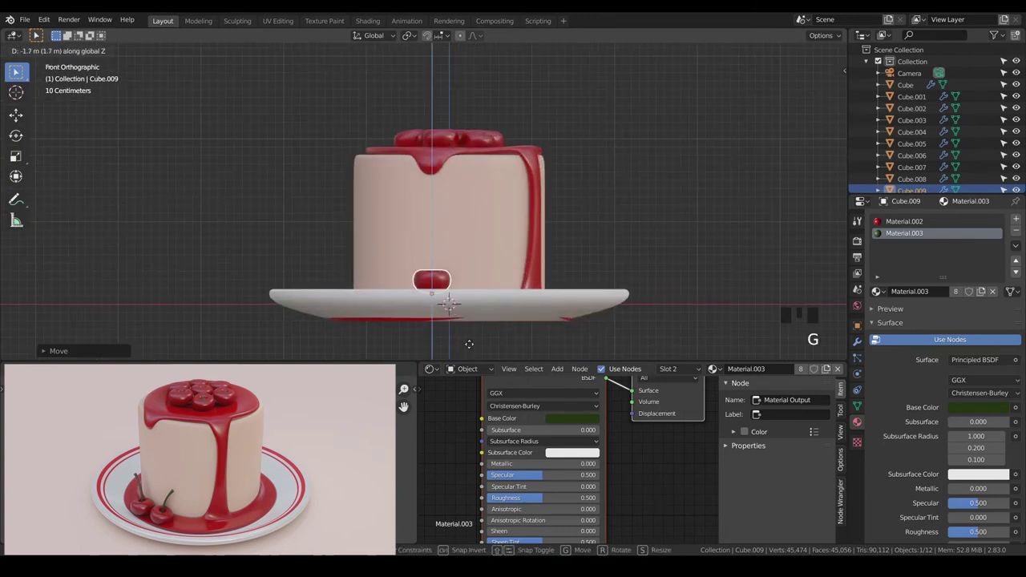
pyautogui.moveTo(489, 311); pyautogui.dragTo(477, 218)
pyautogui.scroll(3)
pyautogui.moveTo(476, 228); pyautogui.dragTo(464, 230)
pyautogui.scroll(3)
pyautogui.scroll(-3)
pyautogui.press('g')
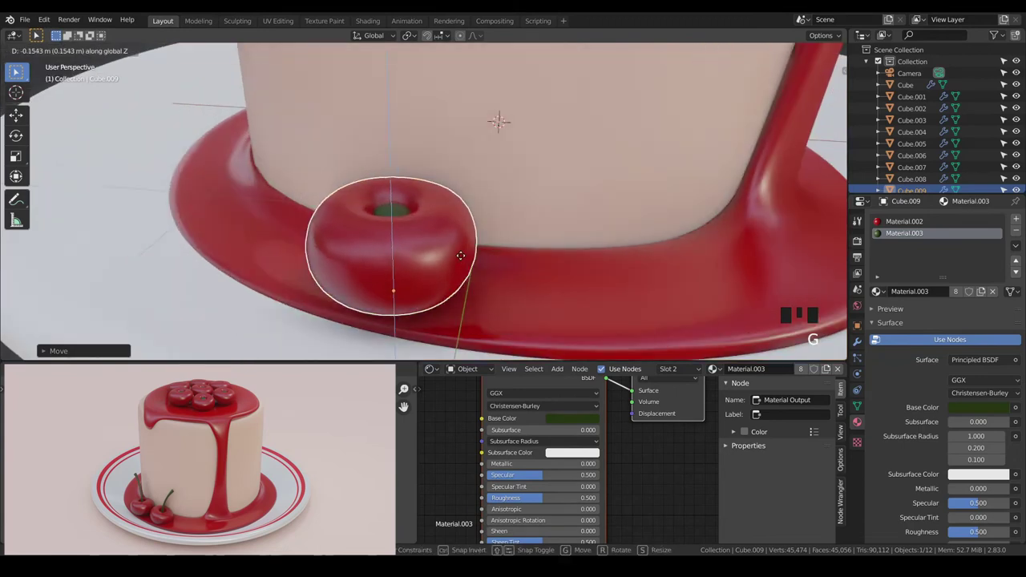
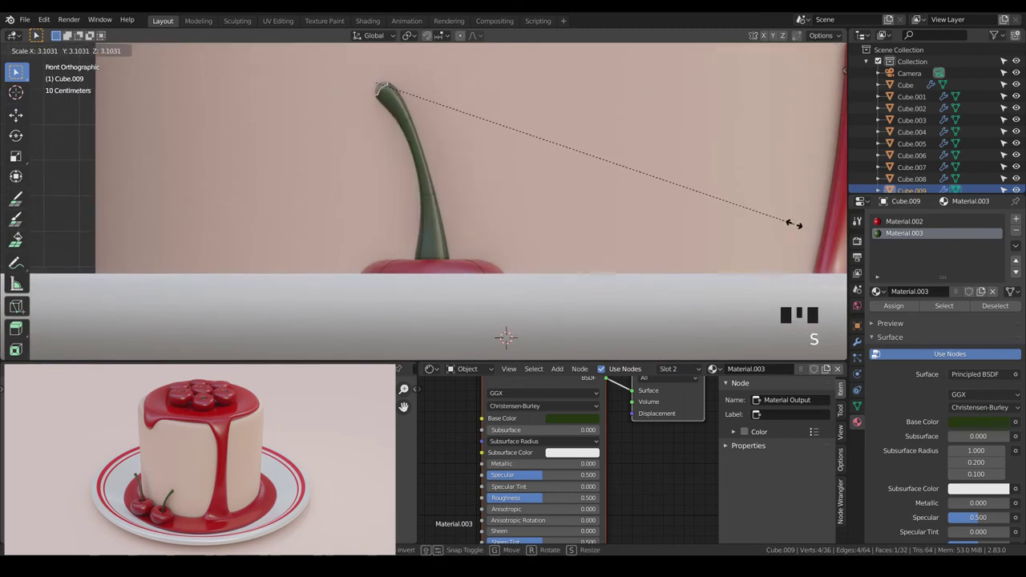
# Step: Finish the stem tip by confirming its size and insetting its end face
pyautogui.scroll(3)
pyautogui.press('a')
pyautogui.press('a')
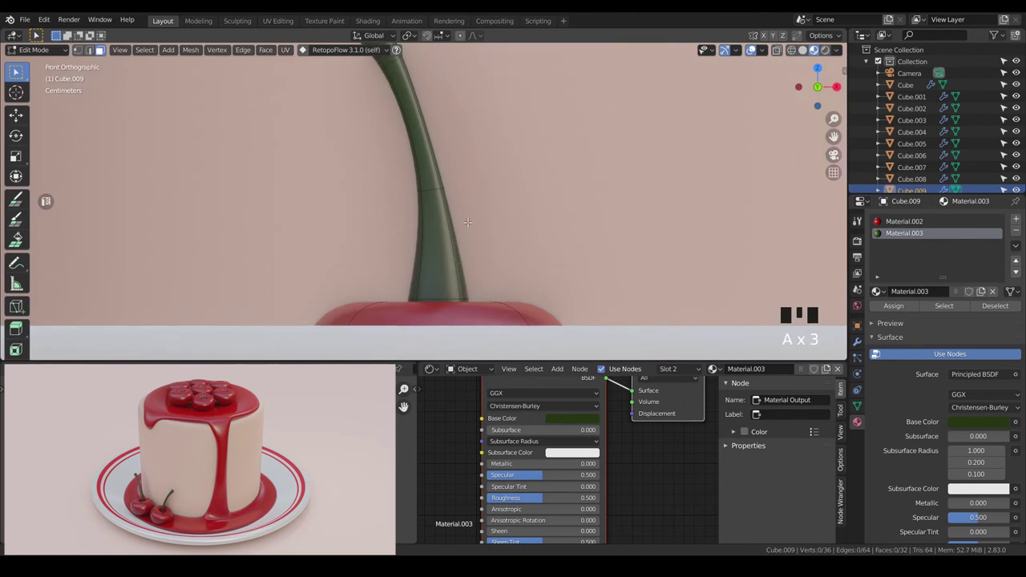
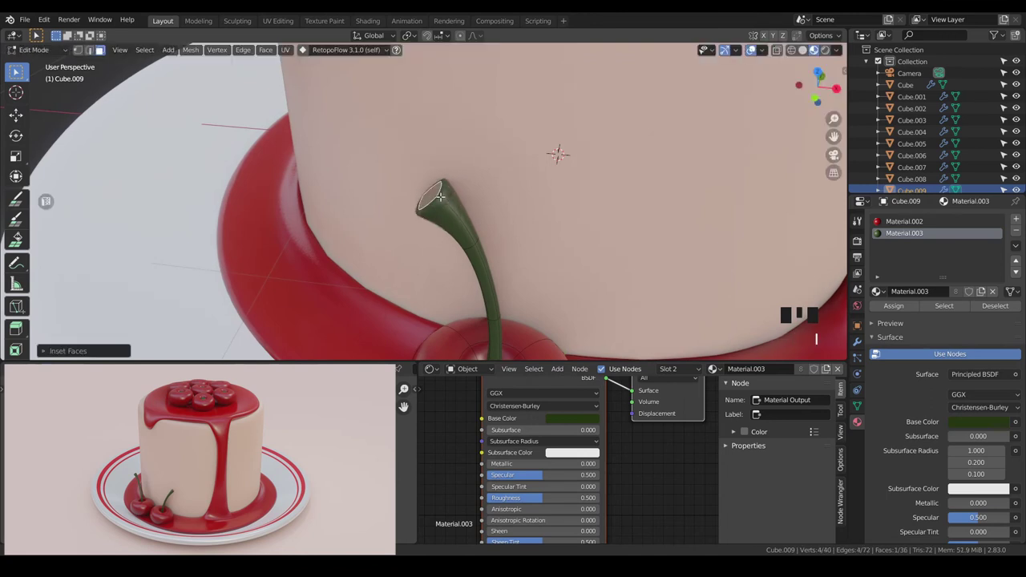
pyautogui.press('KP_Add')
pyautogui.press('s')
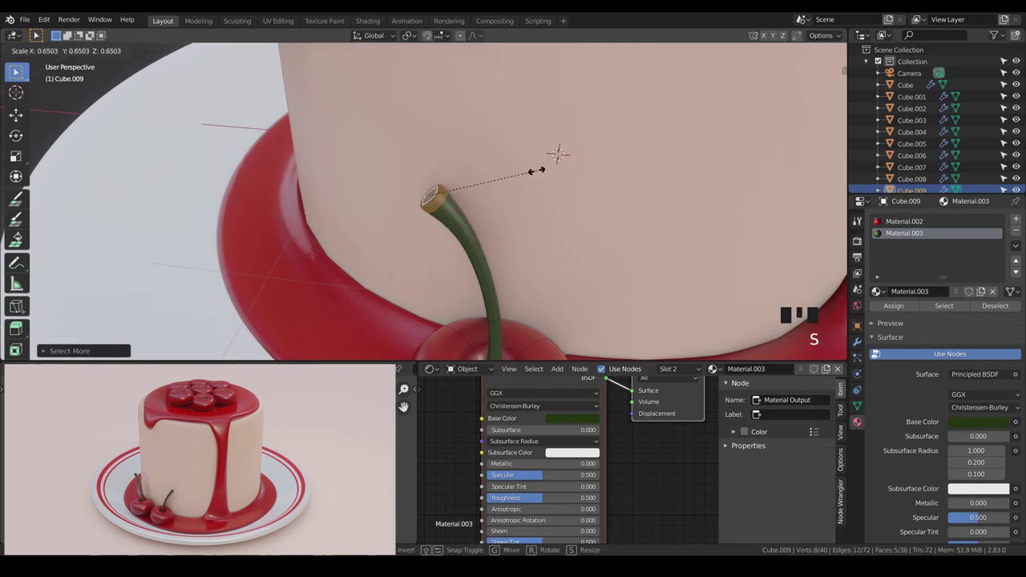
pyautogui.press('Tab')
# Step: Return to Object Mode and check the curved green stem from the camera view
pyautogui.scroll(-3)
pyautogui.press('a')
pyautogui.press('a')
pyautogui.press('KP_0')
pyautogui.moveTo(422, 257); pyautogui.dragTo(495, 226)
pyautogui.scroll(3)
pyautogui.click(458, 244)
# Step: Tilt the stemmed cherry, duplicate it beside the first from top view and turn the copy
pyautogui.press('r')
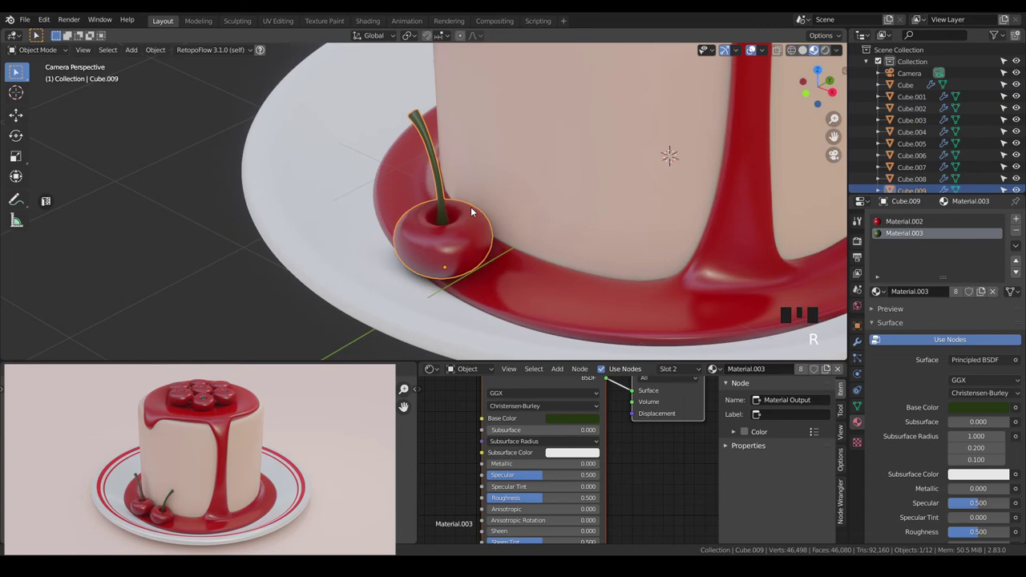
pyautogui.press('r')
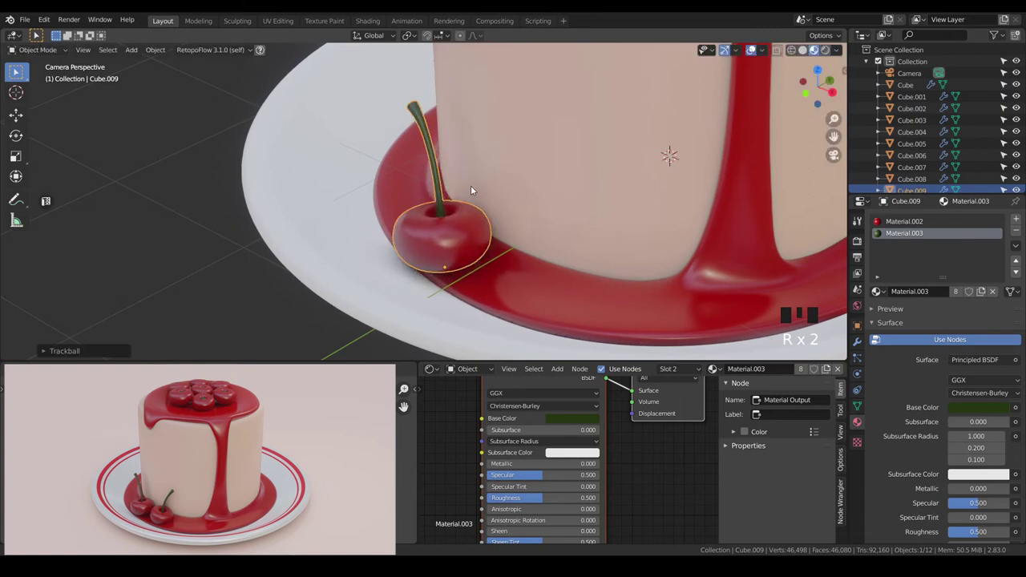
pyautogui.press('KP_7')
pyautogui.press('shift+d')
pyautogui.press('g')
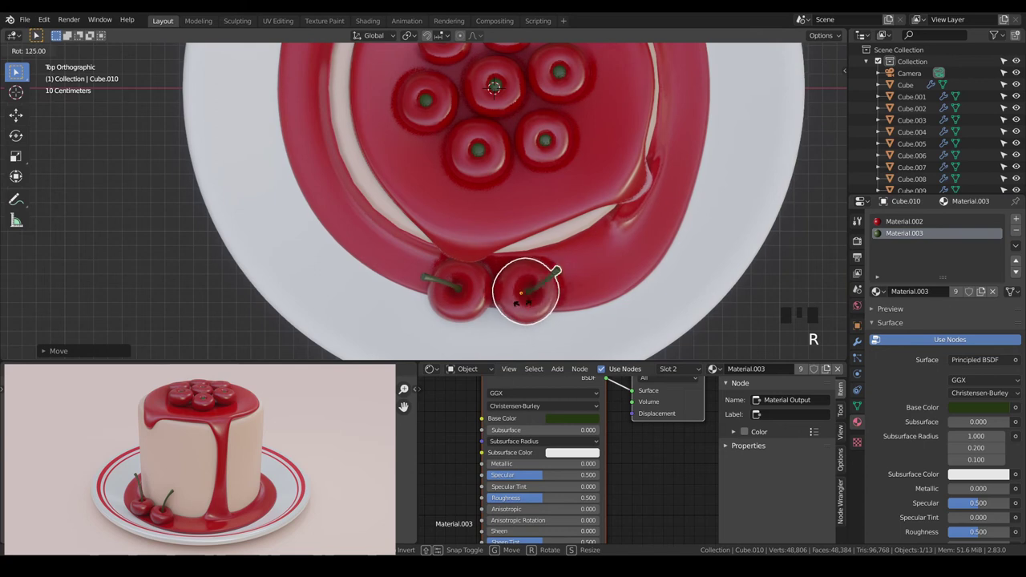
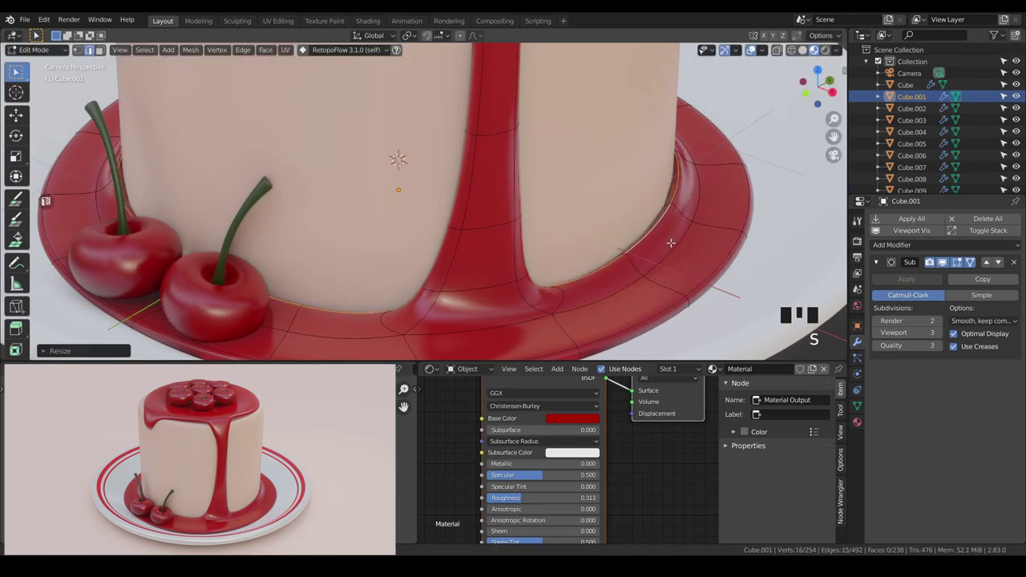
# Step: Resize the outer rim edge loop of the glaze pool around the cake base
pyautogui.press('g')
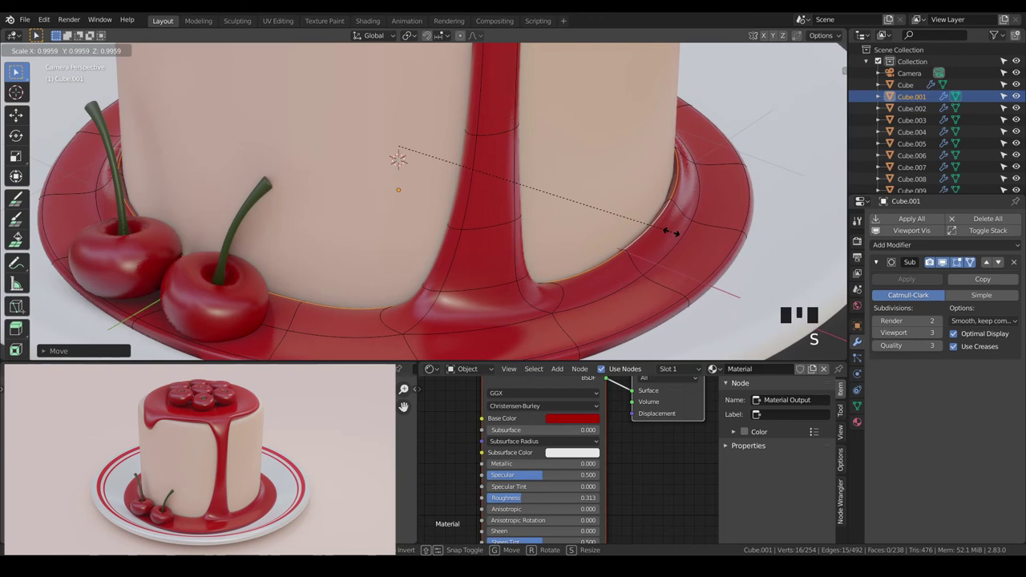
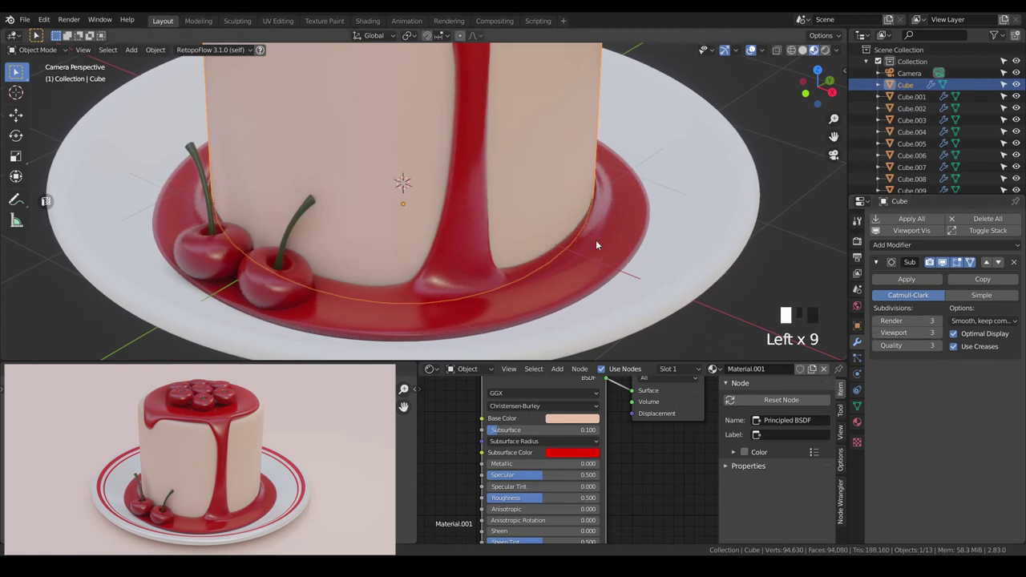
pyautogui.moveTo(941, 324); pyautogui.dragTo(673, 209)
pyautogui.scroll(-3)
pyautogui.moveTo(518, 149); pyautogui.dragTo(459, 173)
pyautogui.scroll(3)
# Step: Select every cake-top cherry plus both stemmed plate cherries and join them into one object with Ctrl+J
pyautogui.moveTo(493, 155); pyautogui.dragTo(426, 152)
pyautogui.click(426, 151)
pyautogui.click(477, 141)
pyautogui.click(477, 113)
pyautogui.click(440, 121)
pyautogui.click(430, 109)
pyautogui.click(375, 115)
pyautogui.click(380, 133)
pyautogui.moveTo(416, 242); pyautogui.dragTo(445, 290)
pyautogui.click(446, 290)
pyautogui.click(401, 260)
pyautogui.press('ctrl+j')
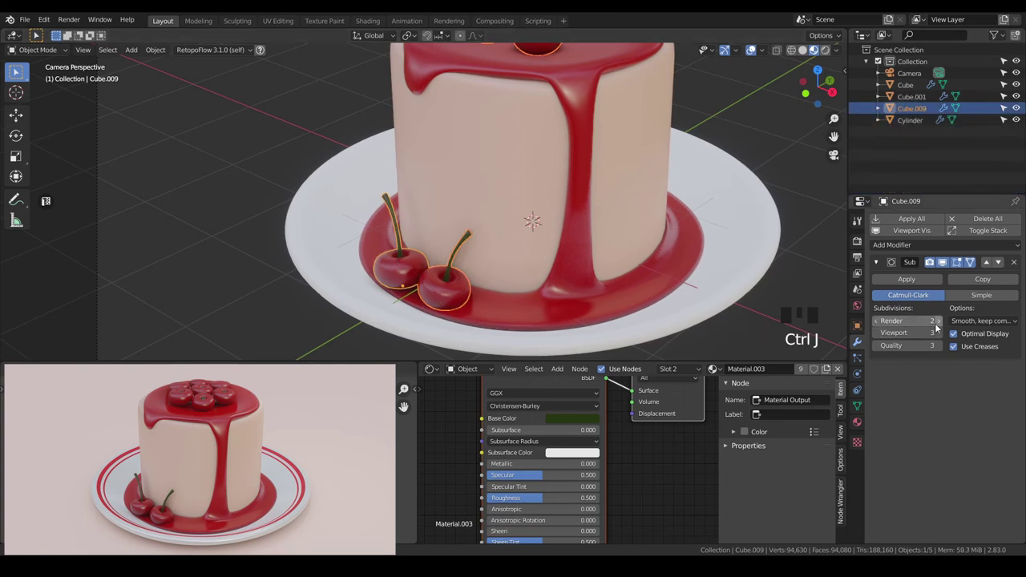
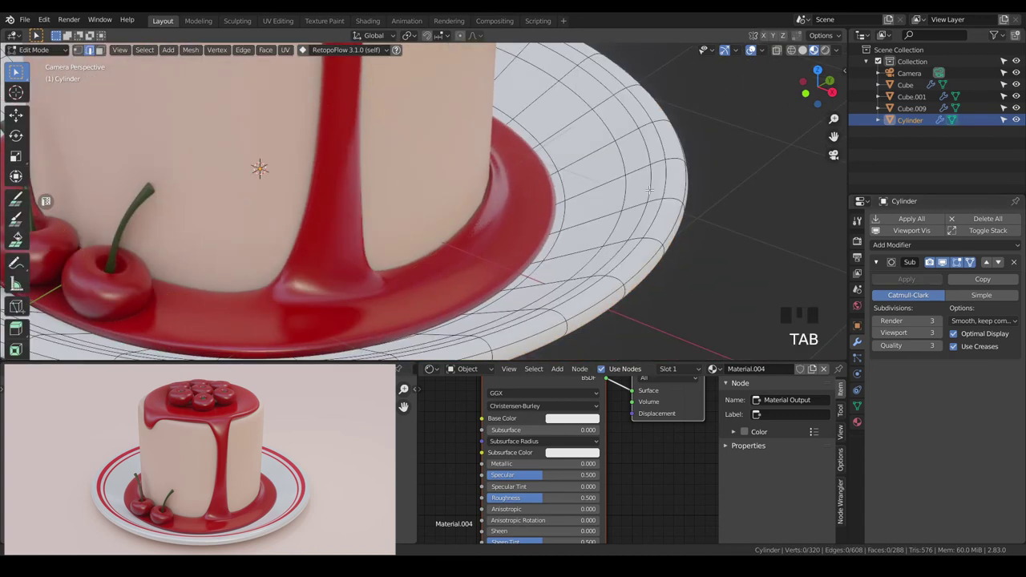
# Step: Add edge loops near the plate rim, slide them toward the edge and pick the thin face rings for Material.005
pyautogui.press('3')
pyautogui.press('Tab')
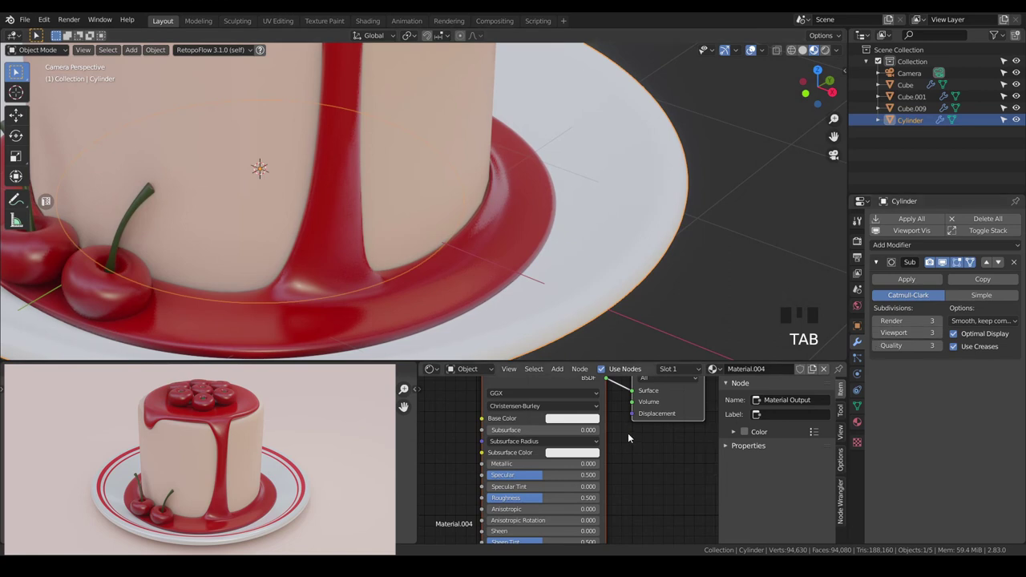
pyautogui.click(619, 260)
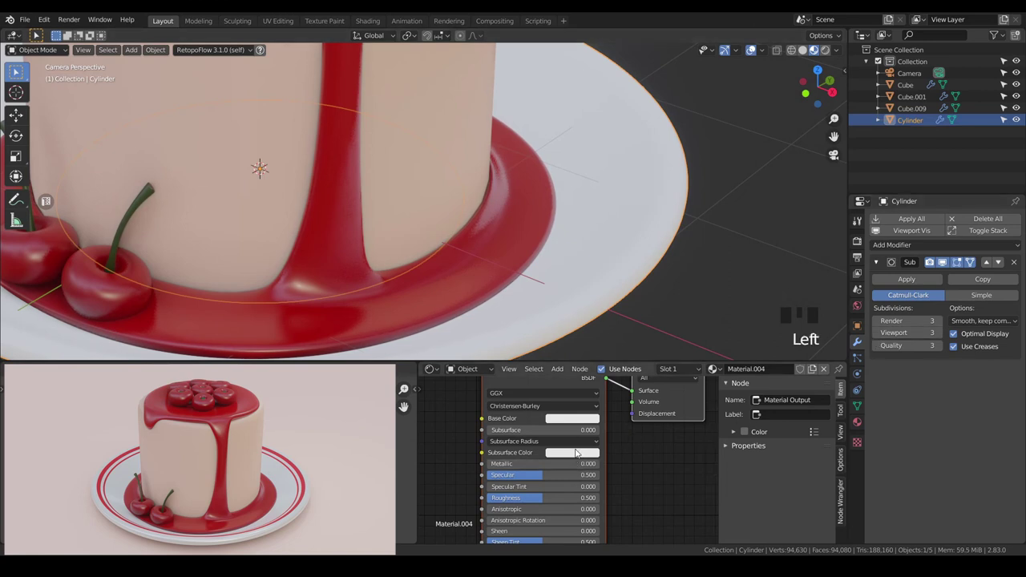
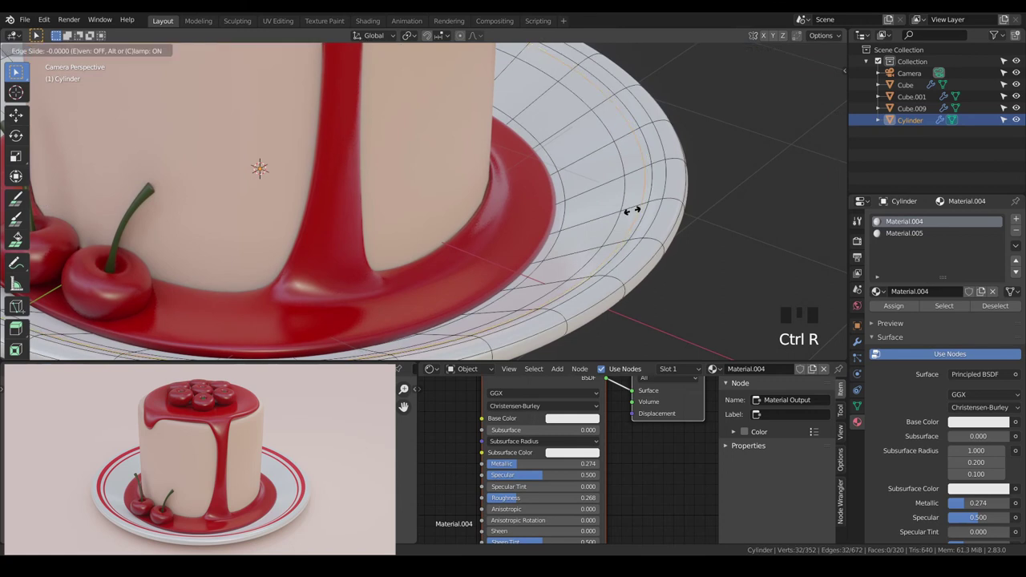
pyautogui.press('ctrl+z')
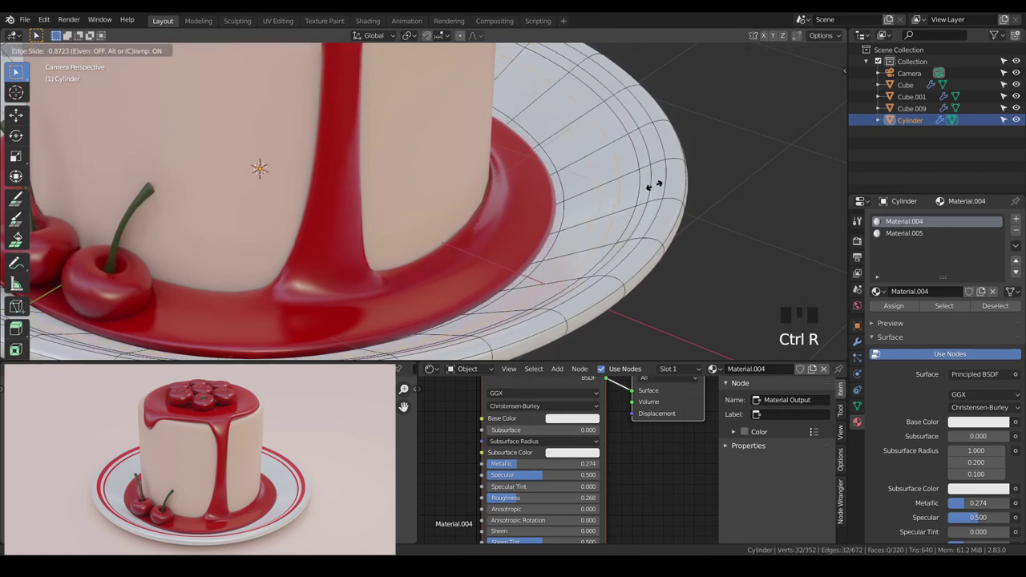
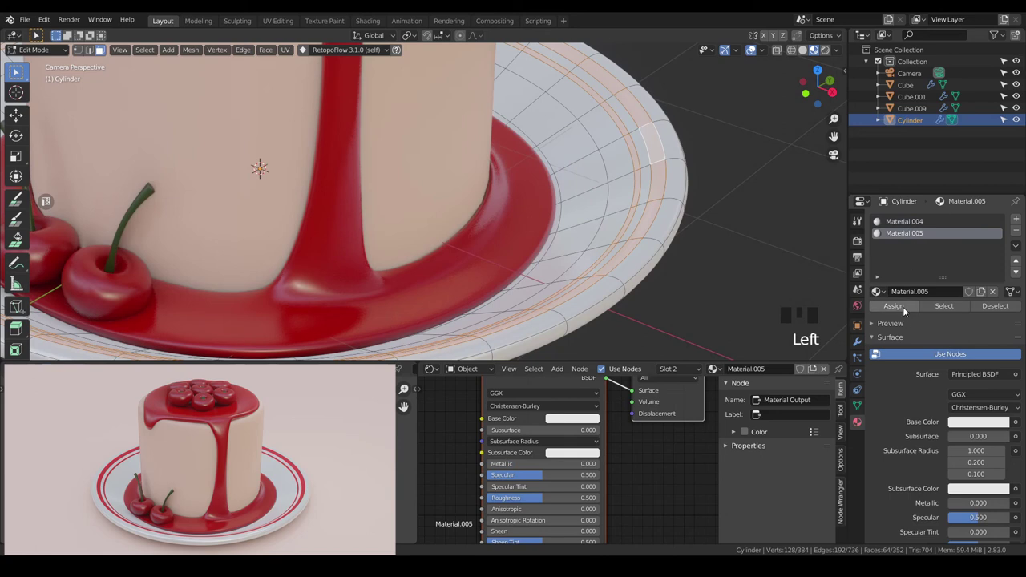
# Step: Set Material.005's Base Color to red so the plate rim shows two thin red stripes
pyautogui.moveTo(906, 310); pyautogui.dragTo(976, 423)
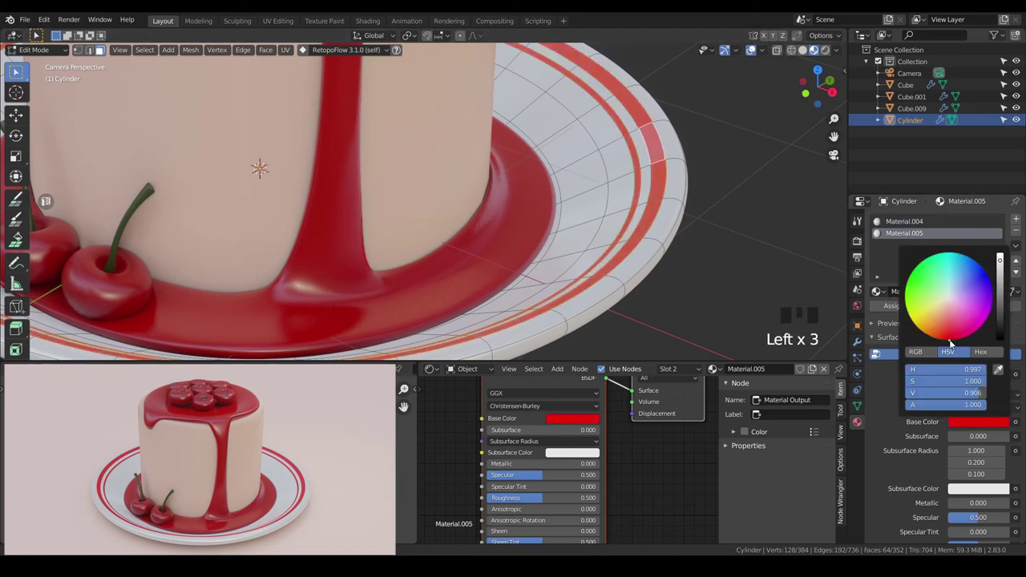
pyautogui.scroll(-3)
pyautogui.press('a')
pyautogui.press('a')
pyautogui.press('Tab')
# Step: Add a new mesh plane to the scene via Shift+A
pyautogui.press('a')
pyautogui.press('a')
pyautogui.scroll(-3)
pyautogui.moveTo(599, 230); pyautogui.dragTo(638, 247)
pyautogui.press('shift+a')
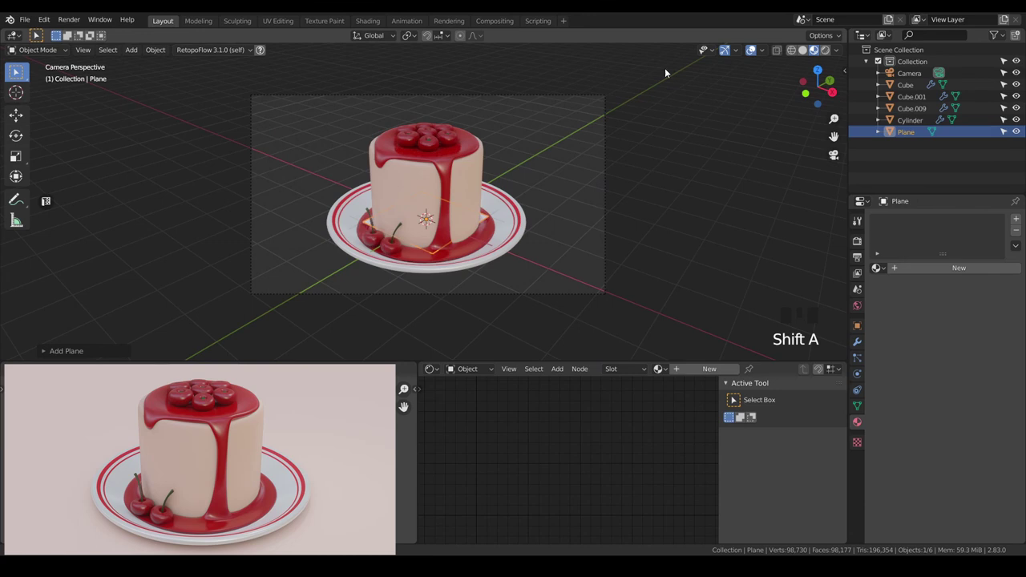
# Step: Give the new plane a first enlargement and check the plate's underside in front view
pyautogui.press('s')
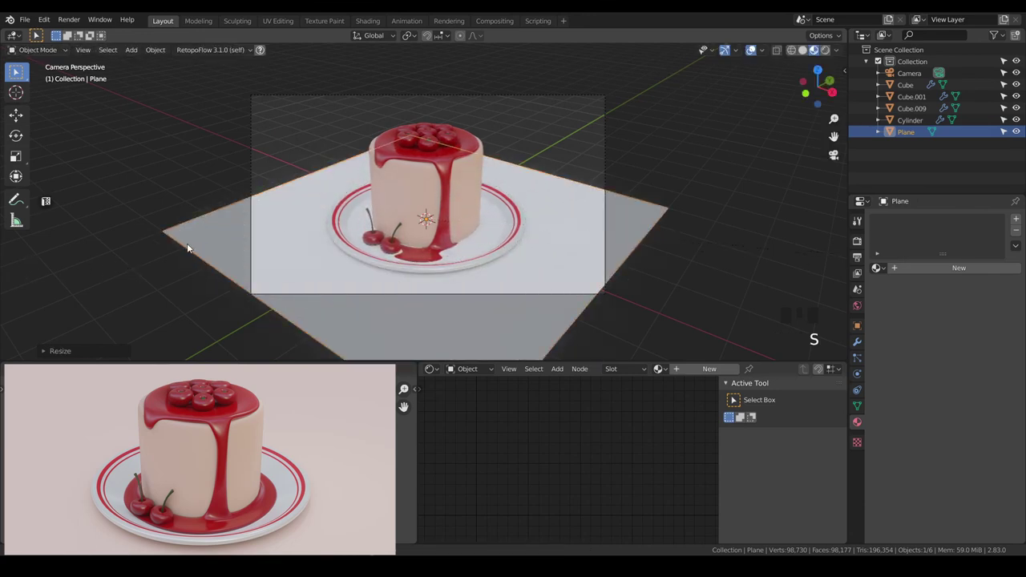
pyautogui.press('KP_1')
pyautogui.press('g')
pyautogui.click(502, 247)
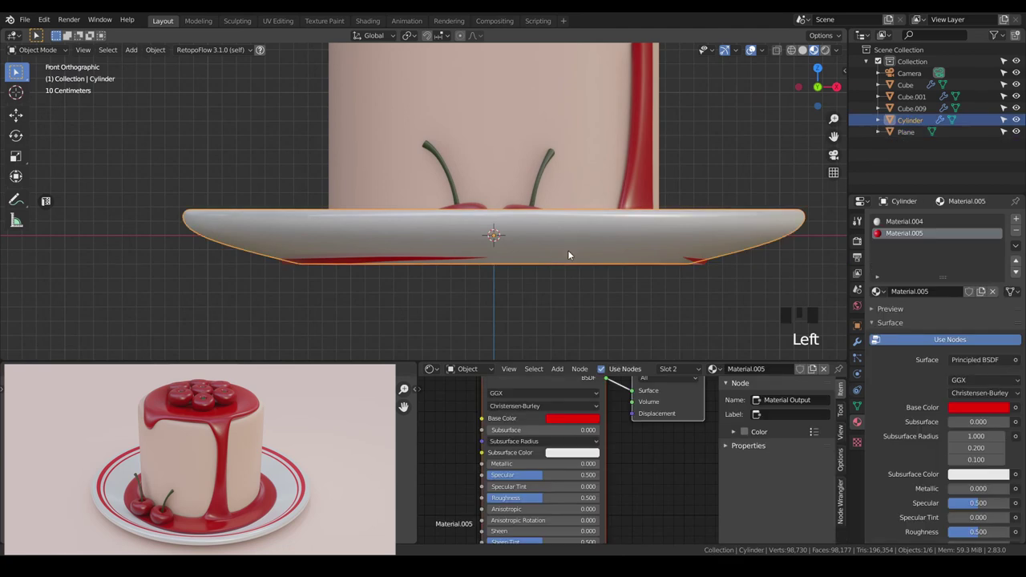
pyautogui.press('a')
pyautogui.press('a')
pyautogui.moveTo(563, 225); pyautogui.dragTo(492, 266)
pyautogui.scroll(-3)
pyautogui.press('KP_0')
# Step: Scale the plane into a wide floor spreading under the cake and plate in the camera view
pyautogui.click(583, 244)
pyautogui.press('s')
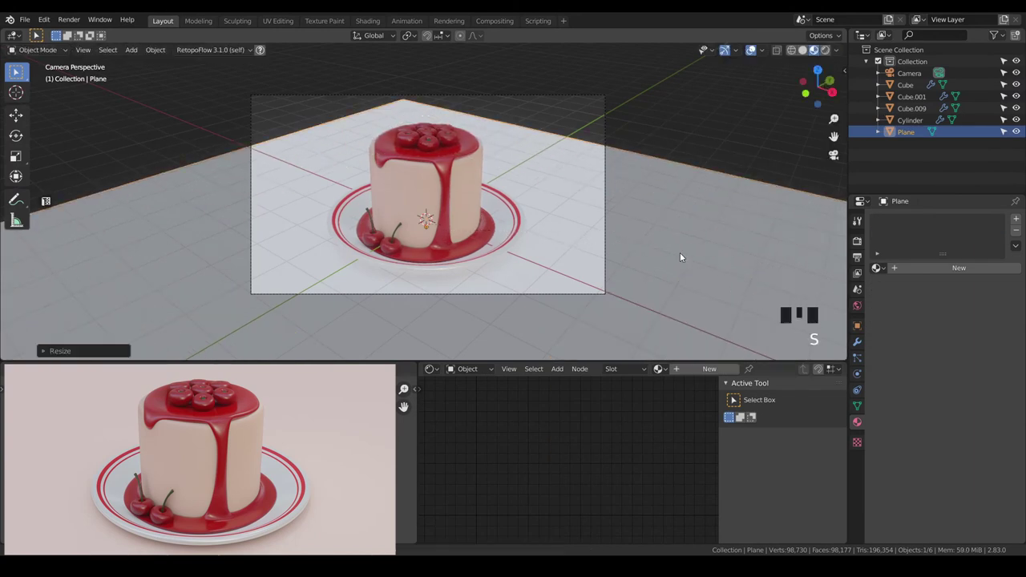
pyautogui.scroll(-3)
pyautogui.press('KP_7')
pyautogui.scroll(-3)
pyautogui.press('g')
pyautogui.press('KP_0')
pyautogui.press('s')
pyautogui.press('a')
pyautogui.scroll(3)
pyautogui.click(681, 232)
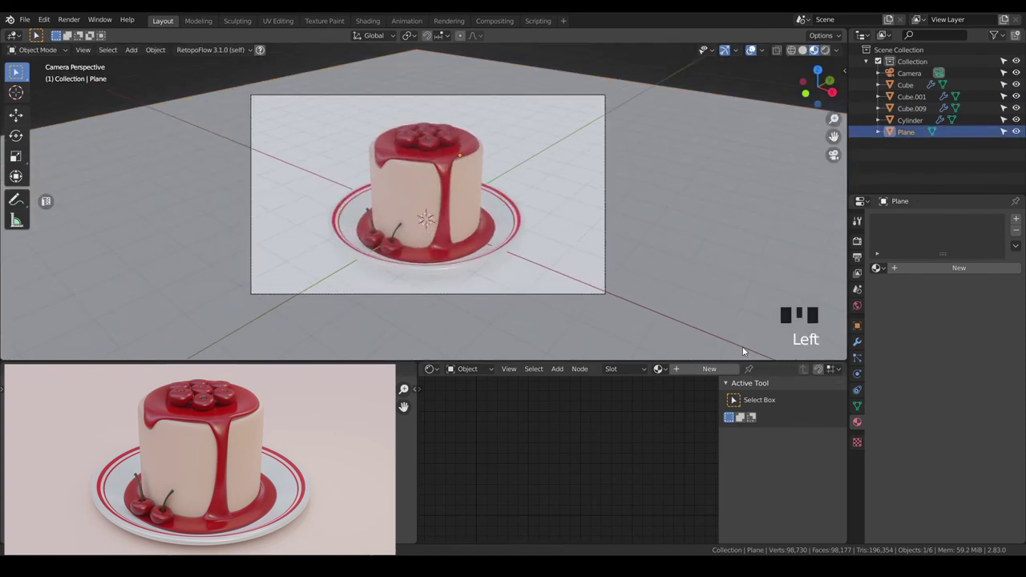
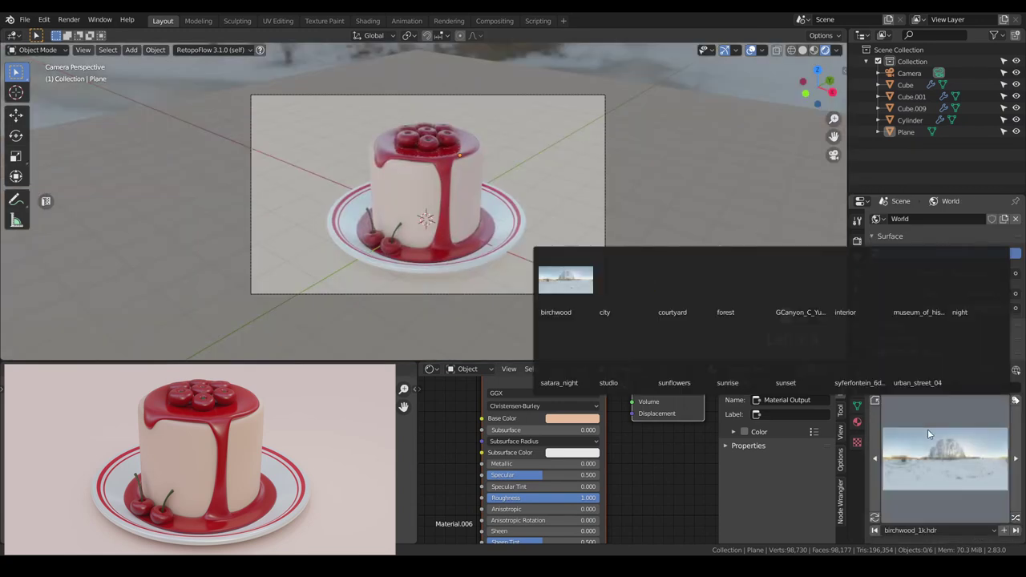
# Step: Set the world environment to forest.exr and look through the scene camera
pyautogui.moveTo(841, 392); pyautogui.dragTo(922, 438)
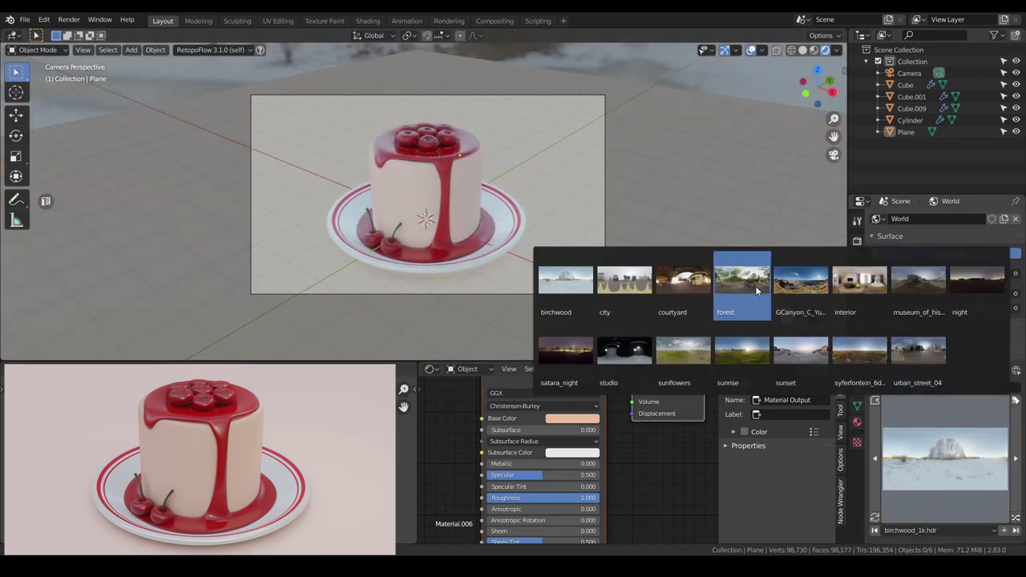
pyautogui.moveTo(761, 289); pyautogui.dragTo(599, 264)
pyautogui.press('a')
pyautogui.press('a')
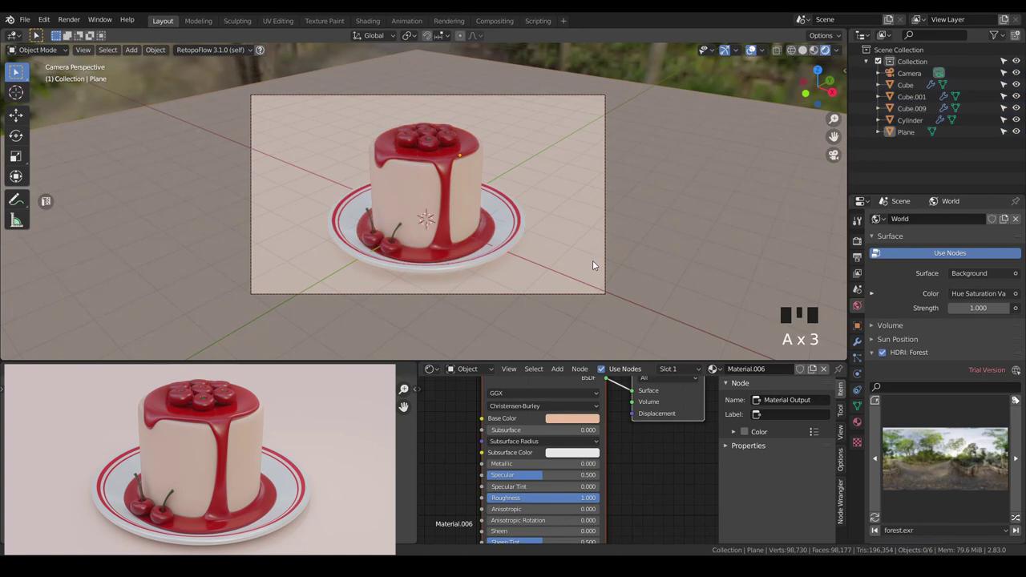
pyautogui.click(756, 53)
pyautogui.press('`')
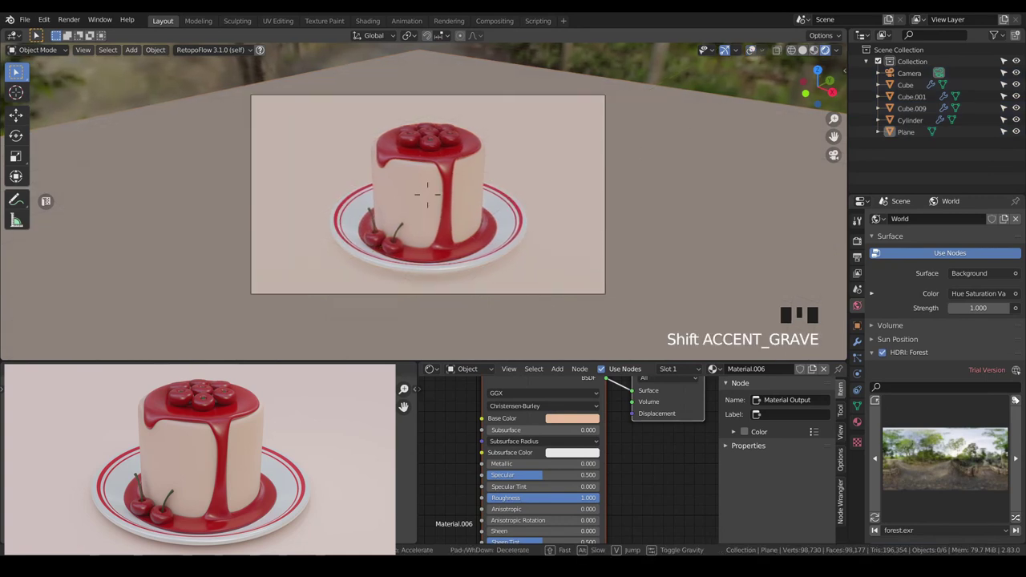
# Step: Soften the floor material's Base Color to a pale pinkish-peach, fully rough
pyautogui.press('a')
pyautogui.press('a')
pyautogui.scroll(3)
pyautogui.click(661, 217)
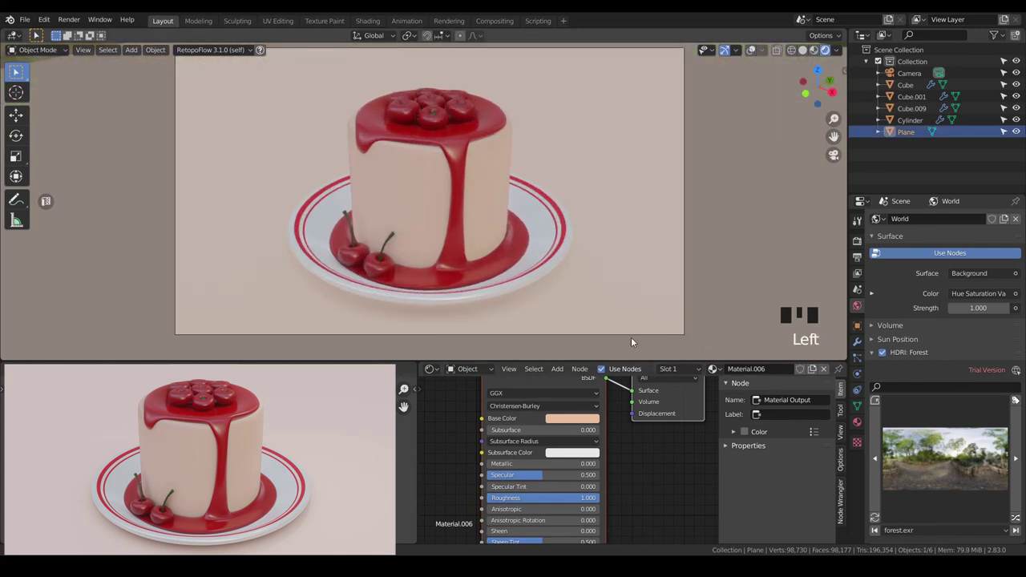
pyautogui.click(584, 425)
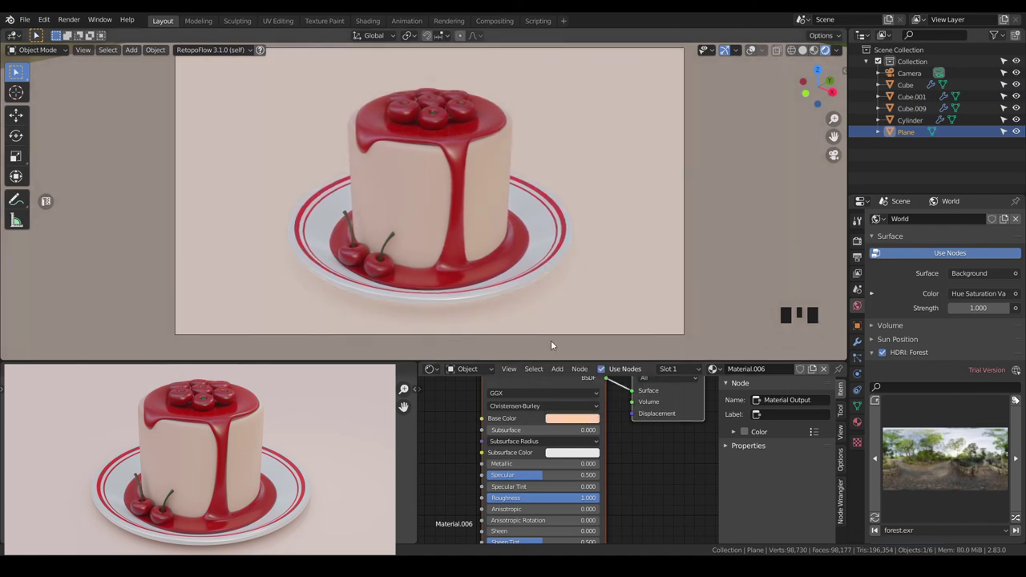
pyautogui.click(577, 419)
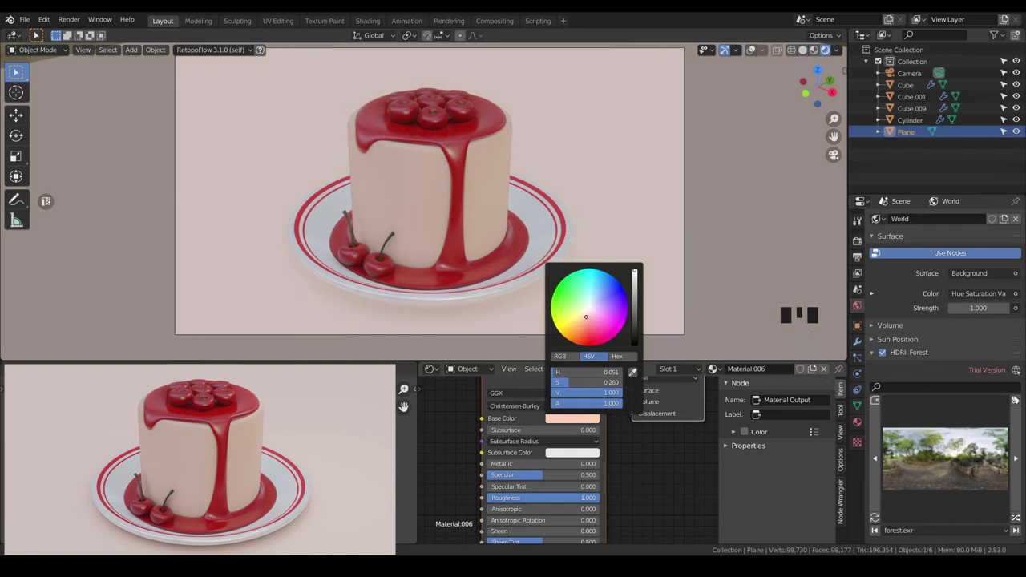
pyautogui.press('a')
pyautogui.scroll(-3)
# Step: Move the floor plane straight up along Z toward the plate
pyautogui.press('`')
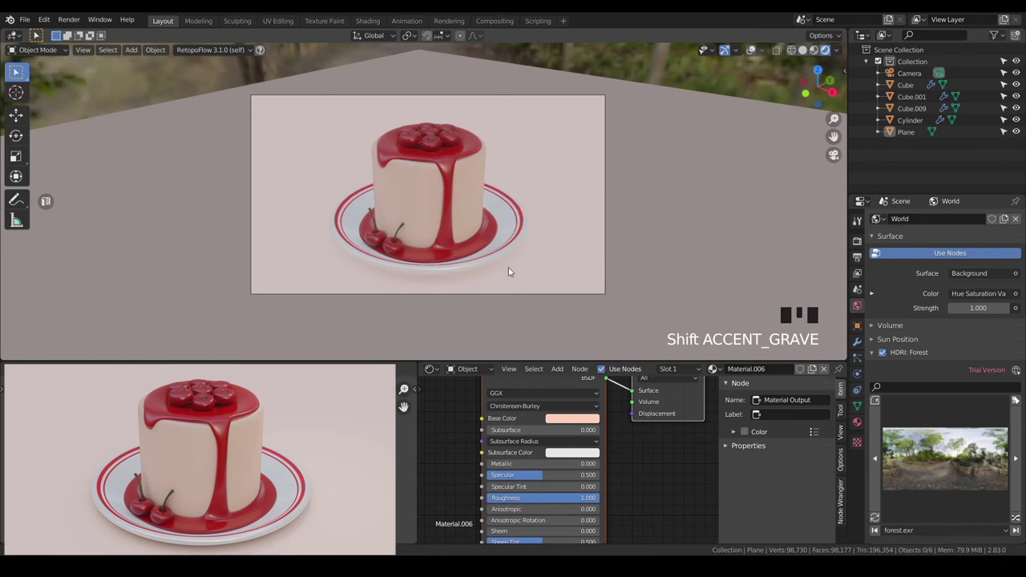
pyautogui.moveTo(587, 274); pyautogui.dragTo(580, 255)
pyautogui.click(580, 255)
pyautogui.scroll(3)
pyautogui.moveTo(613, 284); pyautogui.dragTo(611, 243)
pyautogui.press('g')
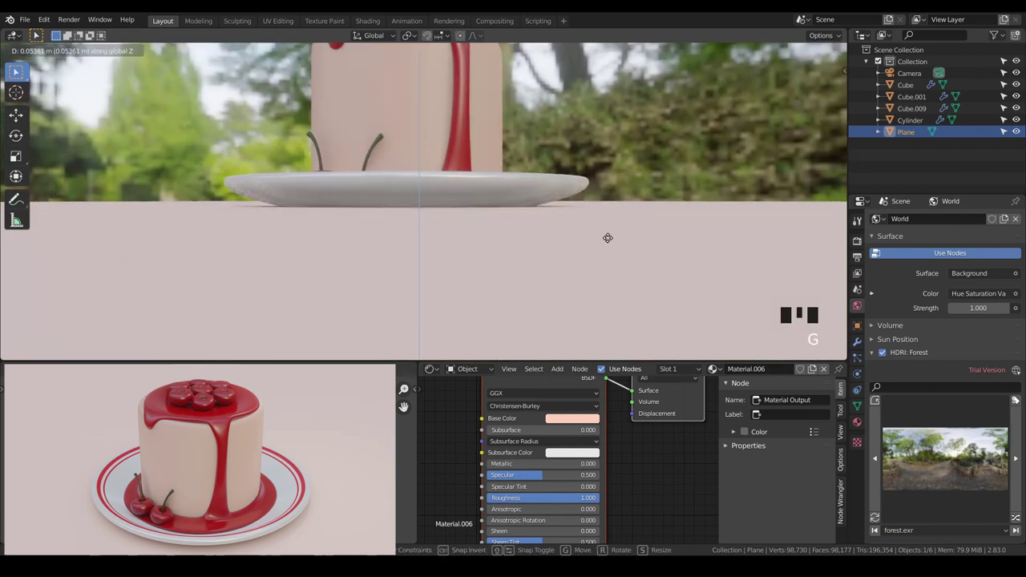
# Step: Confirm the floor's new height and return to the camera view
pyautogui.click(613, 239)
pyautogui.moveTo(615, 244); pyautogui.dragTo(594, 246)
pyautogui.press('KP_0')
pyautogui.press('a')
pyautogui.press('a')
# Step: Set Eevee Ambient Occlusion Distance to 0.7 m and bring up the Add menu at Light
pyautogui.click(860, 242)
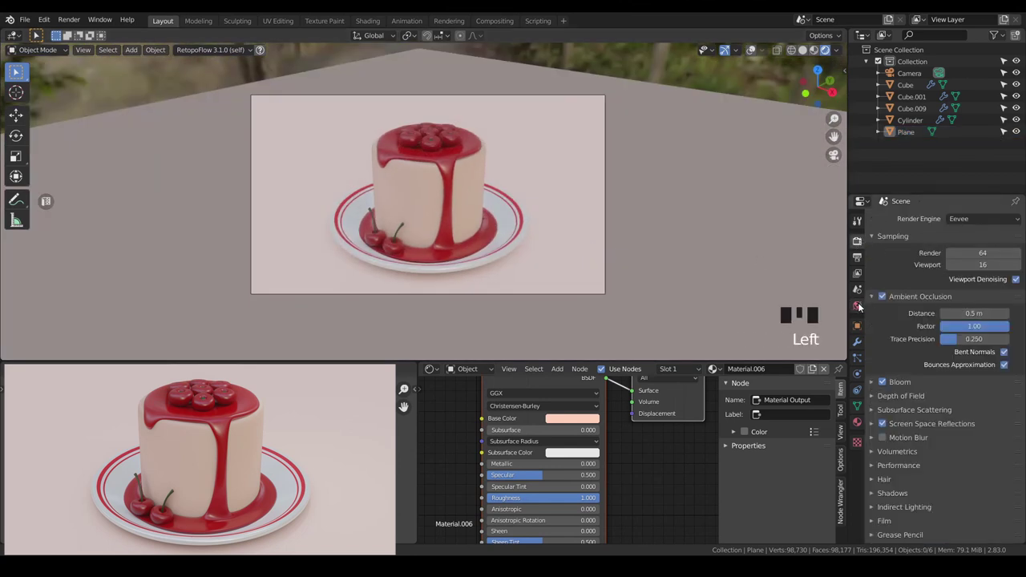
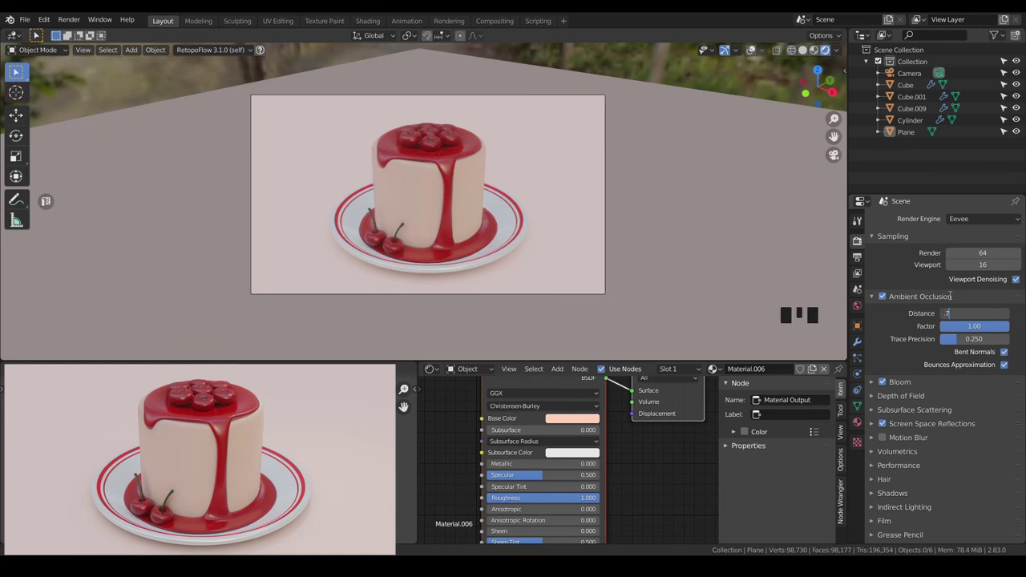
pyautogui.press('a')
pyautogui.press('shift+a')
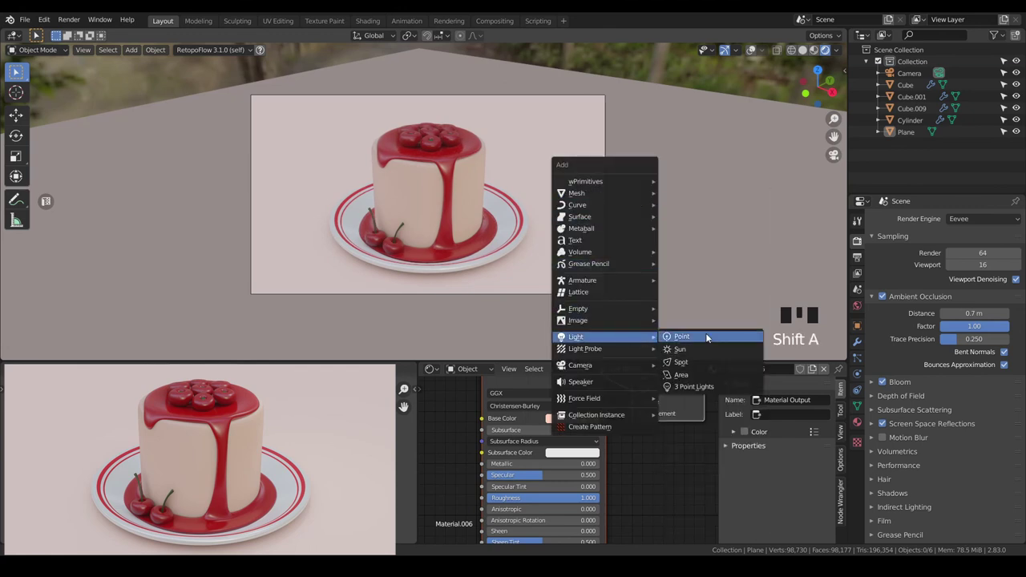
# Step: Add a 100 W point light and lift it about 3 m above the cake
pyautogui.press('g')
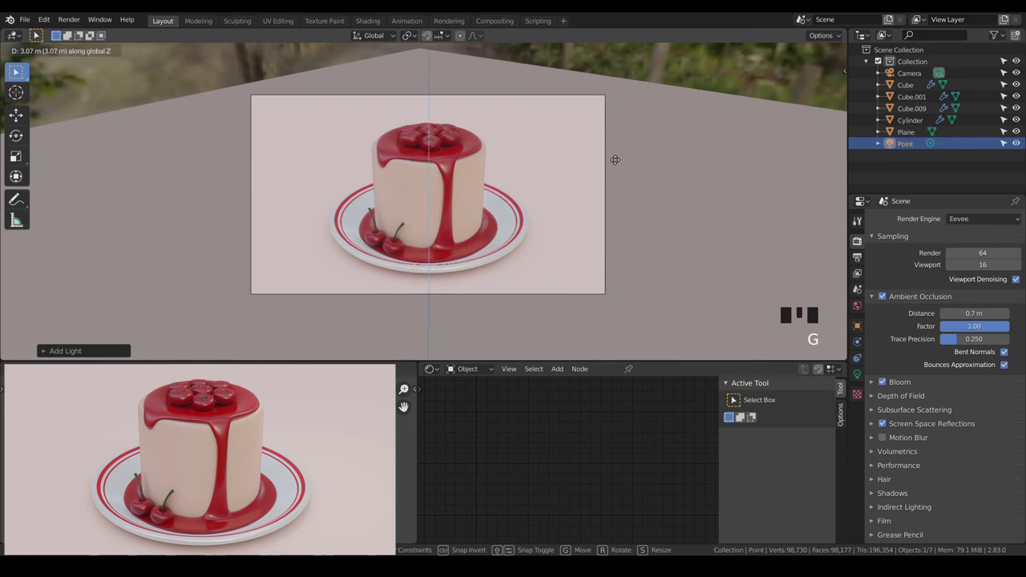
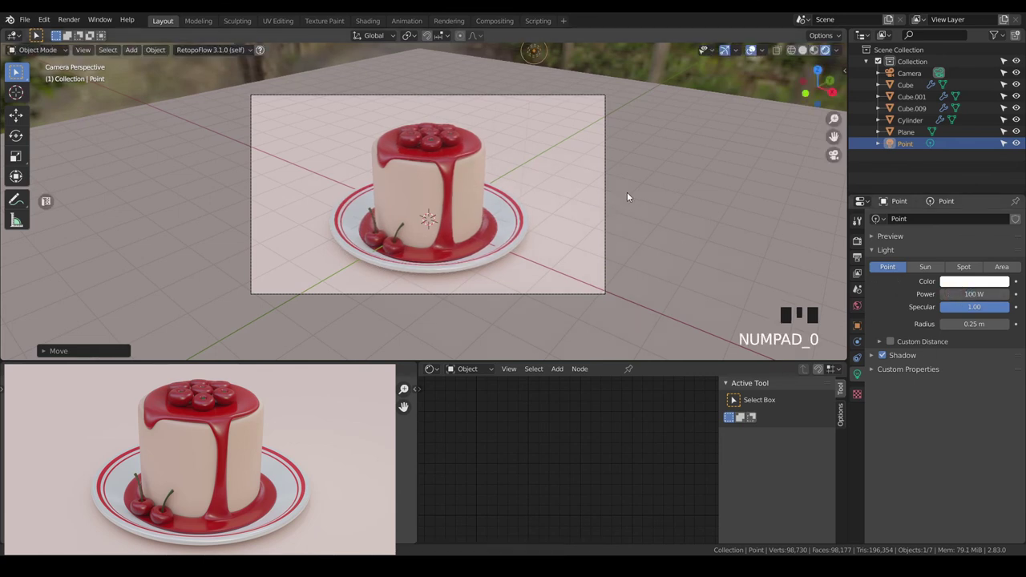
pyautogui.press('g')
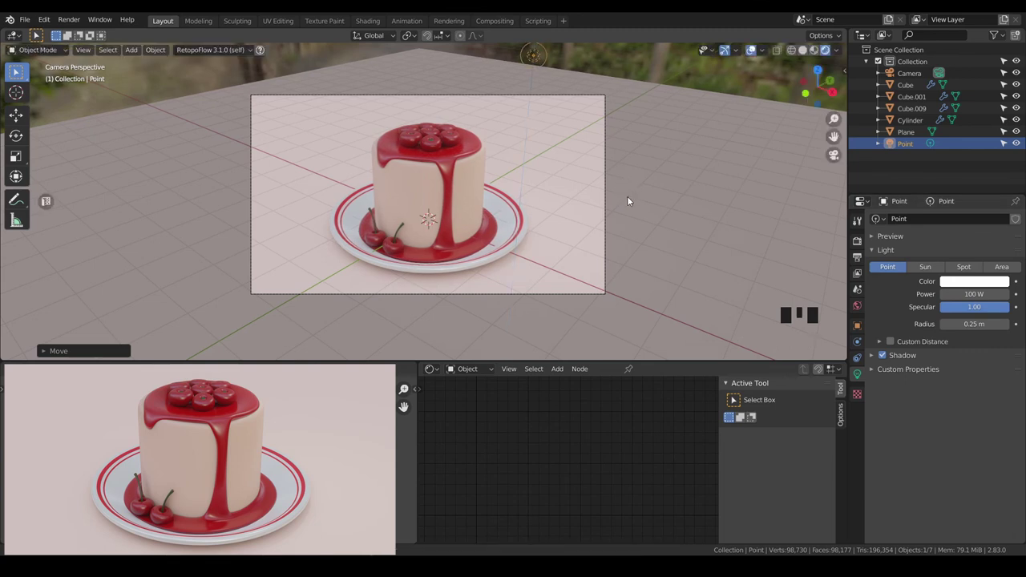
pyautogui.press('a')
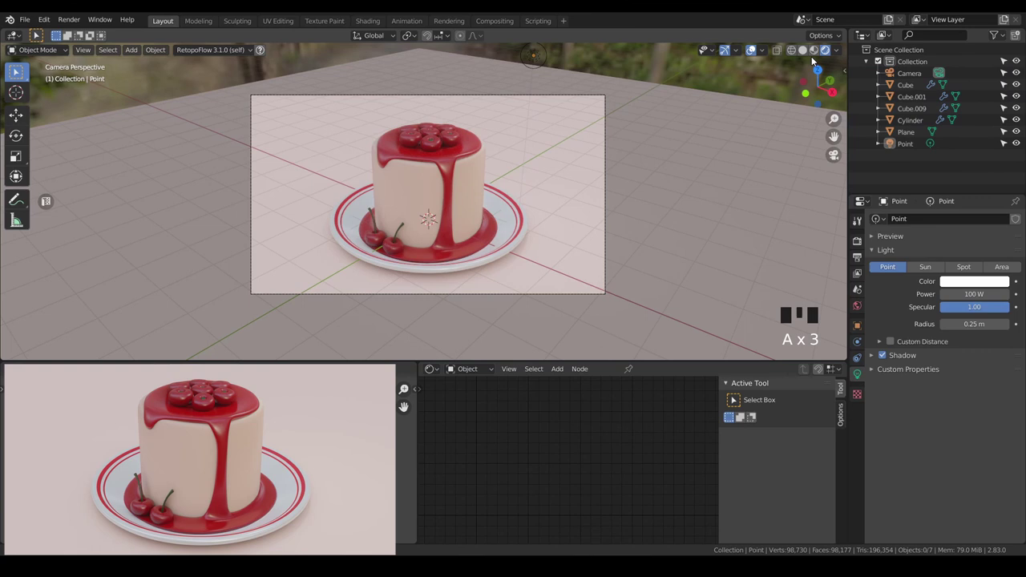